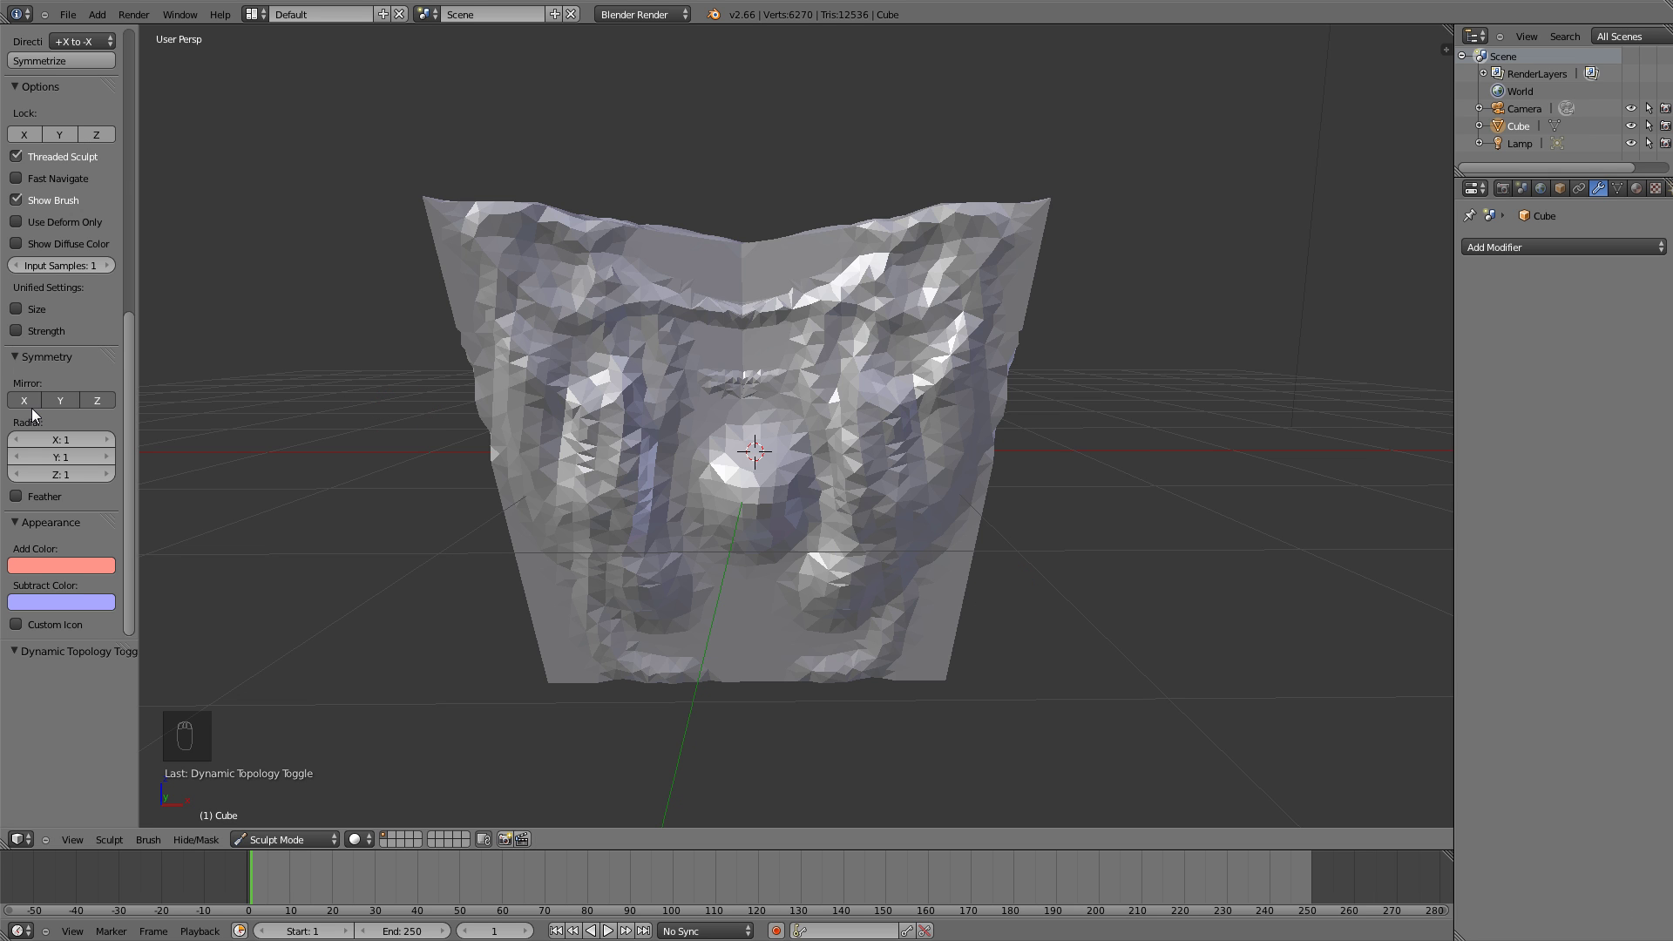
Lower brush strength to 0.1, enlarge radius to 200, and rebuild the cube as a dense smooth mesh
{"action": "left_click_drag", "start_coordinate": [36, 411], "coordinate": [96, 361]}
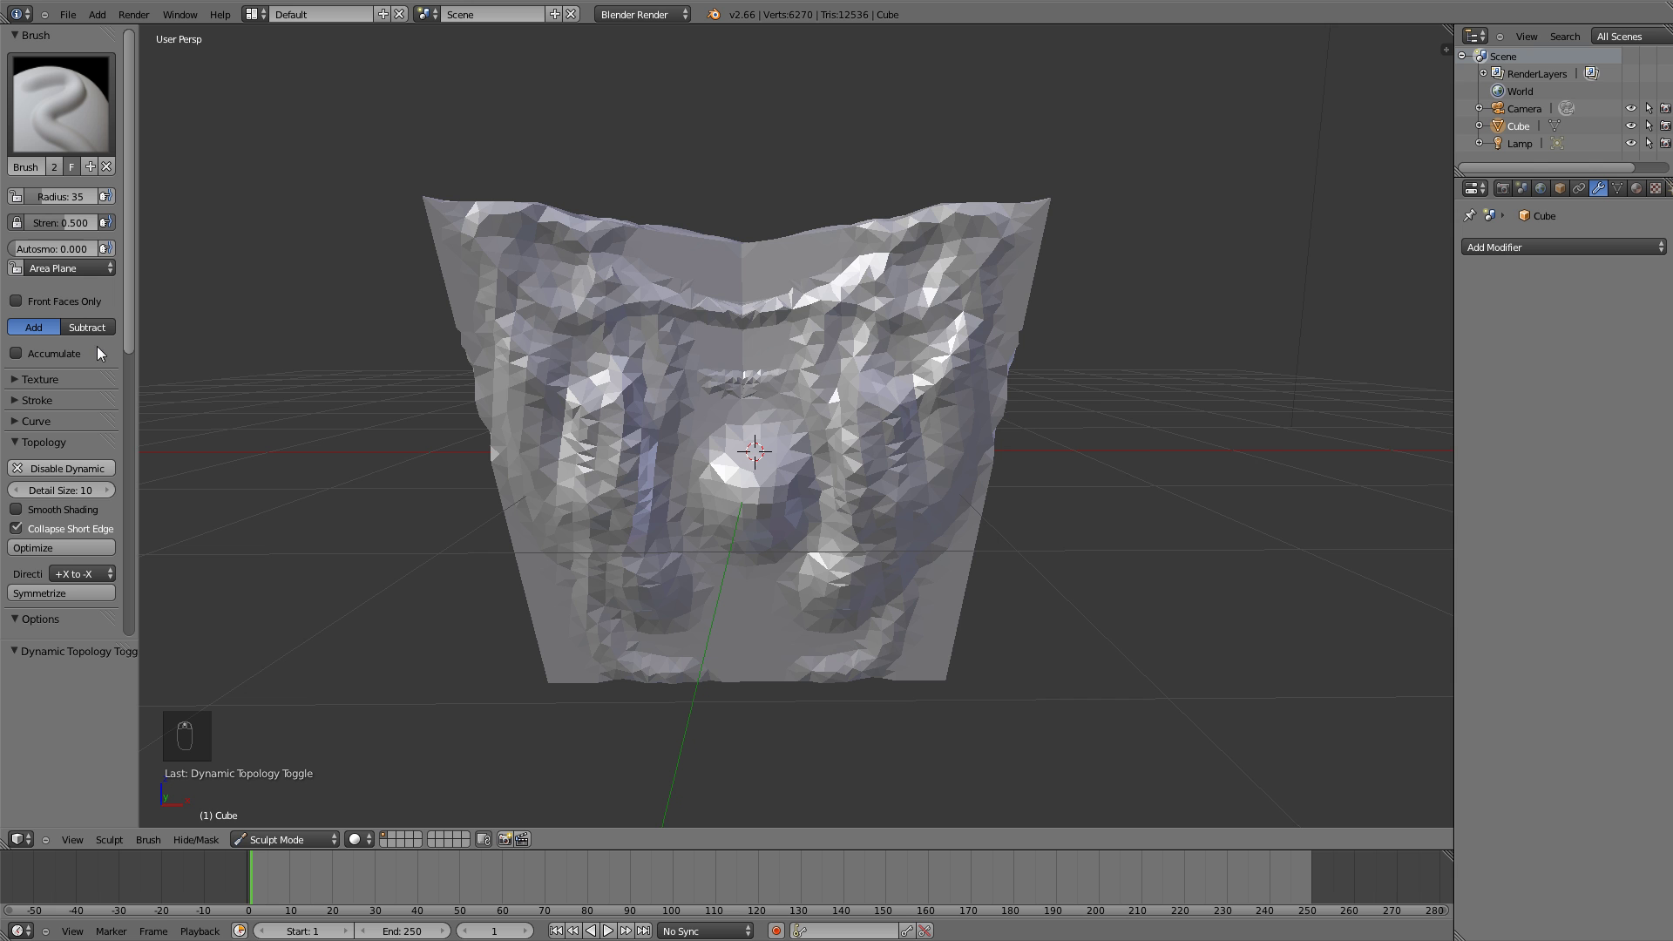
{"action": "left_click_drag", "start_coordinate": [70, 228], "coordinate": [936, 432]}
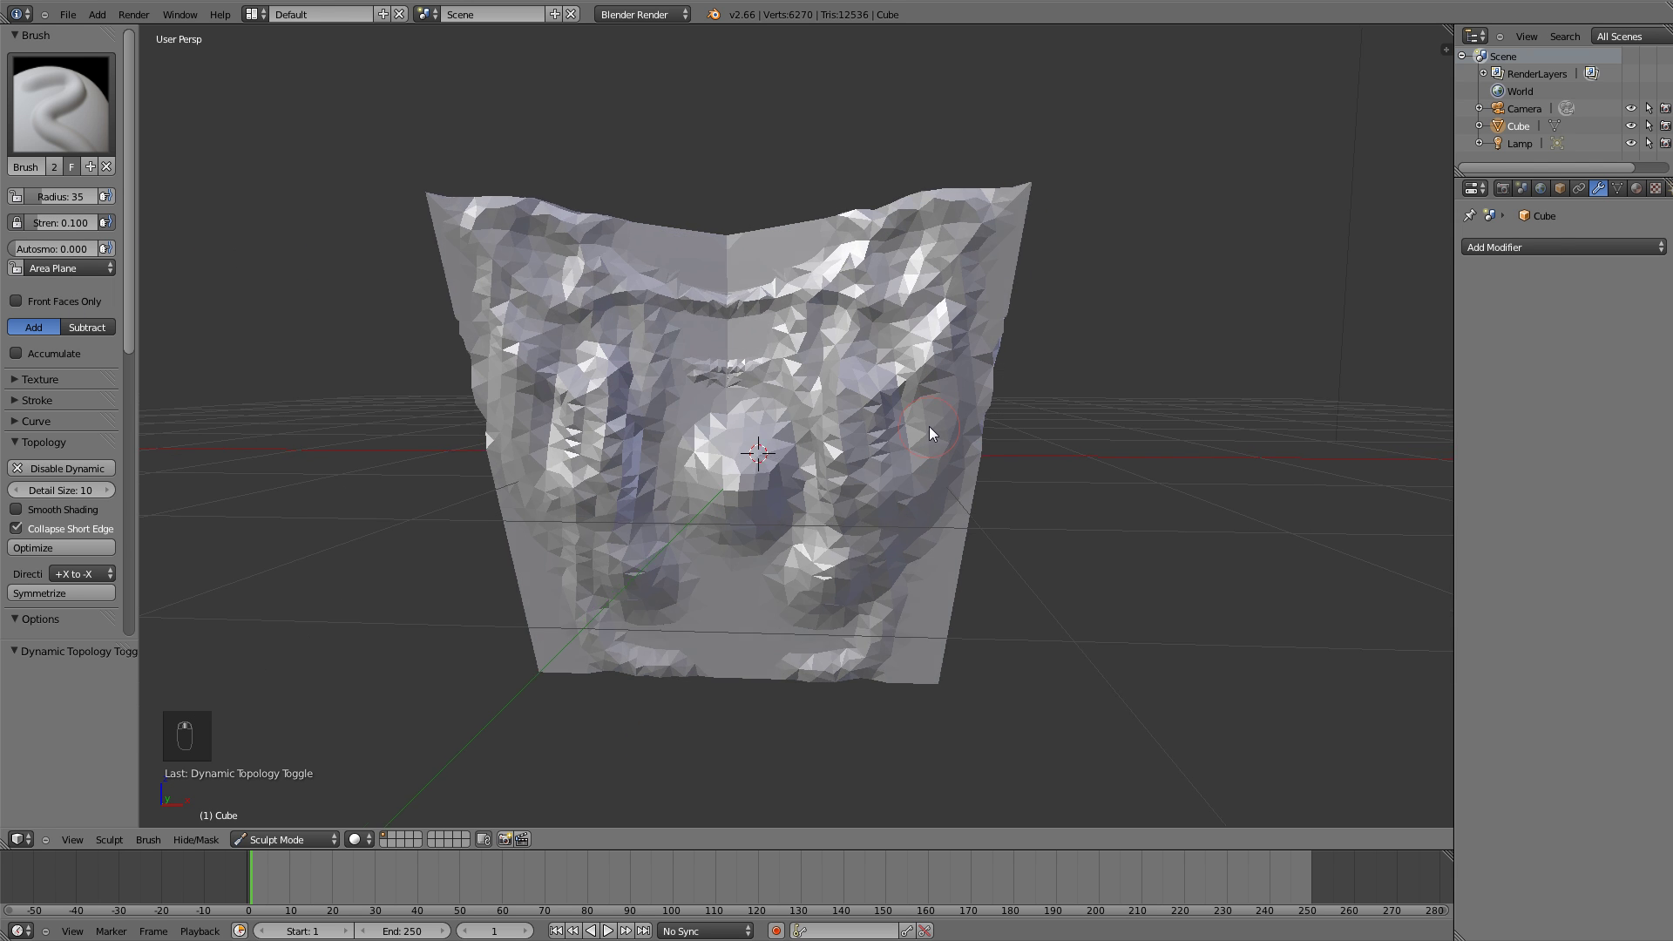
{"action": "key", "text": "f"}
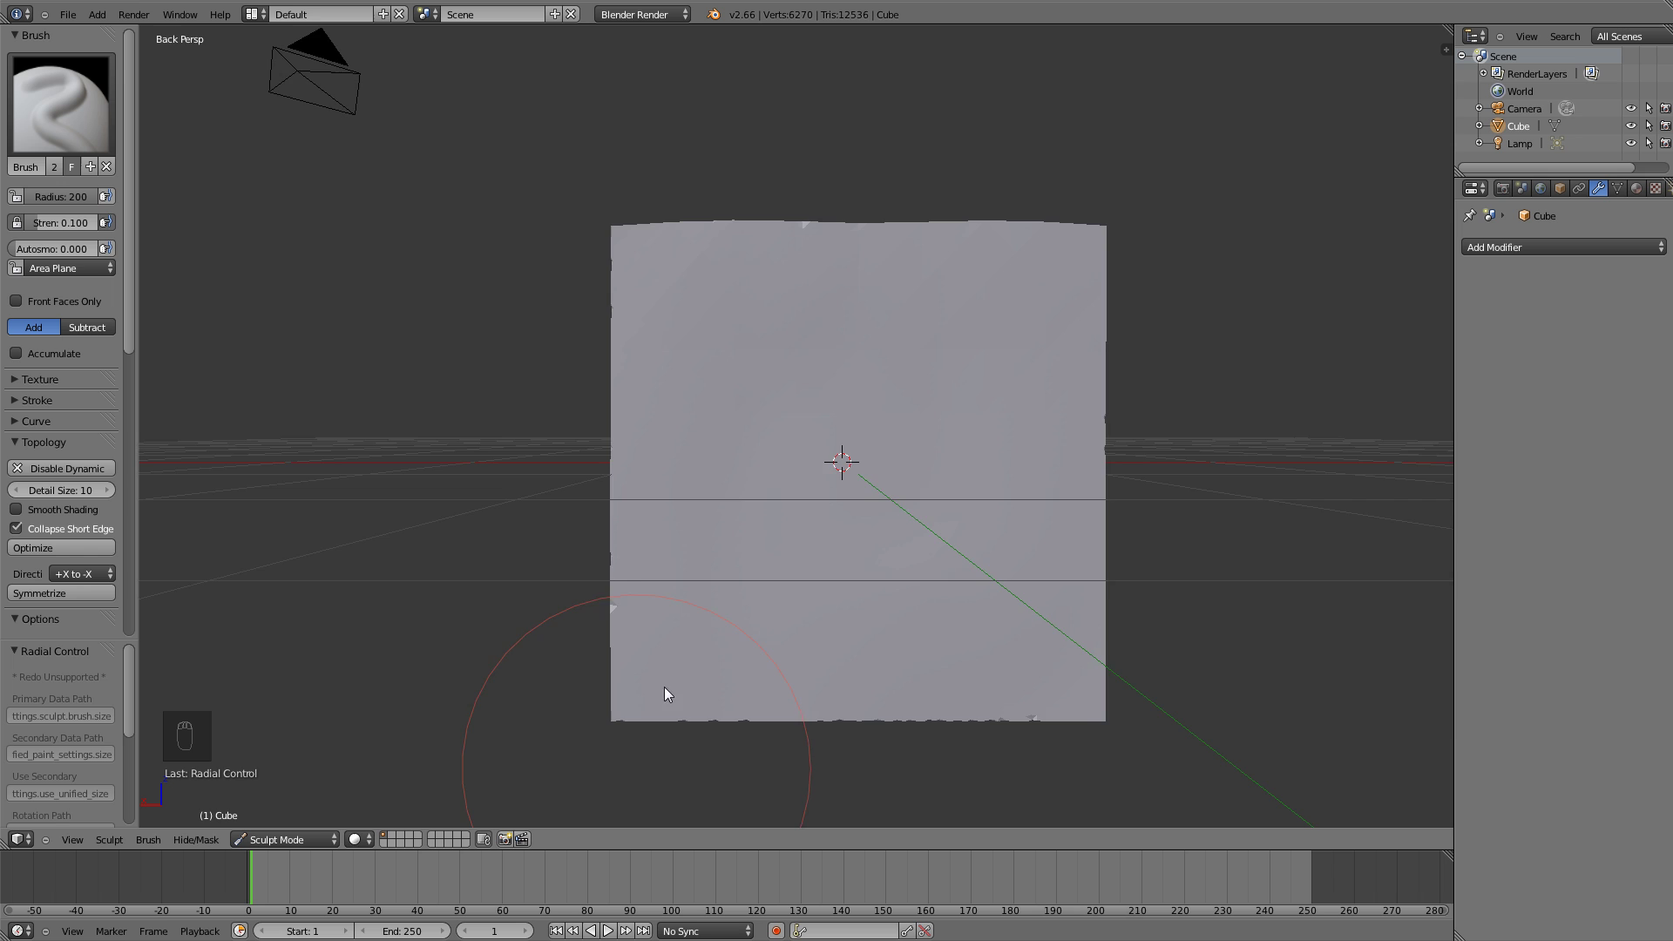
{"action": "key", "text": "z"}
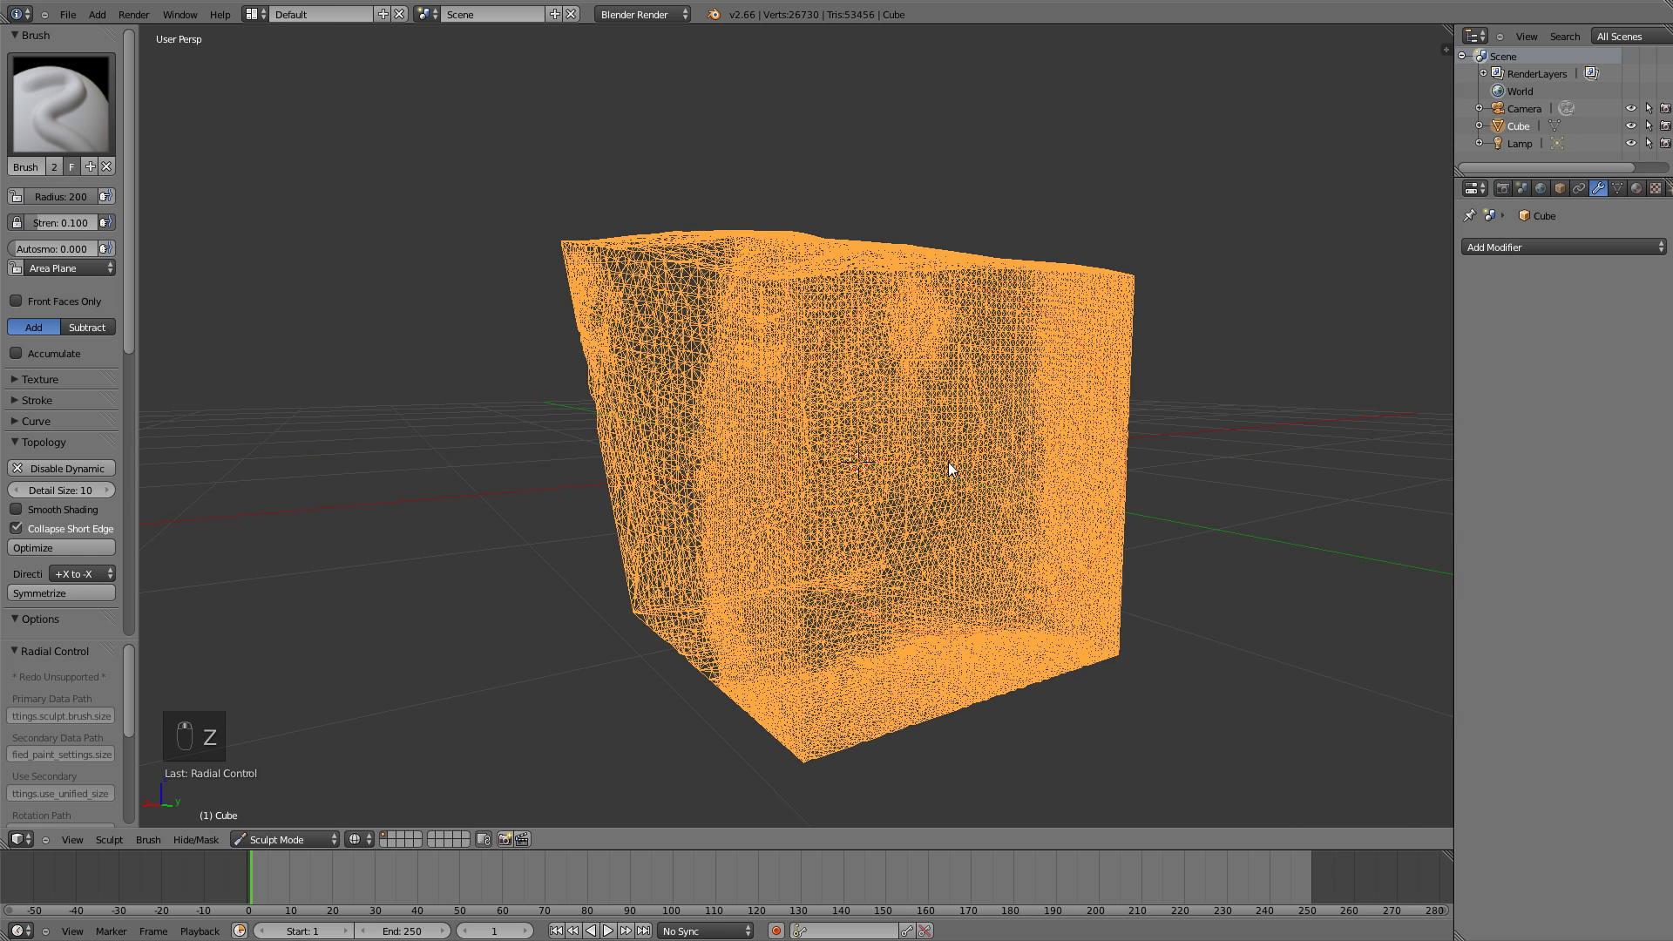
{"action": "key", "text": "z"}
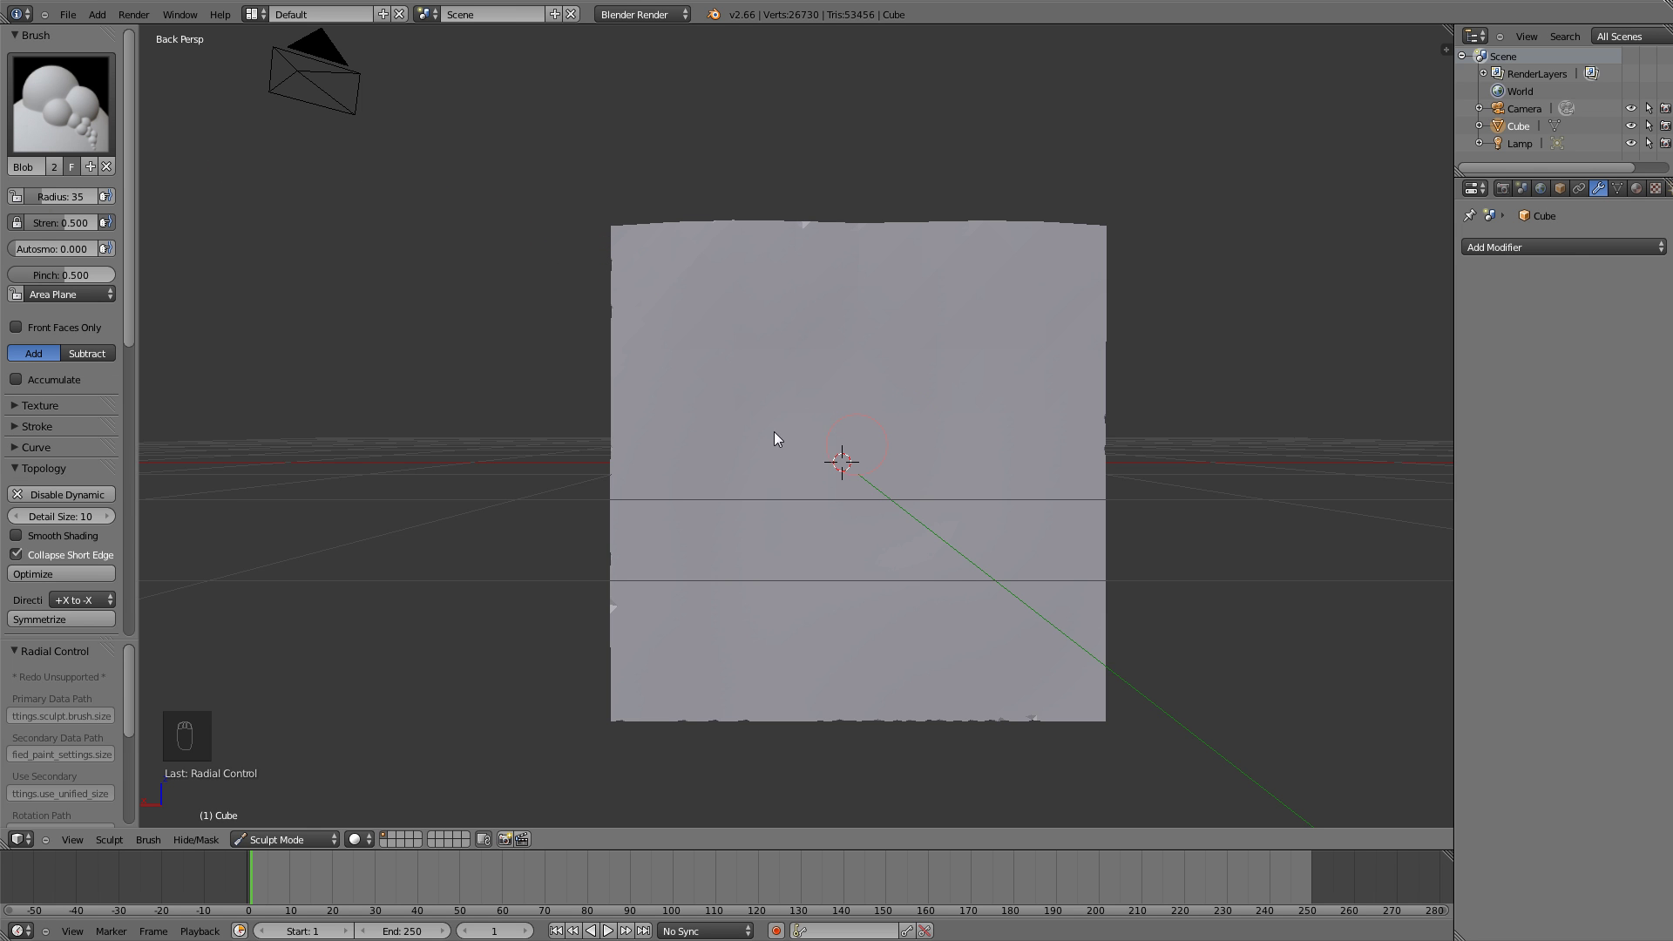
Raise Blob bumps on the cube, lowering the blob pinch to almost zero between strokes
{"action": "left_click_drag", "start_coordinate": [820, 433], "coordinate": [816, 434]}
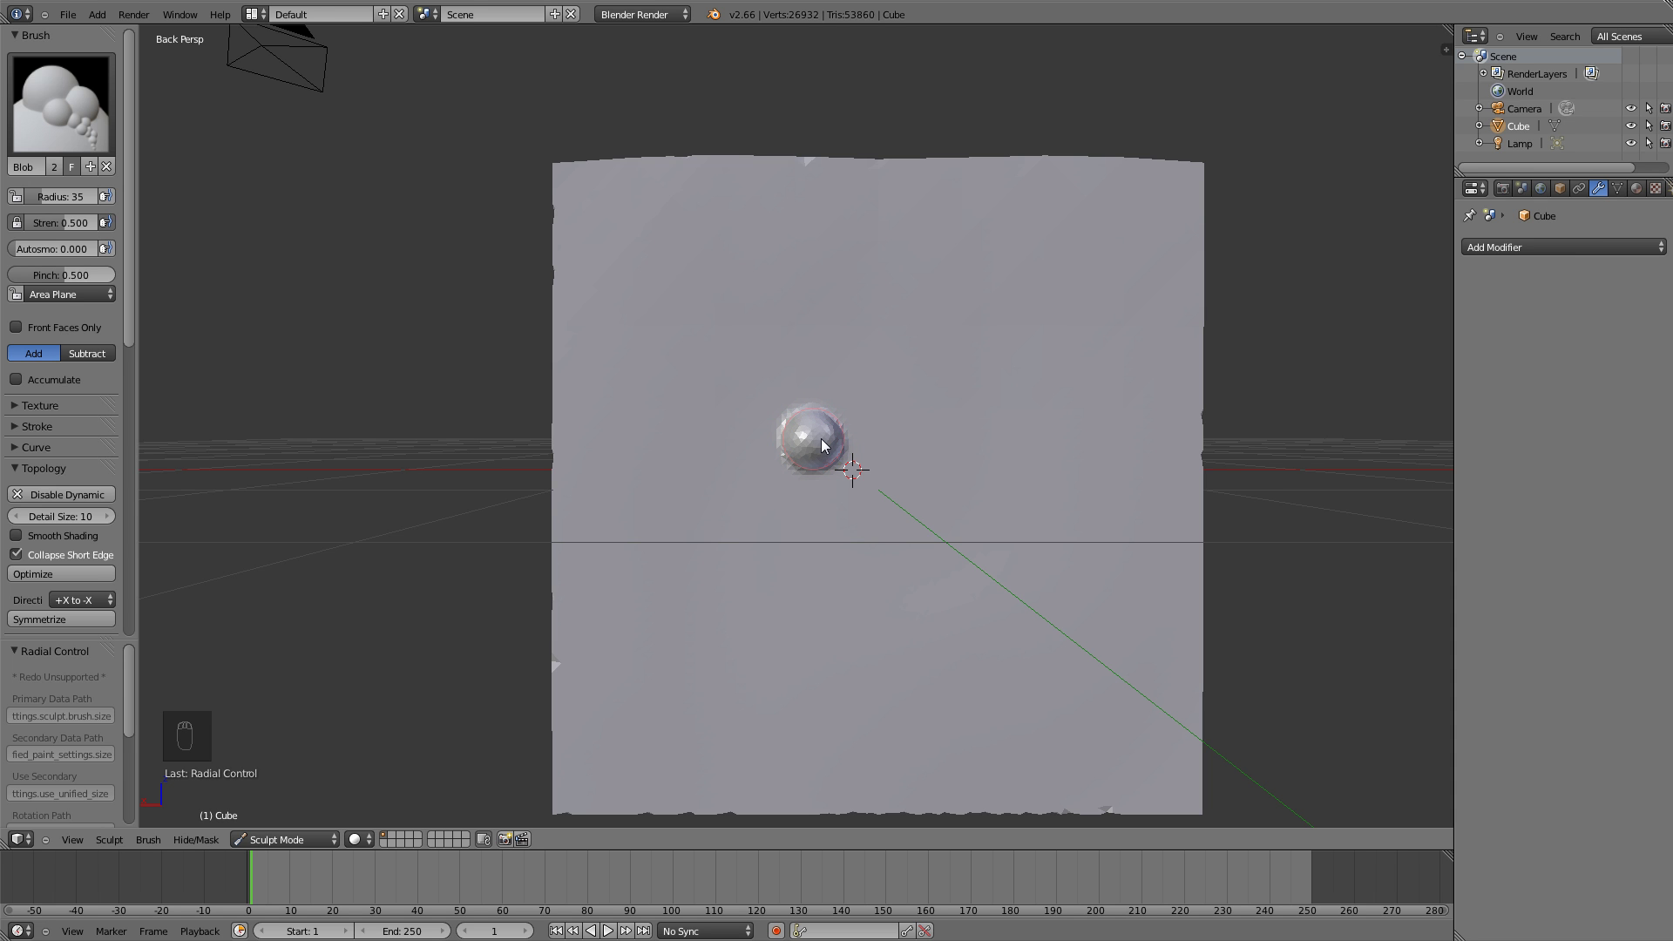
{"action": "middle_click", "coordinate": [873, 488]}
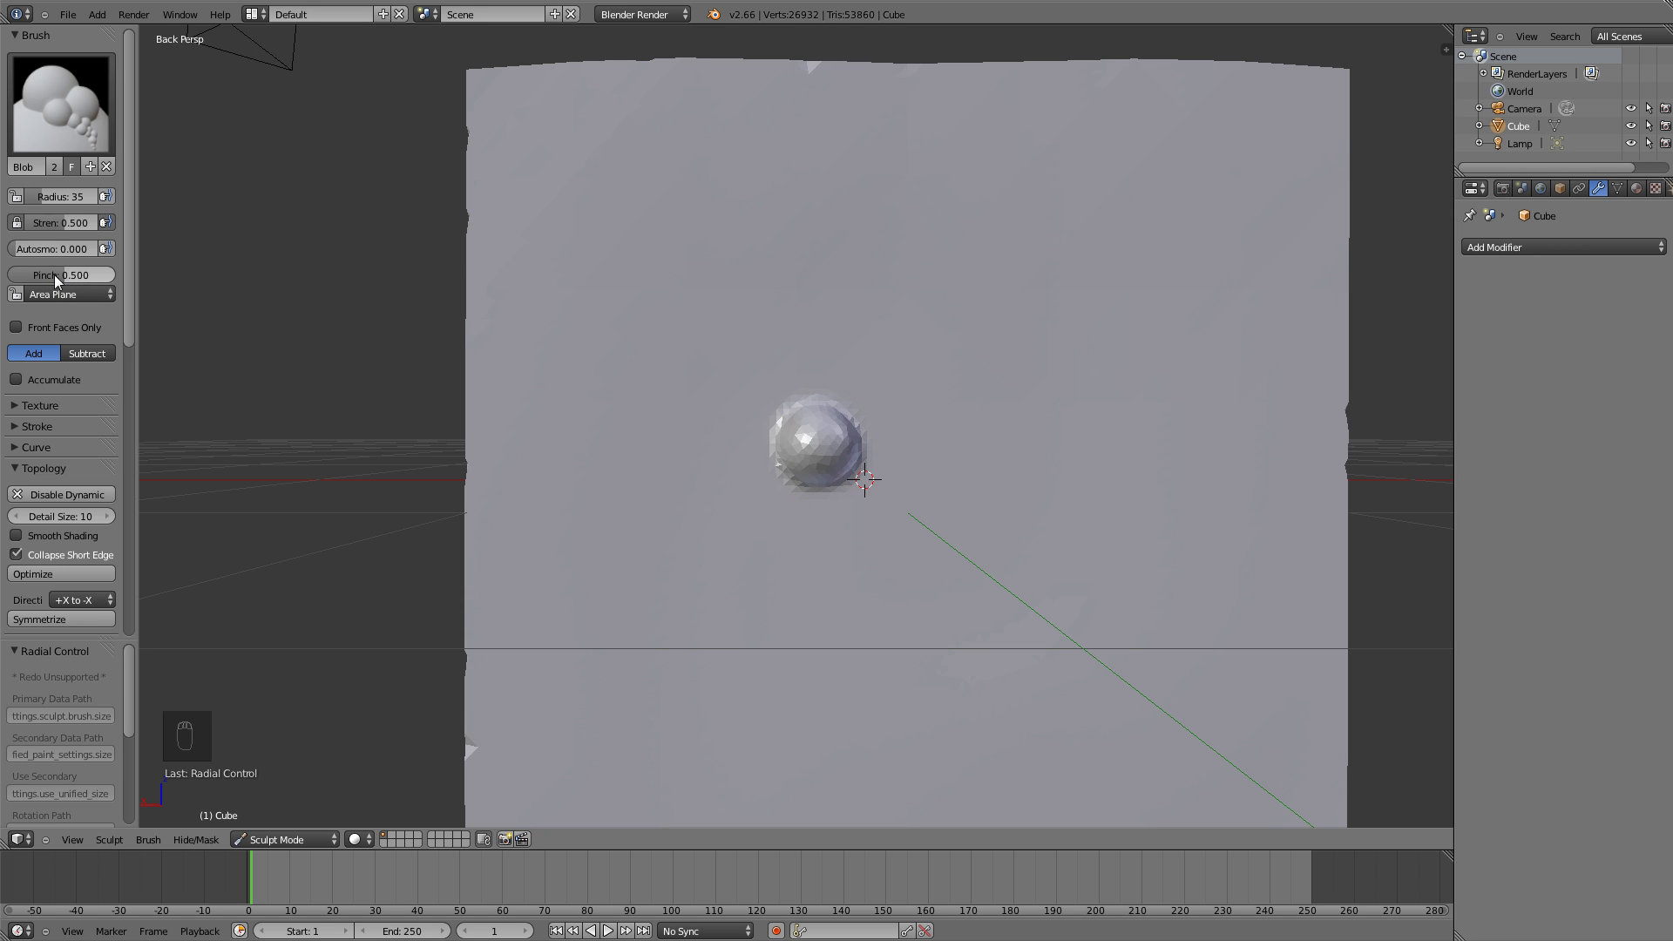
{"action": "left_click_drag", "start_coordinate": [71, 281], "coordinate": [742, 332]}
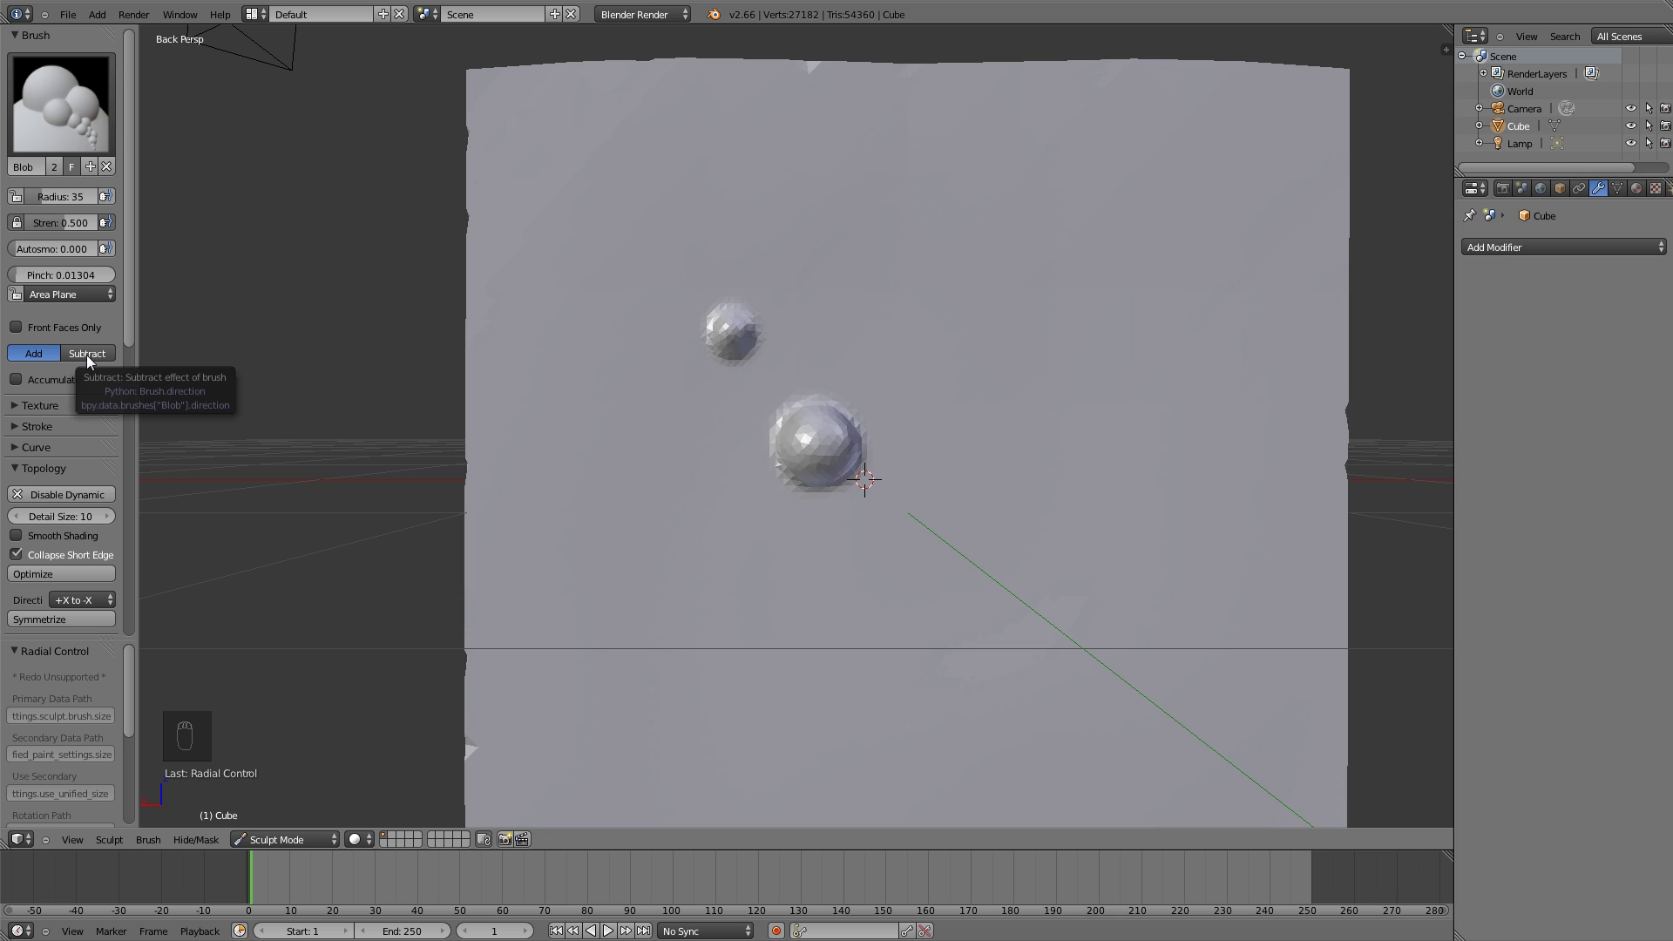
{"action": "left_click_drag", "start_coordinate": [906, 292], "coordinate": [909, 287]}
Undo both Blob bumps and bring up the sculpt brush collection
{"action": "key", "text": "ctrl+z"}
{"action": "key", "text": "ctrl+z"}
{"action": "key", "text": "ctrl+z"}
Pick the Clay brush and build up a curved ridge plus another stroke on the cube
{"action": "left_click_drag", "start_coordinate": [77, 90], "coordinate": [106, 216]}
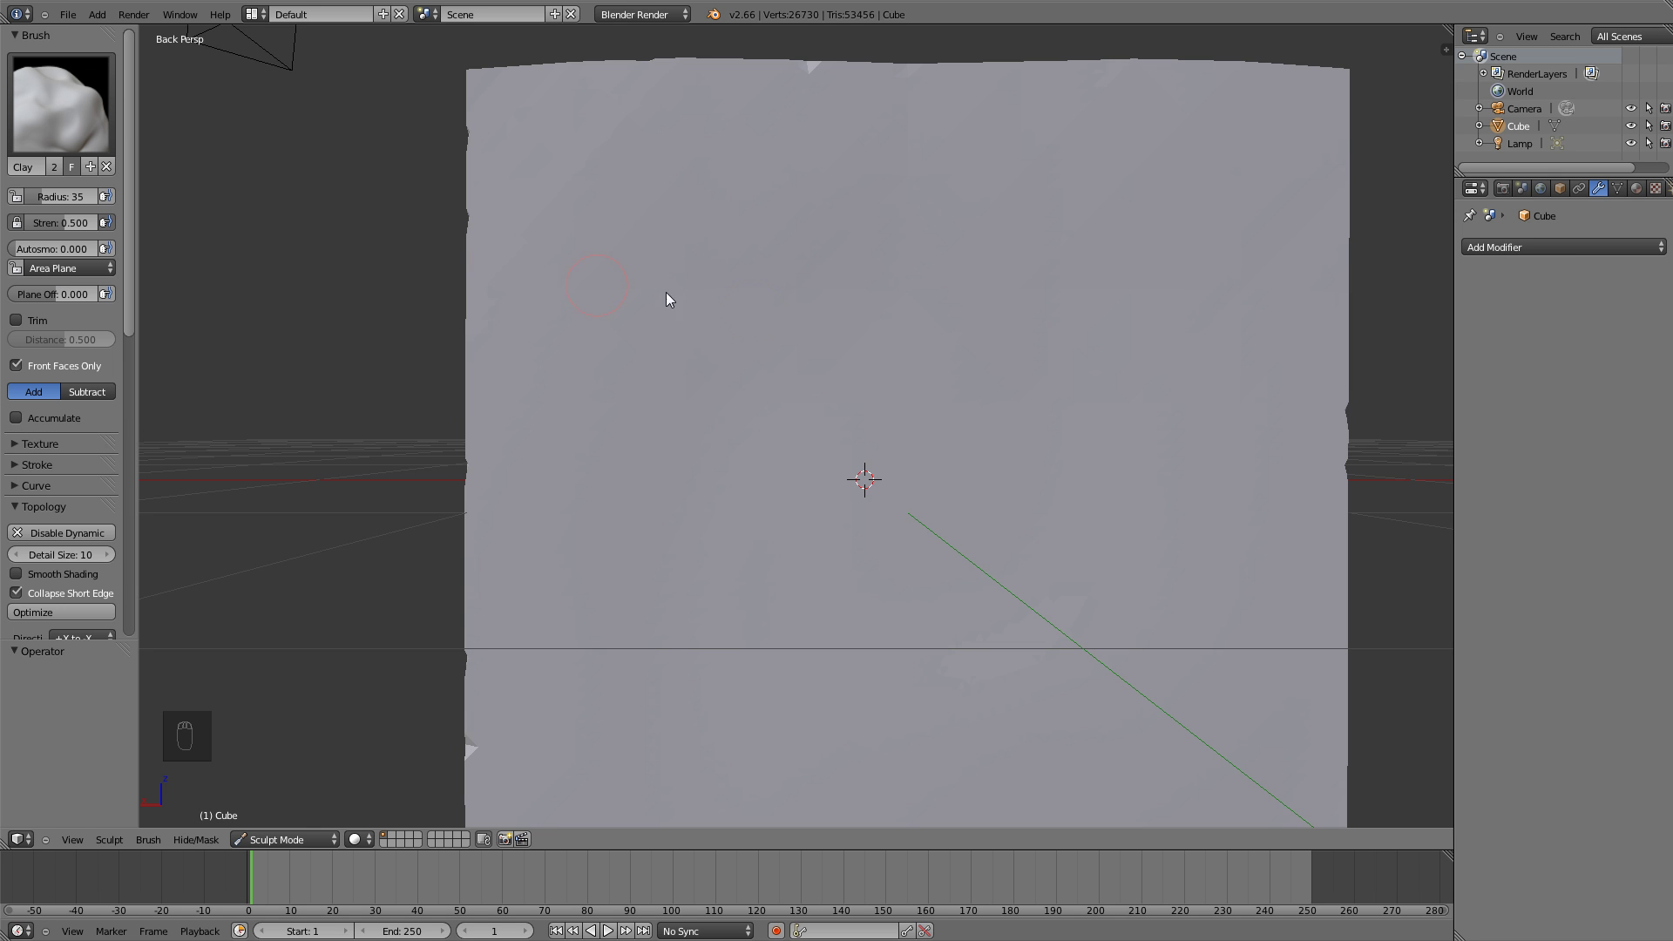
{"action": "left_click_drag", "start_coordinate": [801, 253], "coordinate": [733, 519]}
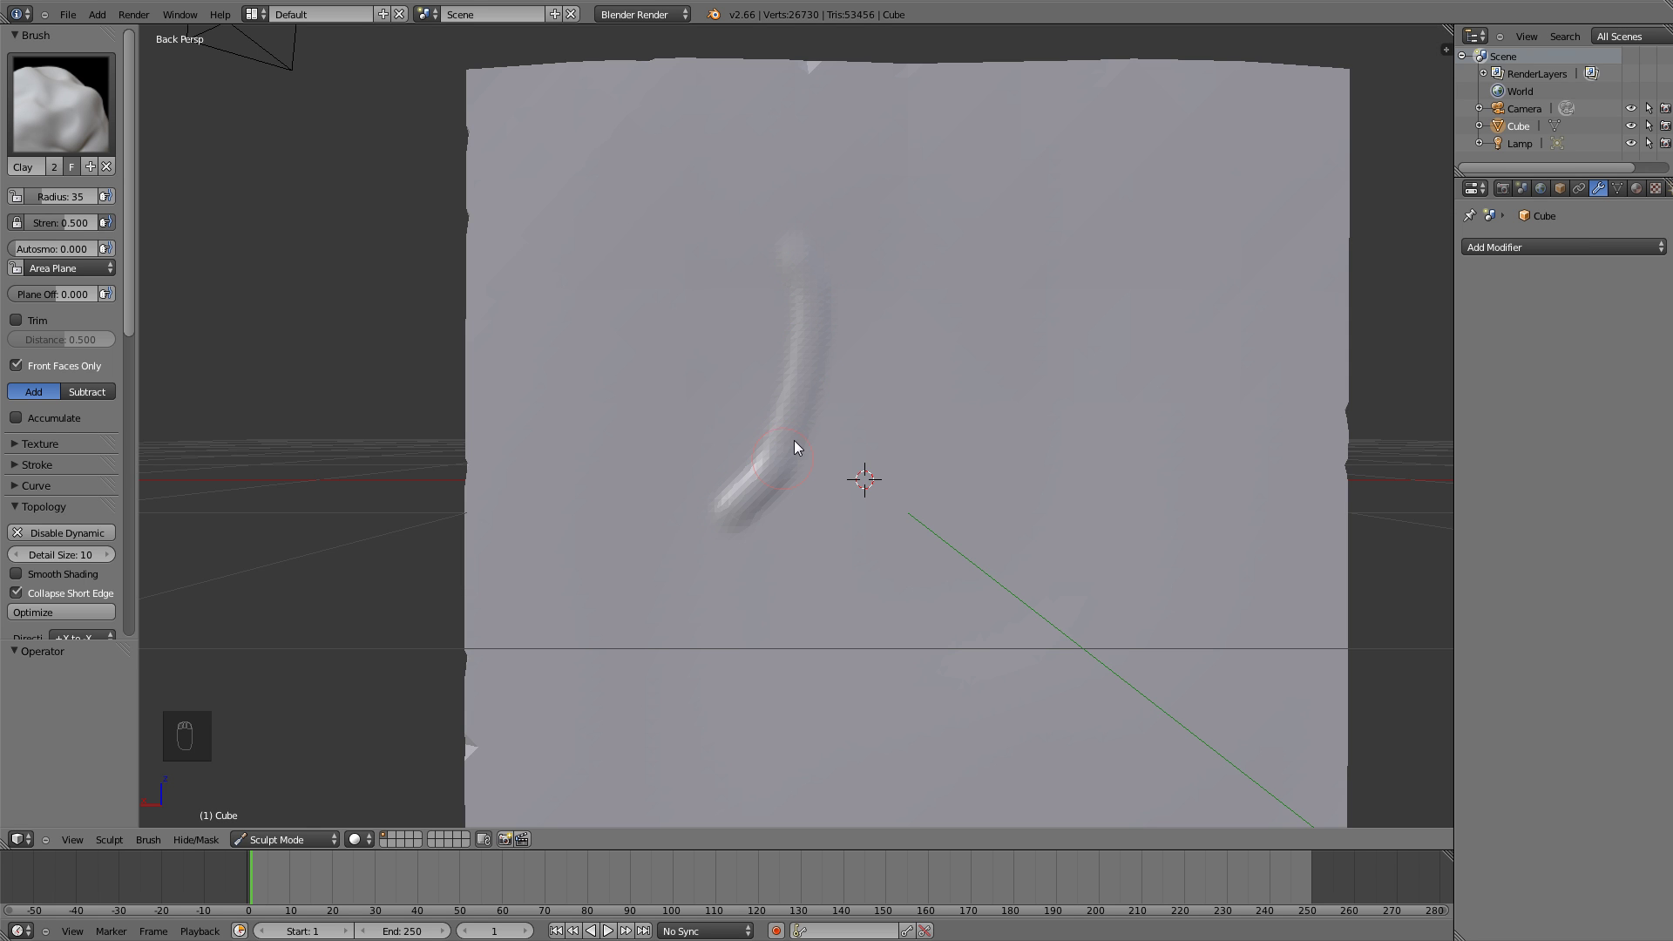
{"action": "left_click_drag", "start_coordinate": [809, 318], "coordinate": [783, 360]}
Undo all the Clay strokes back to a clean surface
{"action": "key", "text": "ctrl+z"}
{"action": "key", "text": "ctrl+z"}
{"action": "key", "text": "ctrl+z"}
{"action": "key", "text": "ctrl+z"}
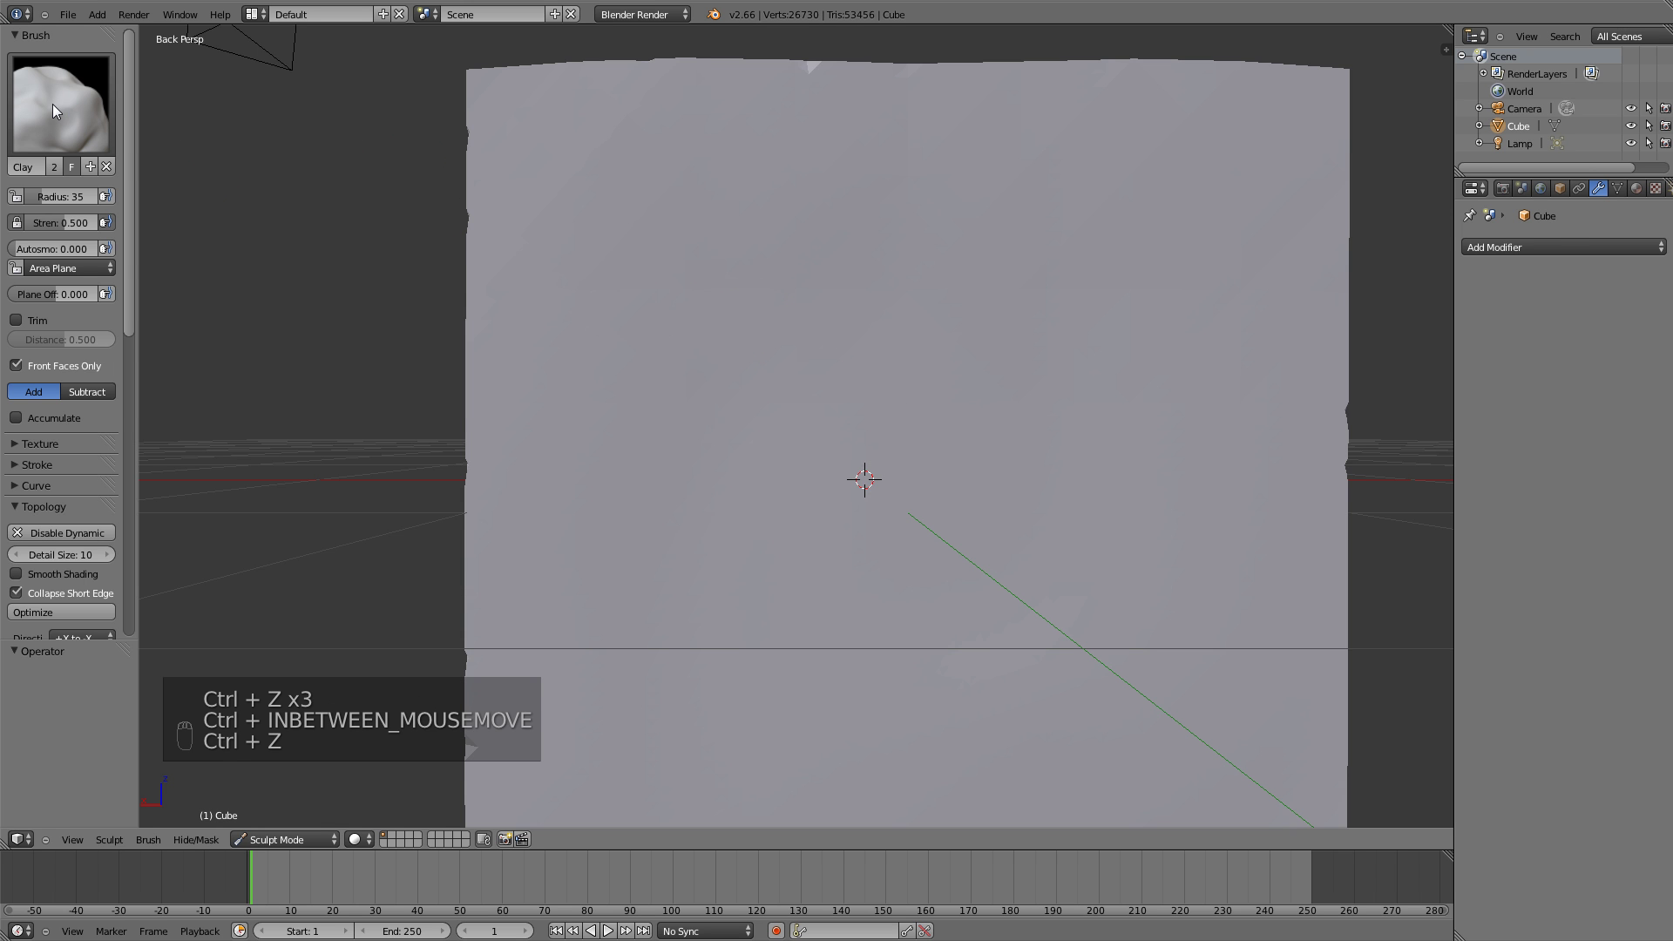
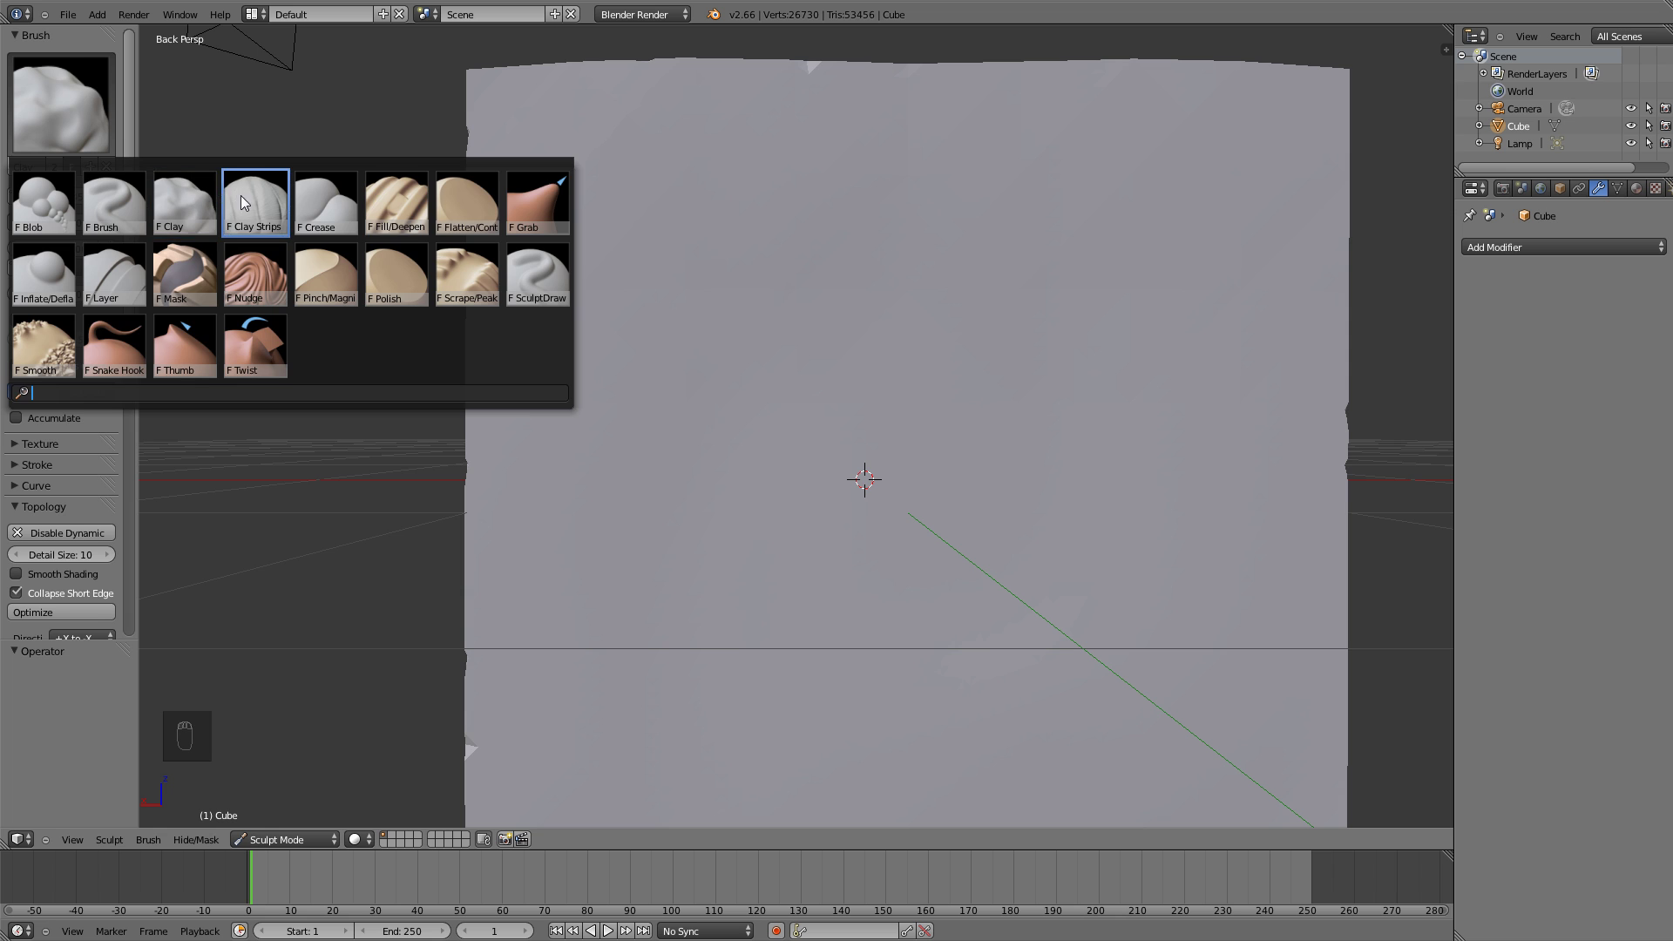
Carve Clay Strips ridges across the cube, then undo them all
{"action": "left_click_drag", "start_coordinate": [900, 156], "coordinate": [789, 419]}
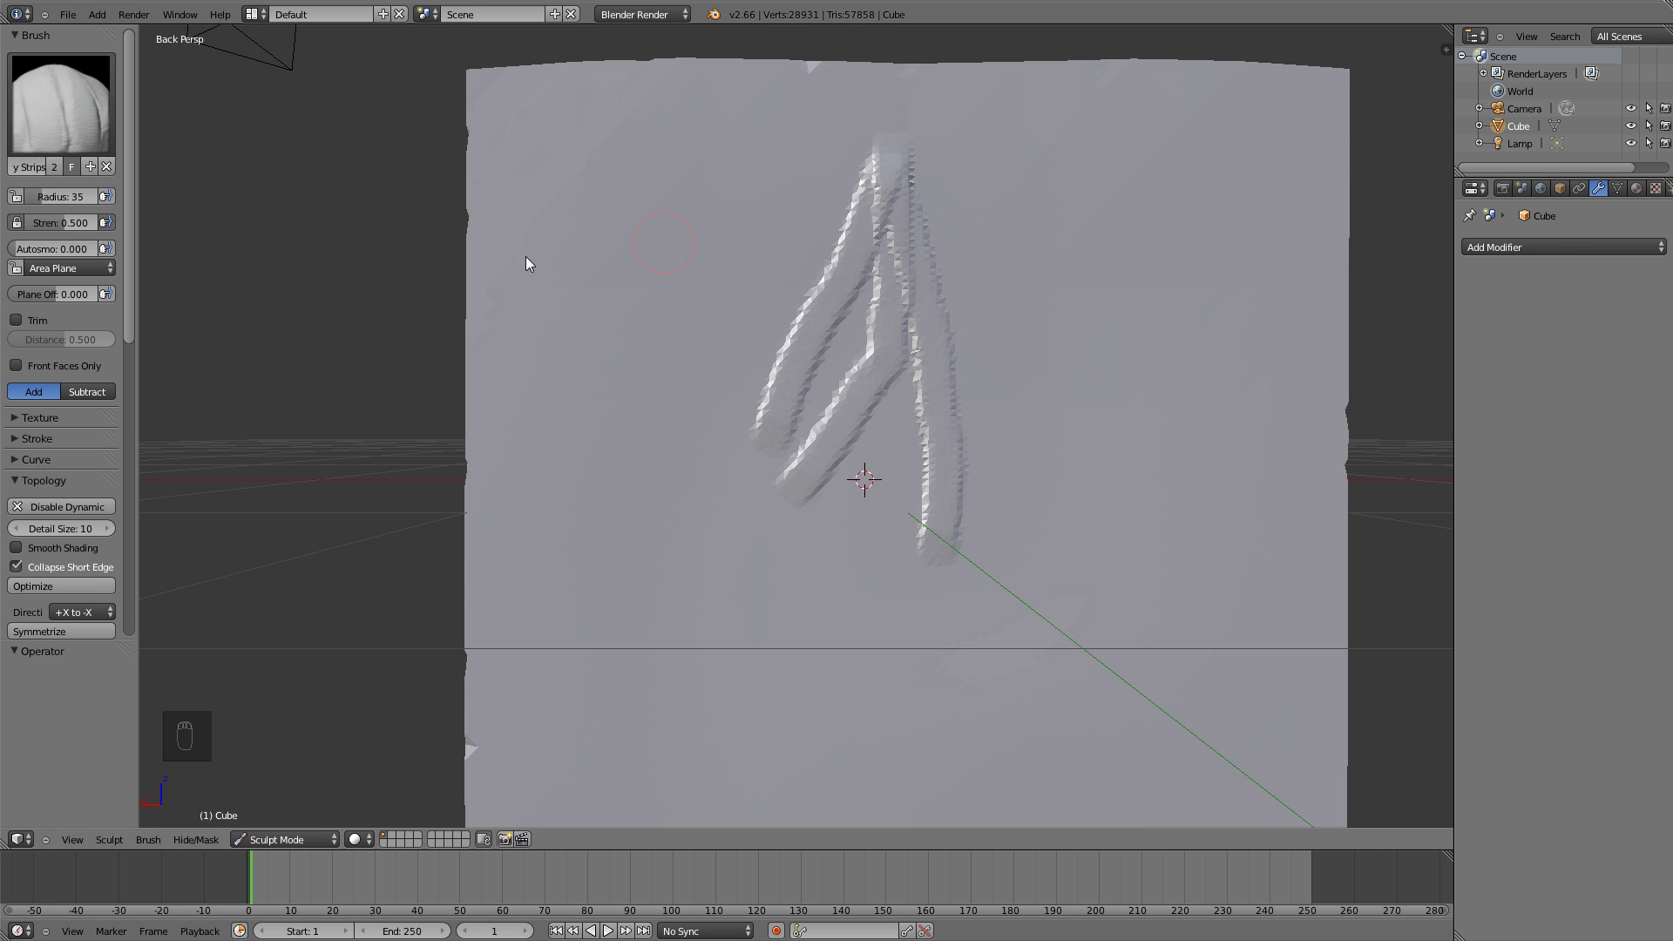
{"action": "key", "text": "ctrl+z"}
{"action": "key", "text": "ctrl+z"}
{"action": "key", "text": "ctrl+z"}
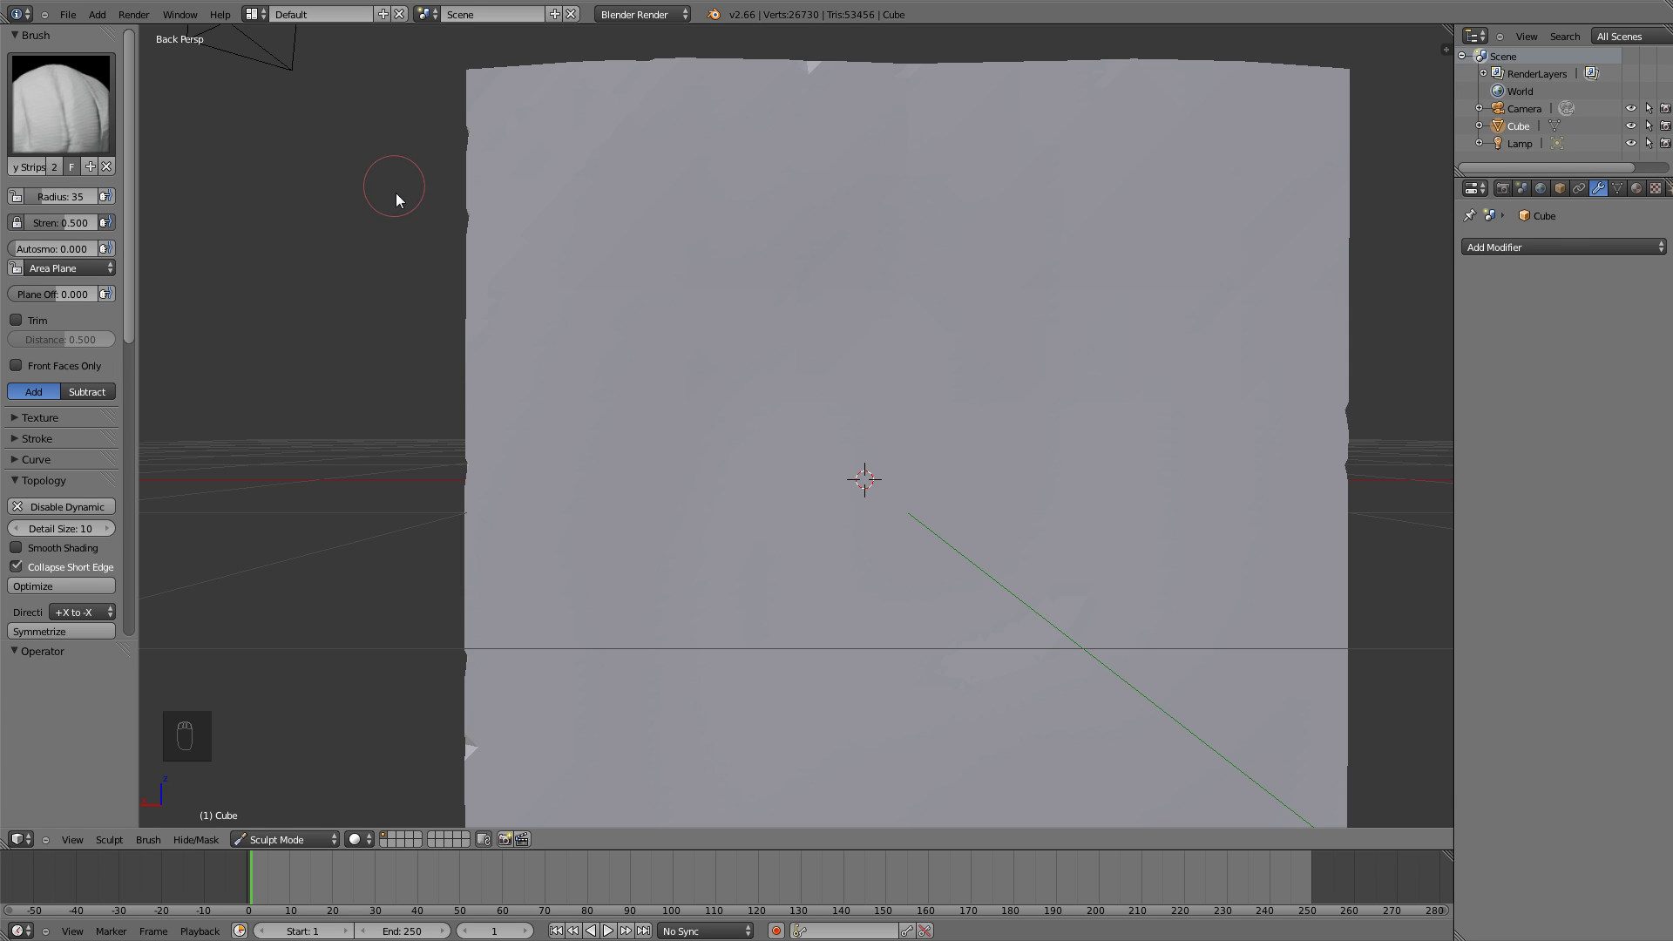
Switch to the Crease brush and carve two curved creases side by side on the cube
{"action": "key", "text": "c"}
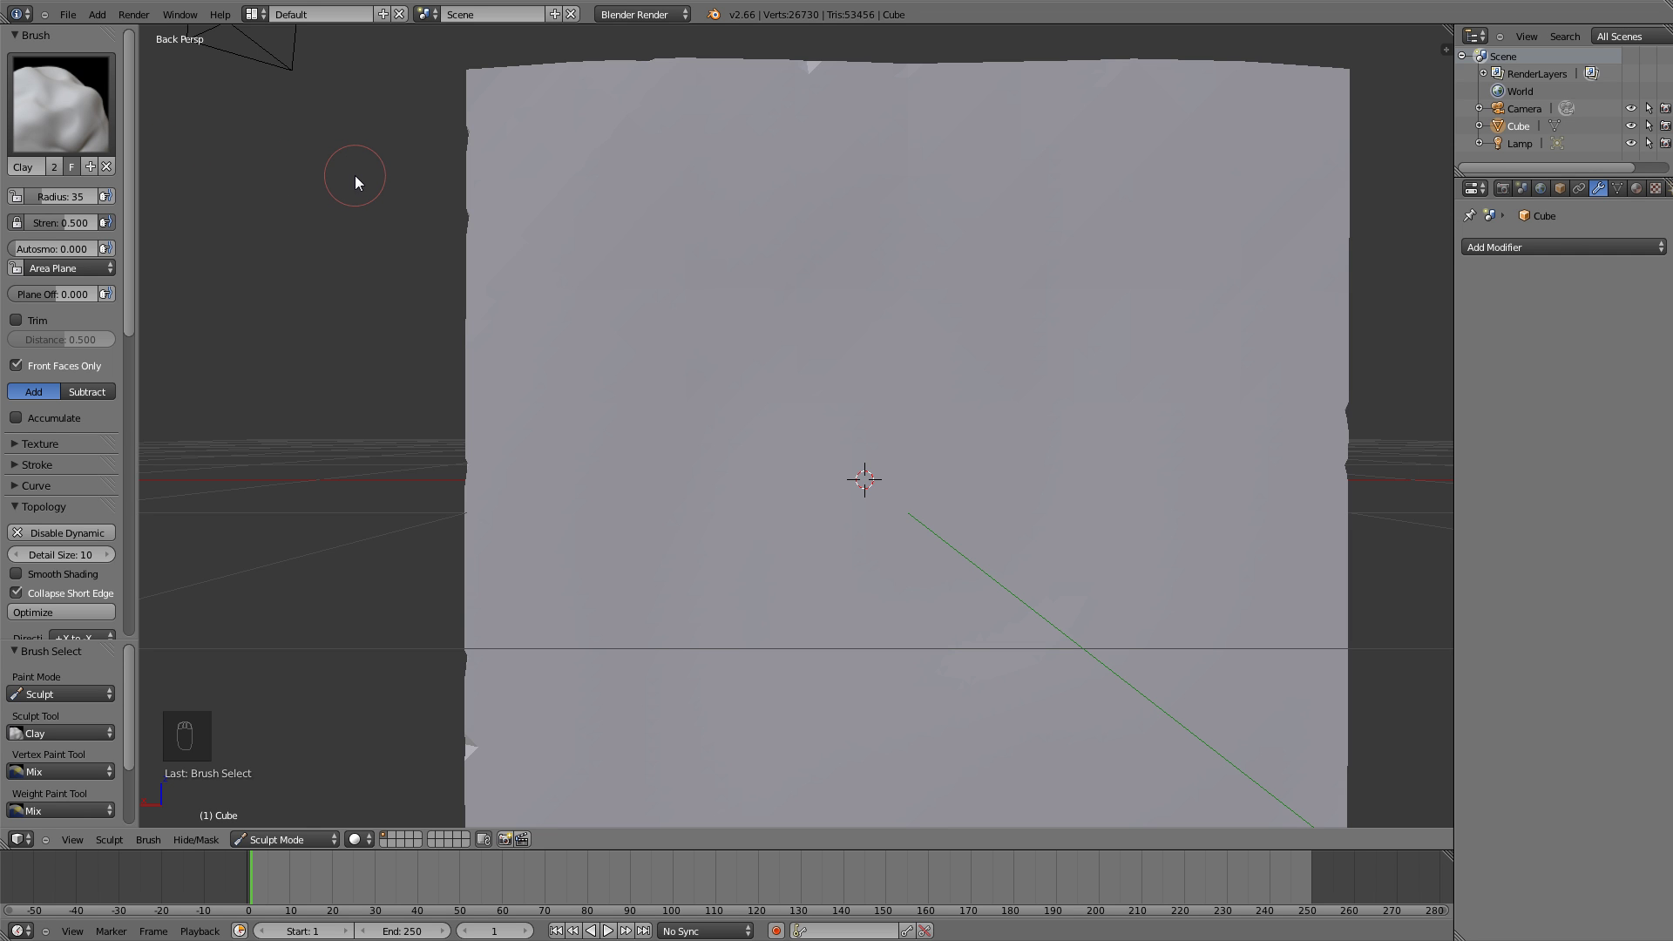
{"action": "key", "text": "shift+c"}
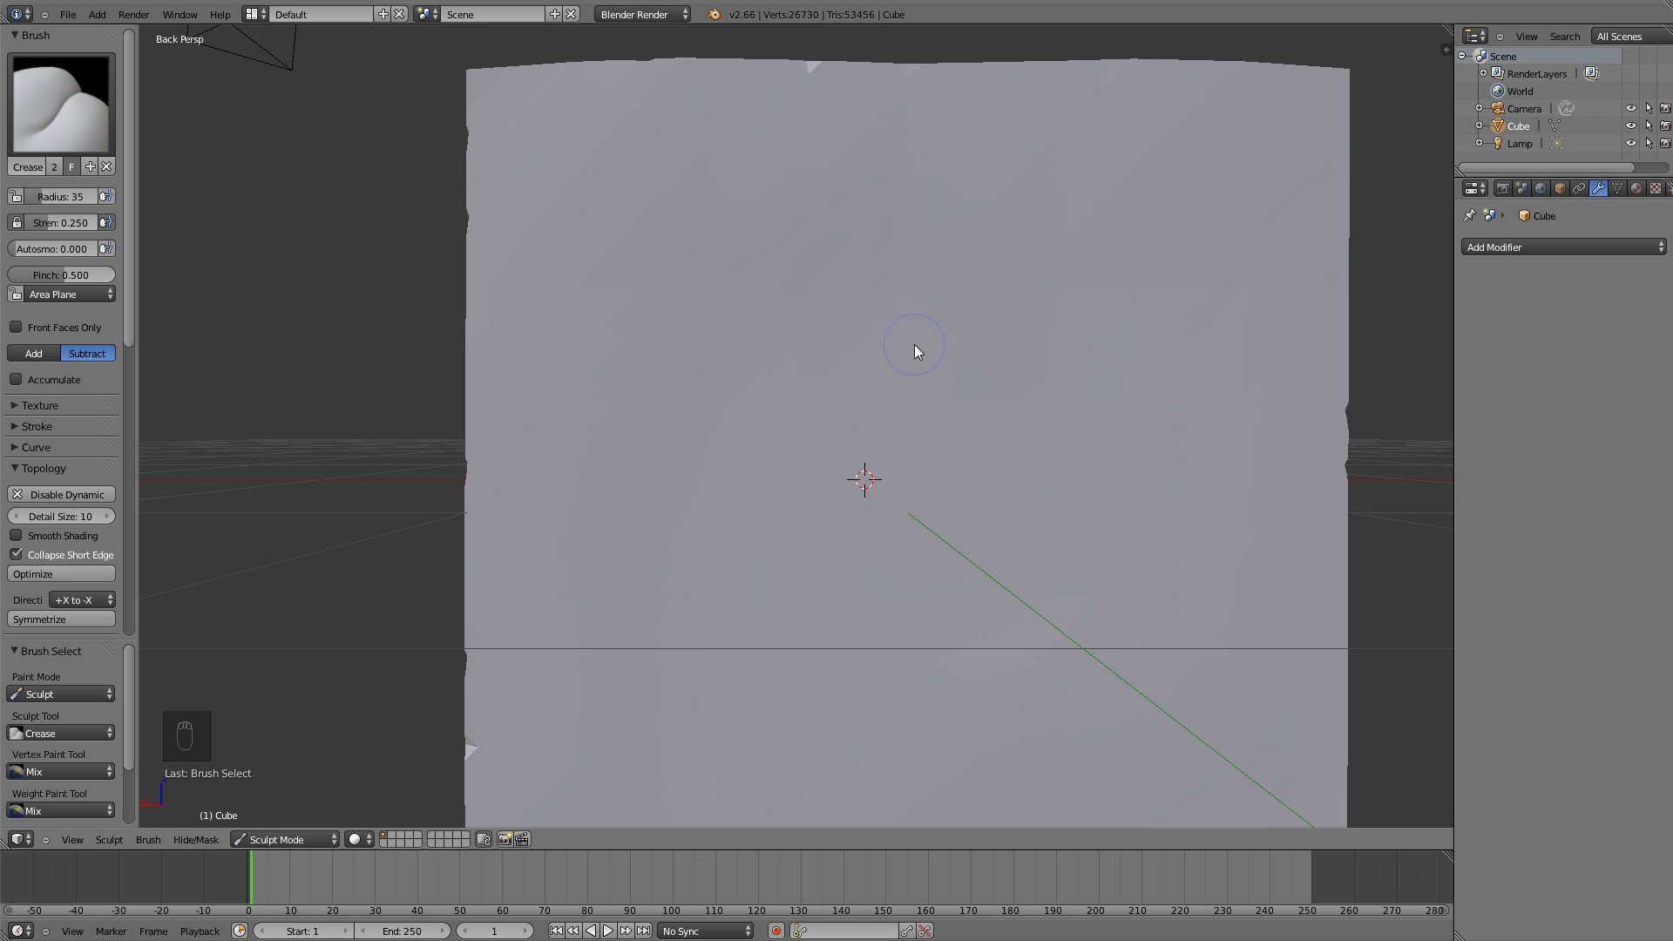
{"action": "middle_click", "coordinate": [828, 340]}
{"action": "left_click_drag", "start_coordinate": [830, 247], "coordinate": [948, 302]}
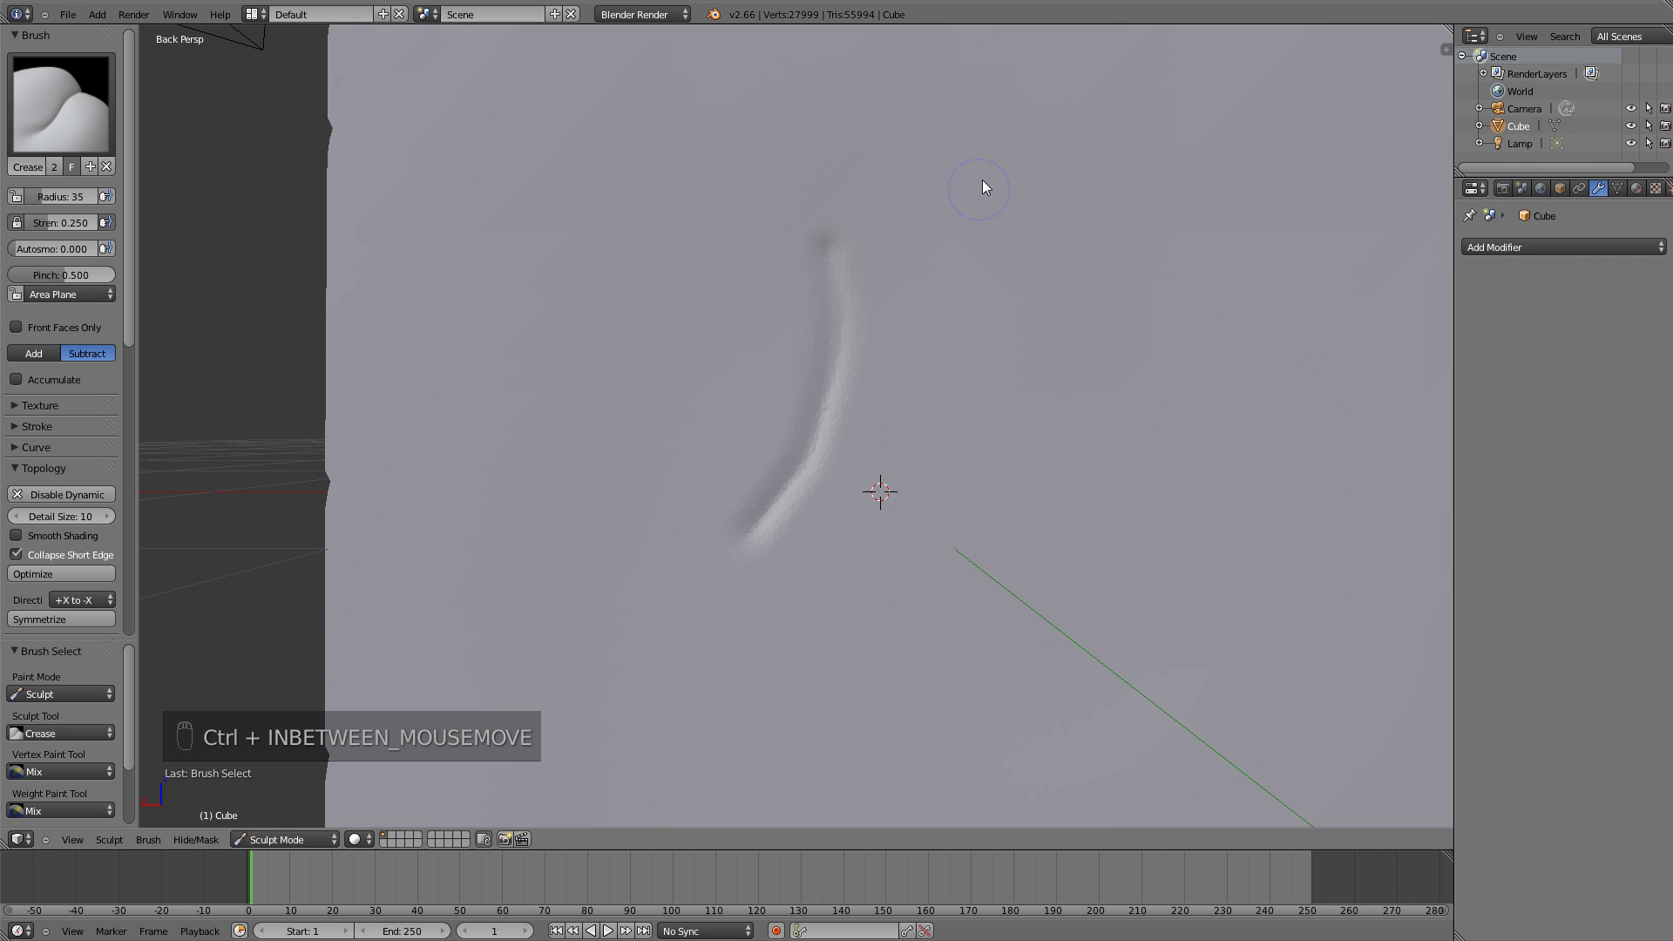
{"action": "left_click_drag", "start_coordinate": [986, 183], "coordinate": [997, 400]}
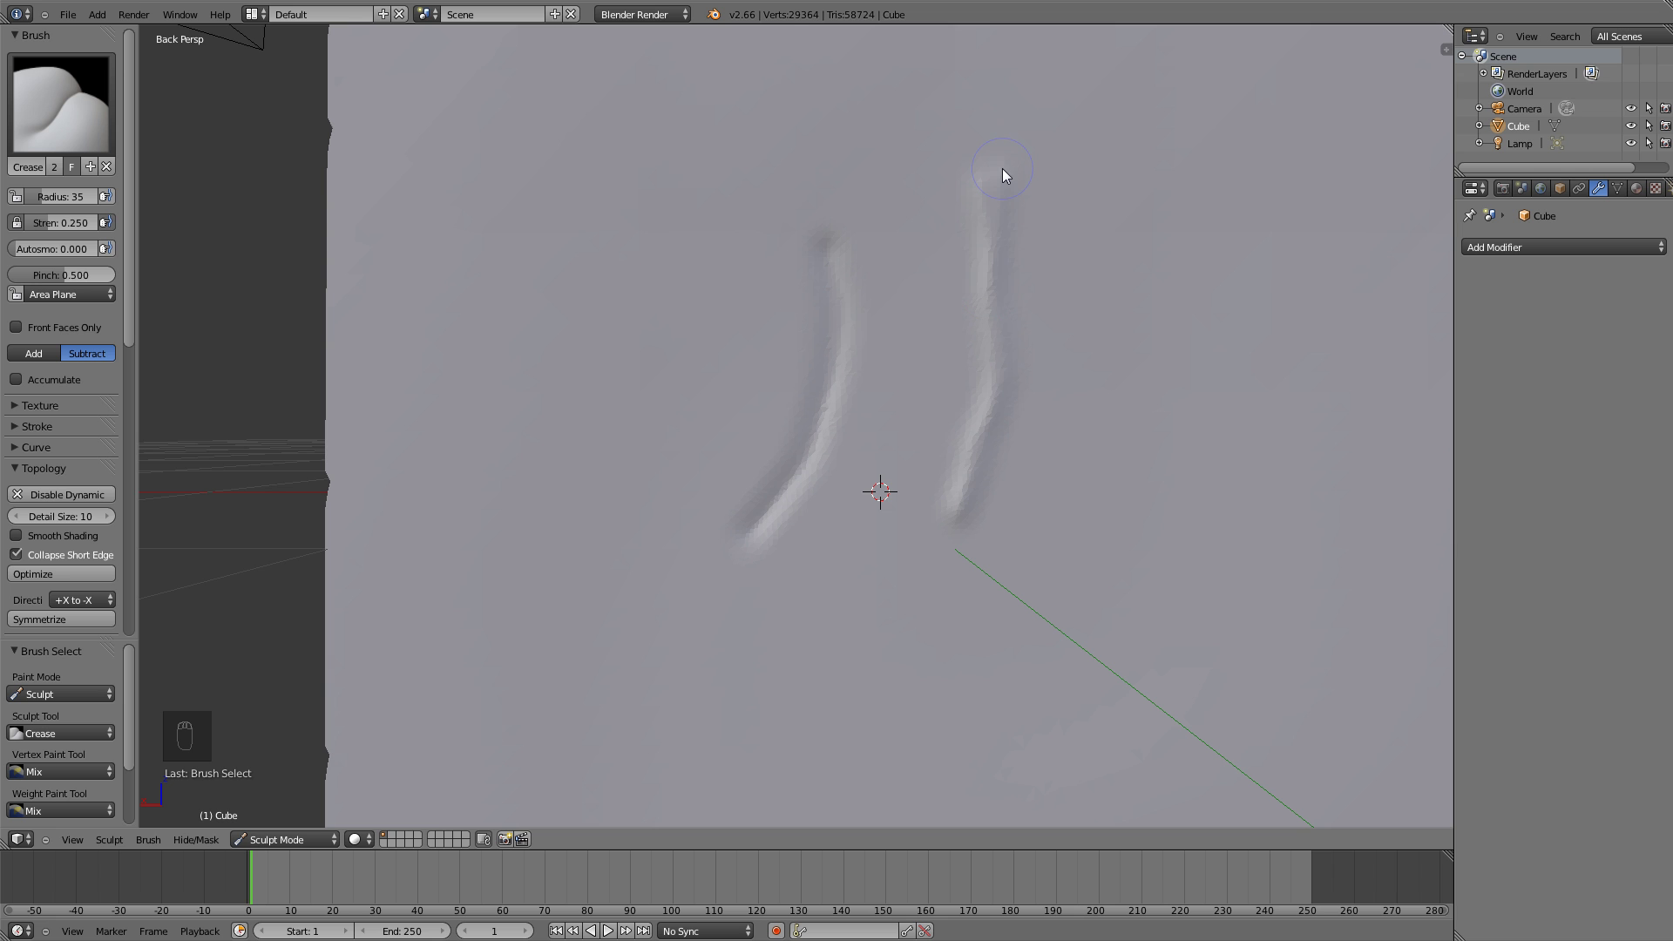
Undo the crease strokes and bring up the sculpt brush collection
{"action": "key", "text": "ctrl+z"}
{"action": "key", "text": "ctrl+z"}
Pick the Draw brush and raise three large rounded masses on the cube
{"action": "left_click_drag", "start_coordinate": [71, 101], "coordinate": [885, 481]}
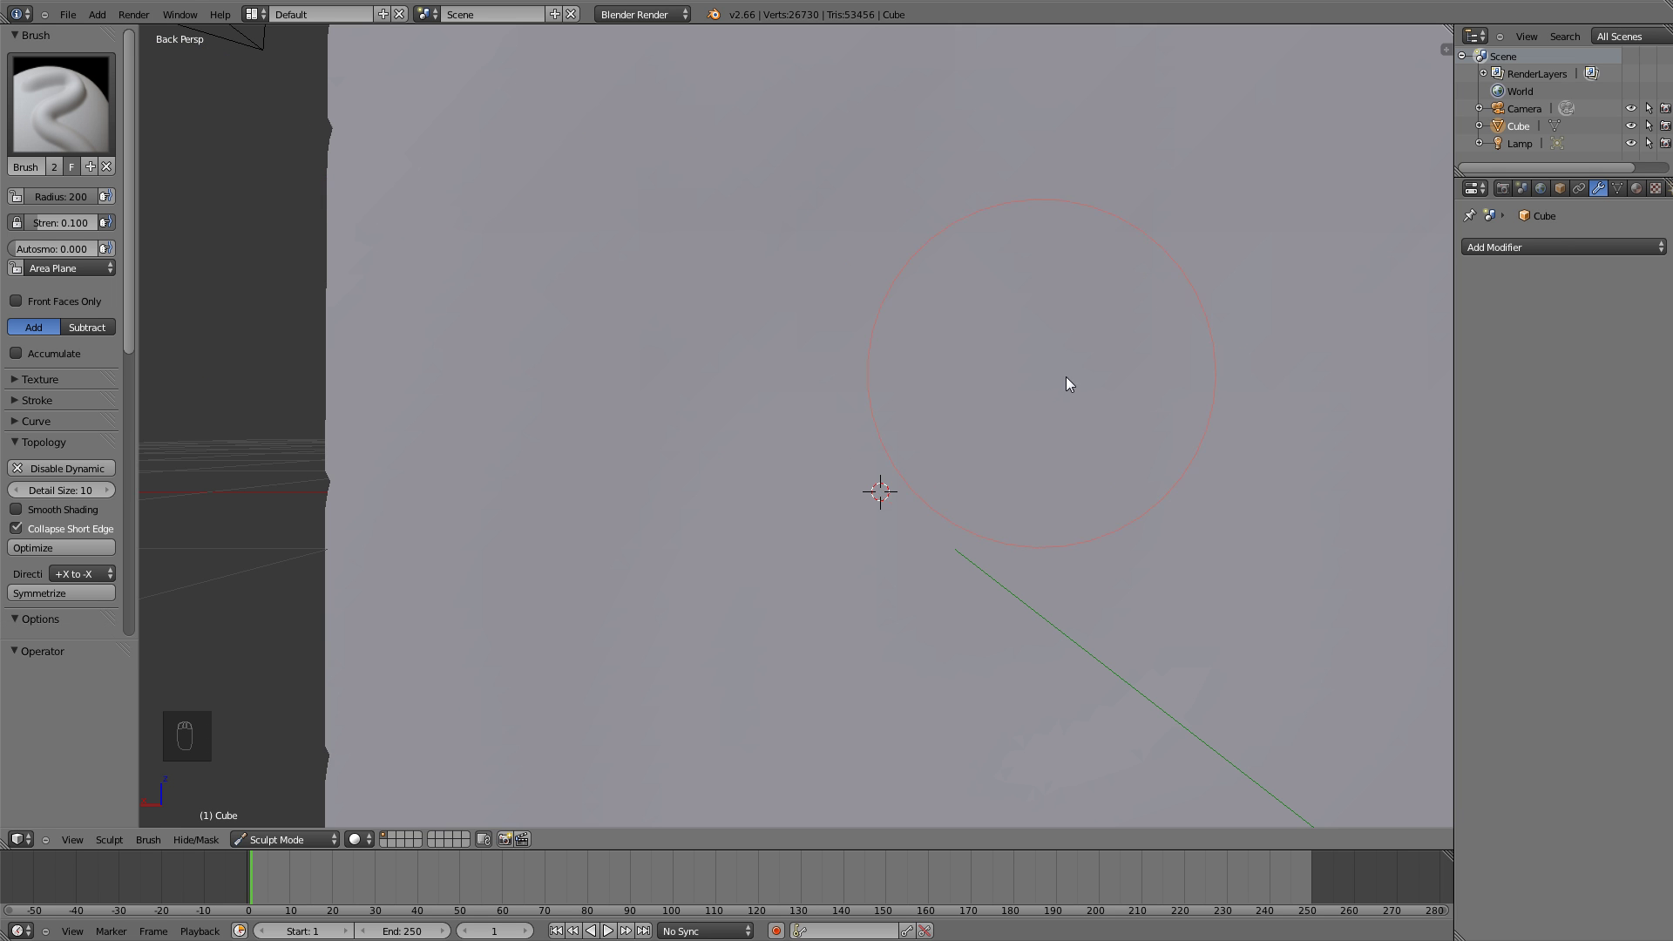
{"action": "key", "text": "f"}
{"action": "left_click_drag", "start_coordinate": [883, 397], "coordinate": [970, 597]}
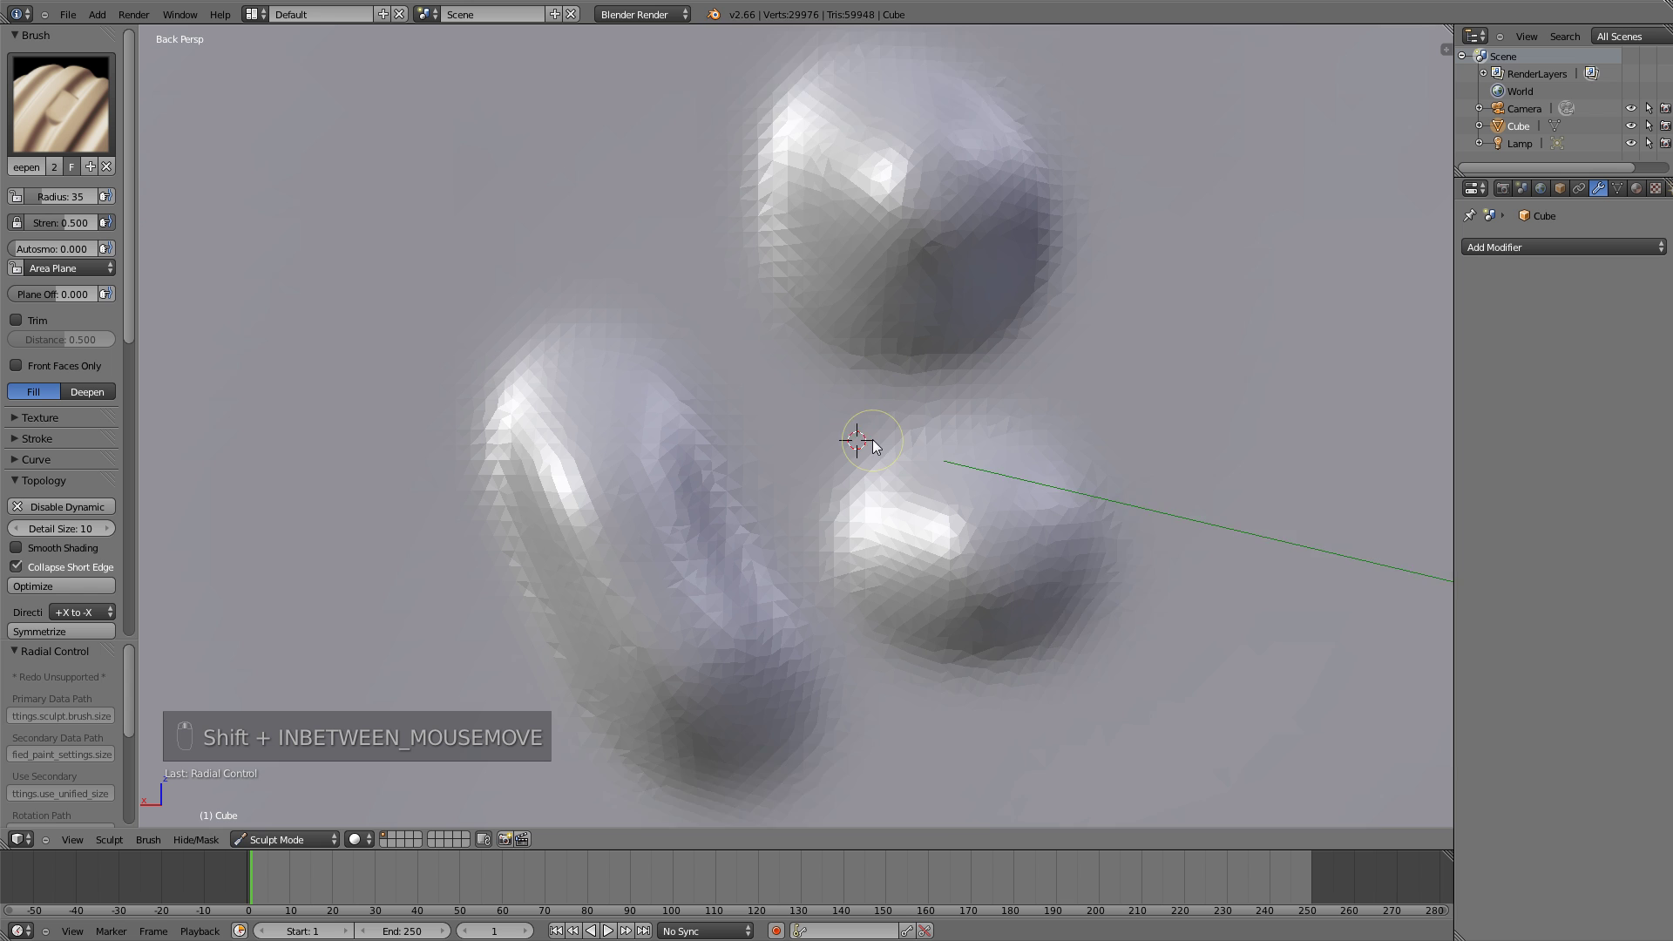
With Fill at radius 127, fill the hollows between the rounded masses
{"action": "key", "text": "f"}
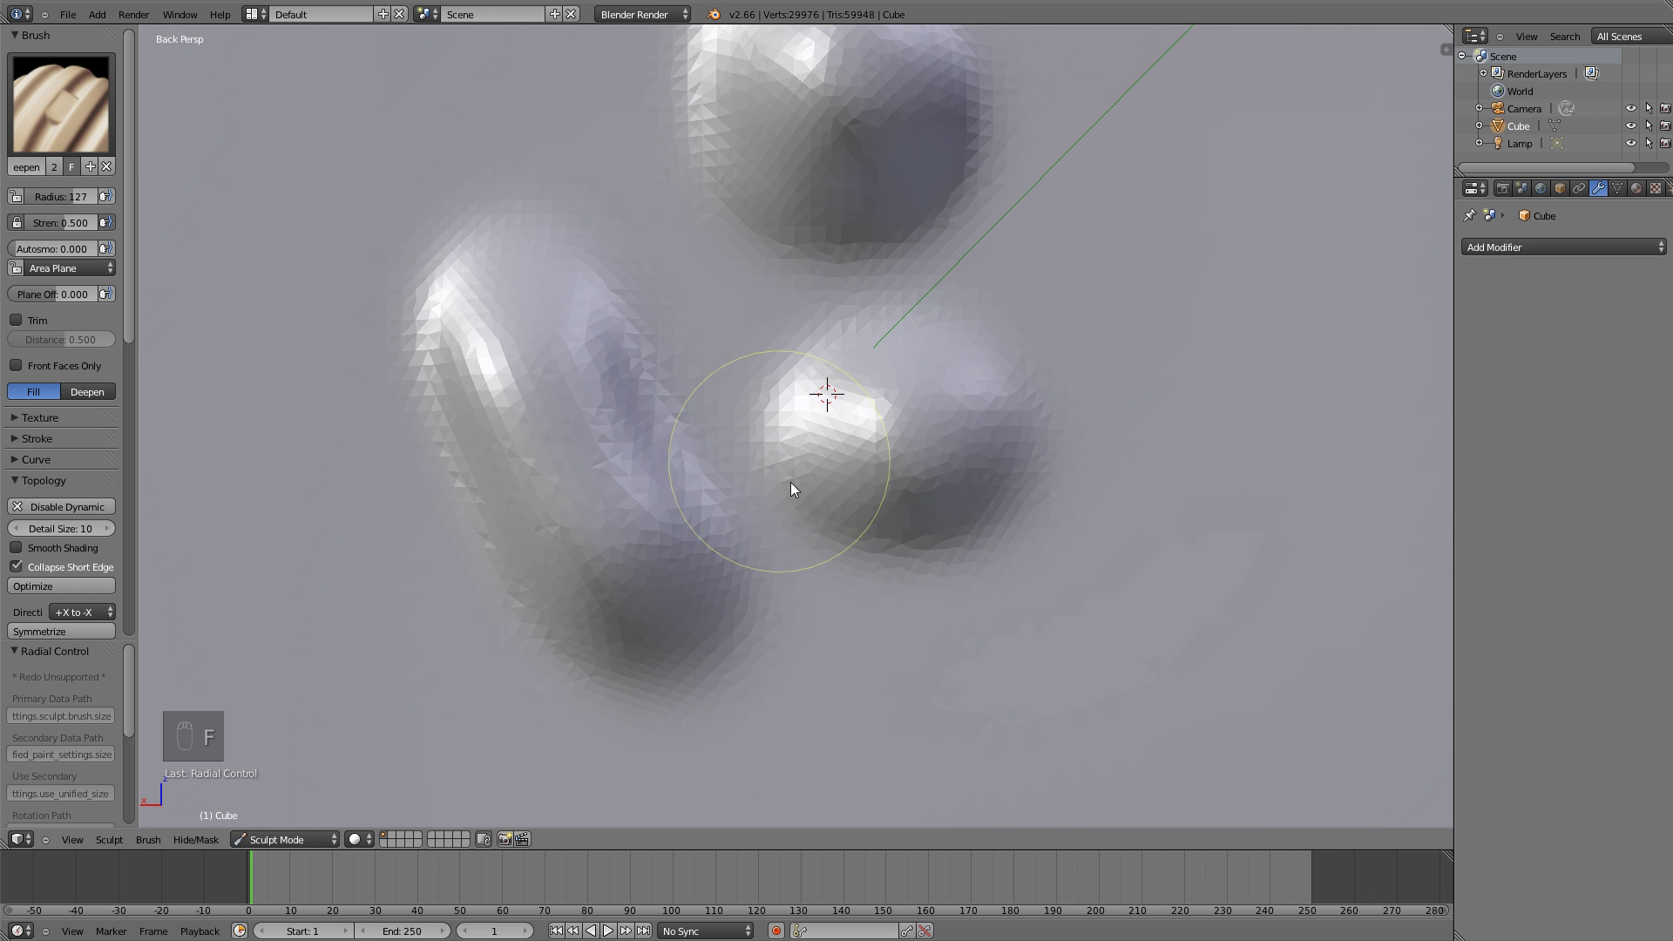
{"action": "left_click", "coordinate": [779, 510]}
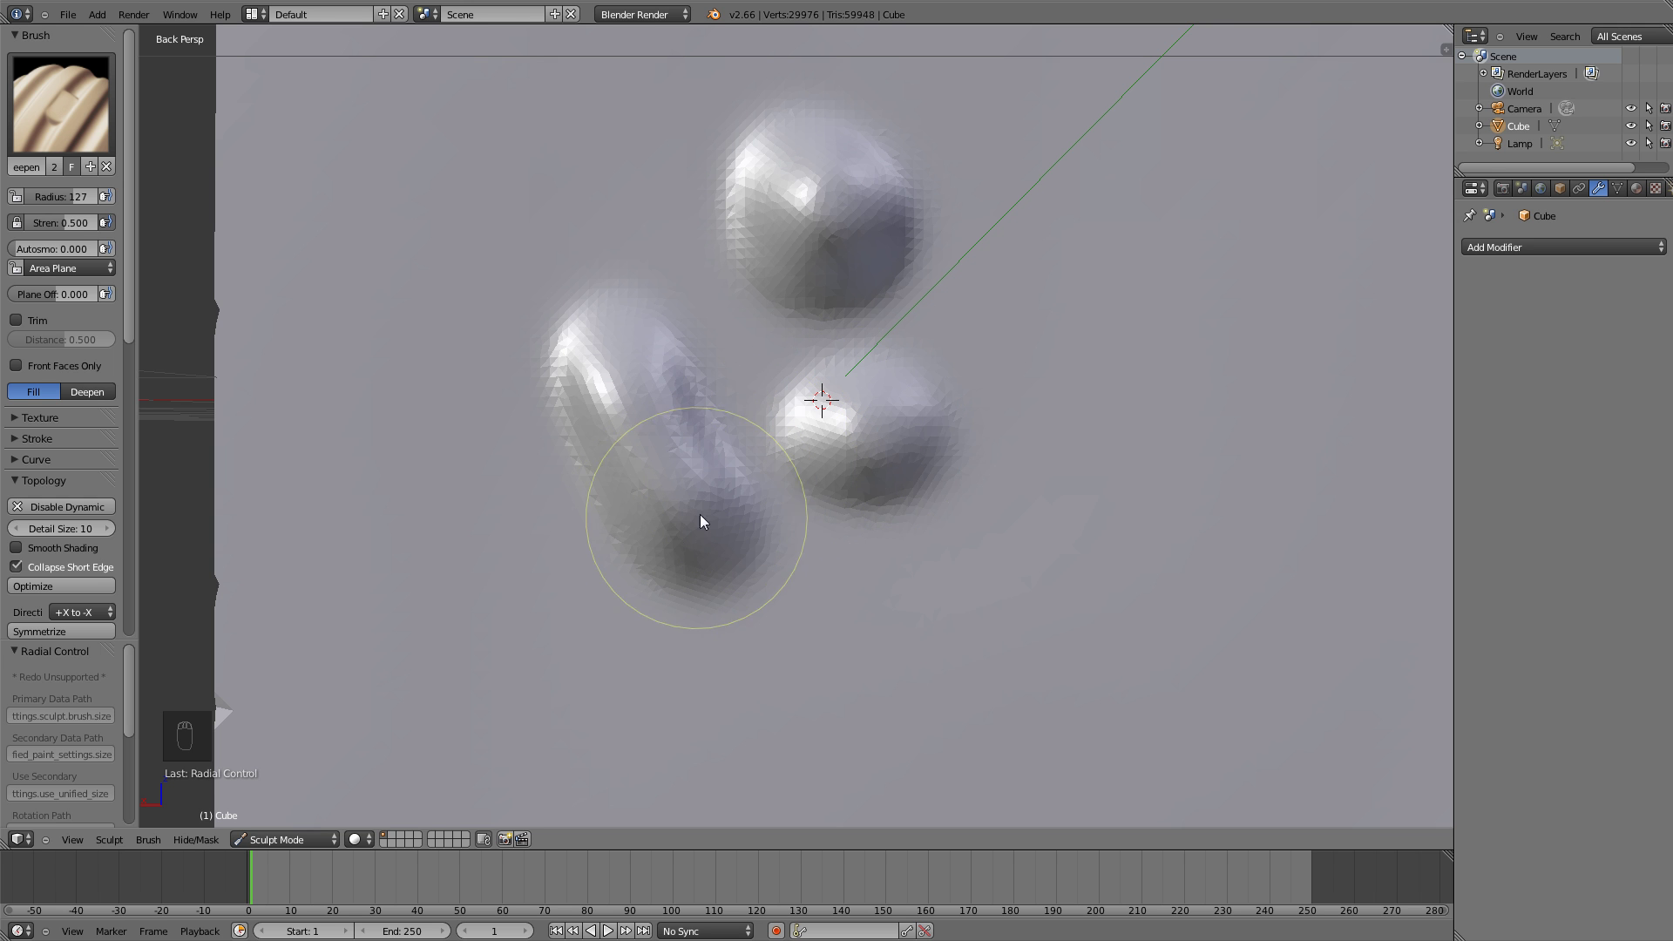
{"action": "left_click_drag", "start_coordinate": [774, 482], "coordinate": [858, 364]}
{"action": "left_click_drag", "start_coordinate": [795, 383], "coordinate": [863, 335]}
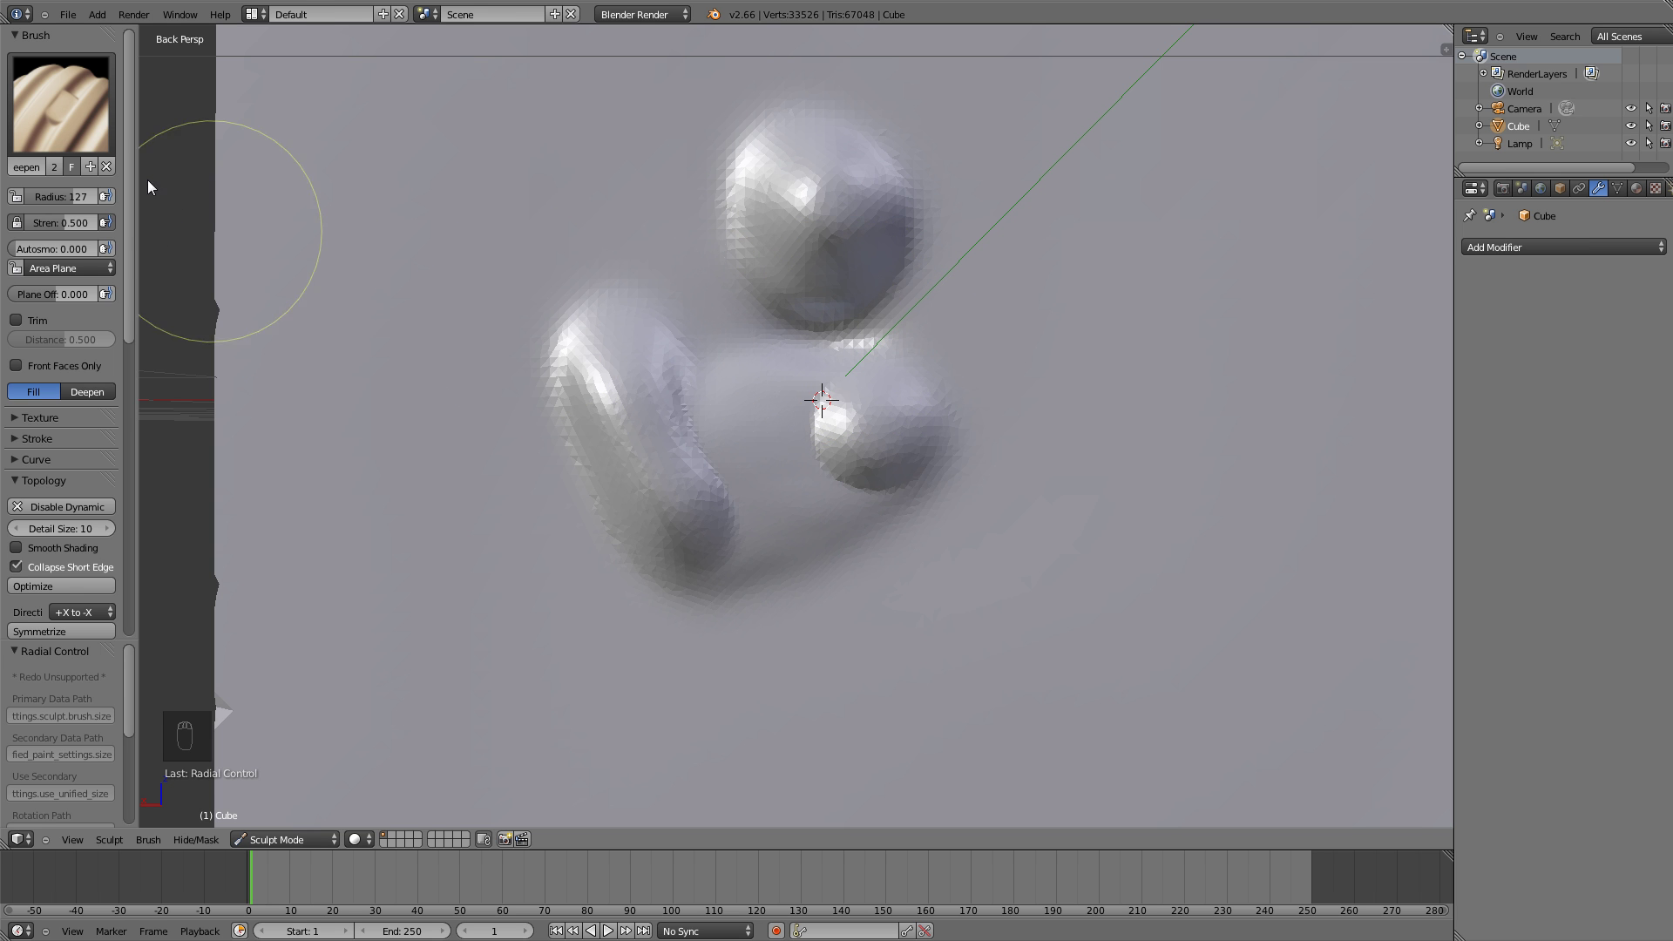
Switch to Flatten at radius 116 and flatten the face of the upper mass
{"action": "left_click_drag", "start_coordinate": [60, 94], "coordinate": [828, 208]}
{"action": "key", "text": "f"}
{"action": "left_click_drag", "start_coordinate": [854, 248], "coordinate": [847, 162]}
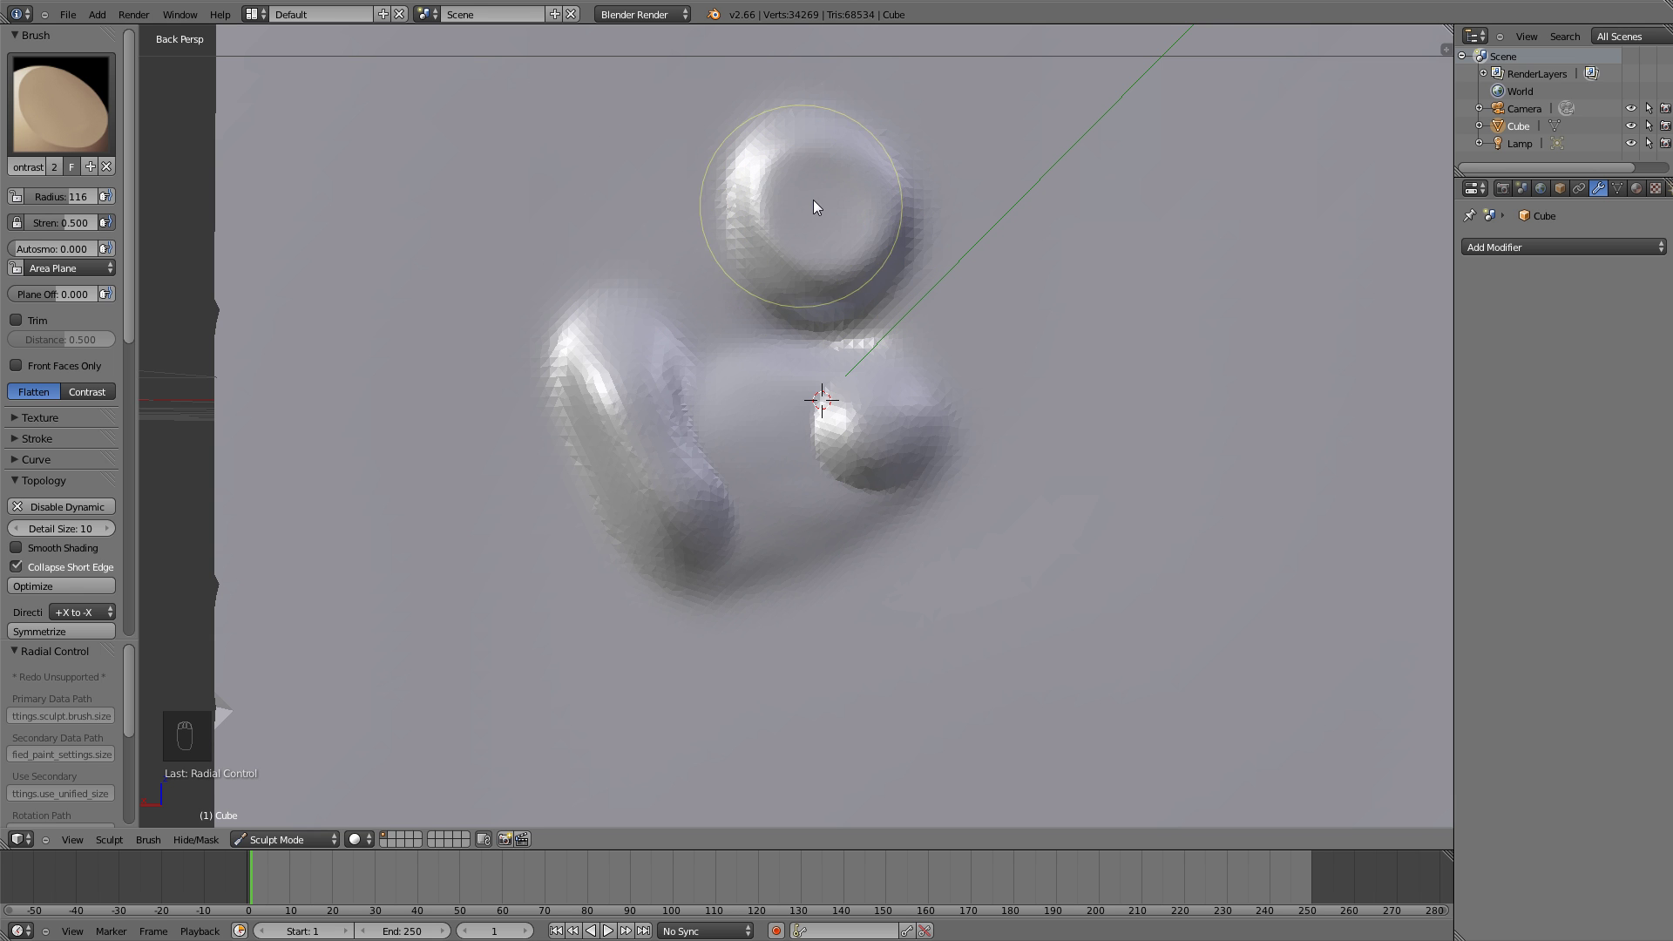
{"action": "left_click_drag", "start_coordinate": [827, 200], "coordinate": [833, 197]}
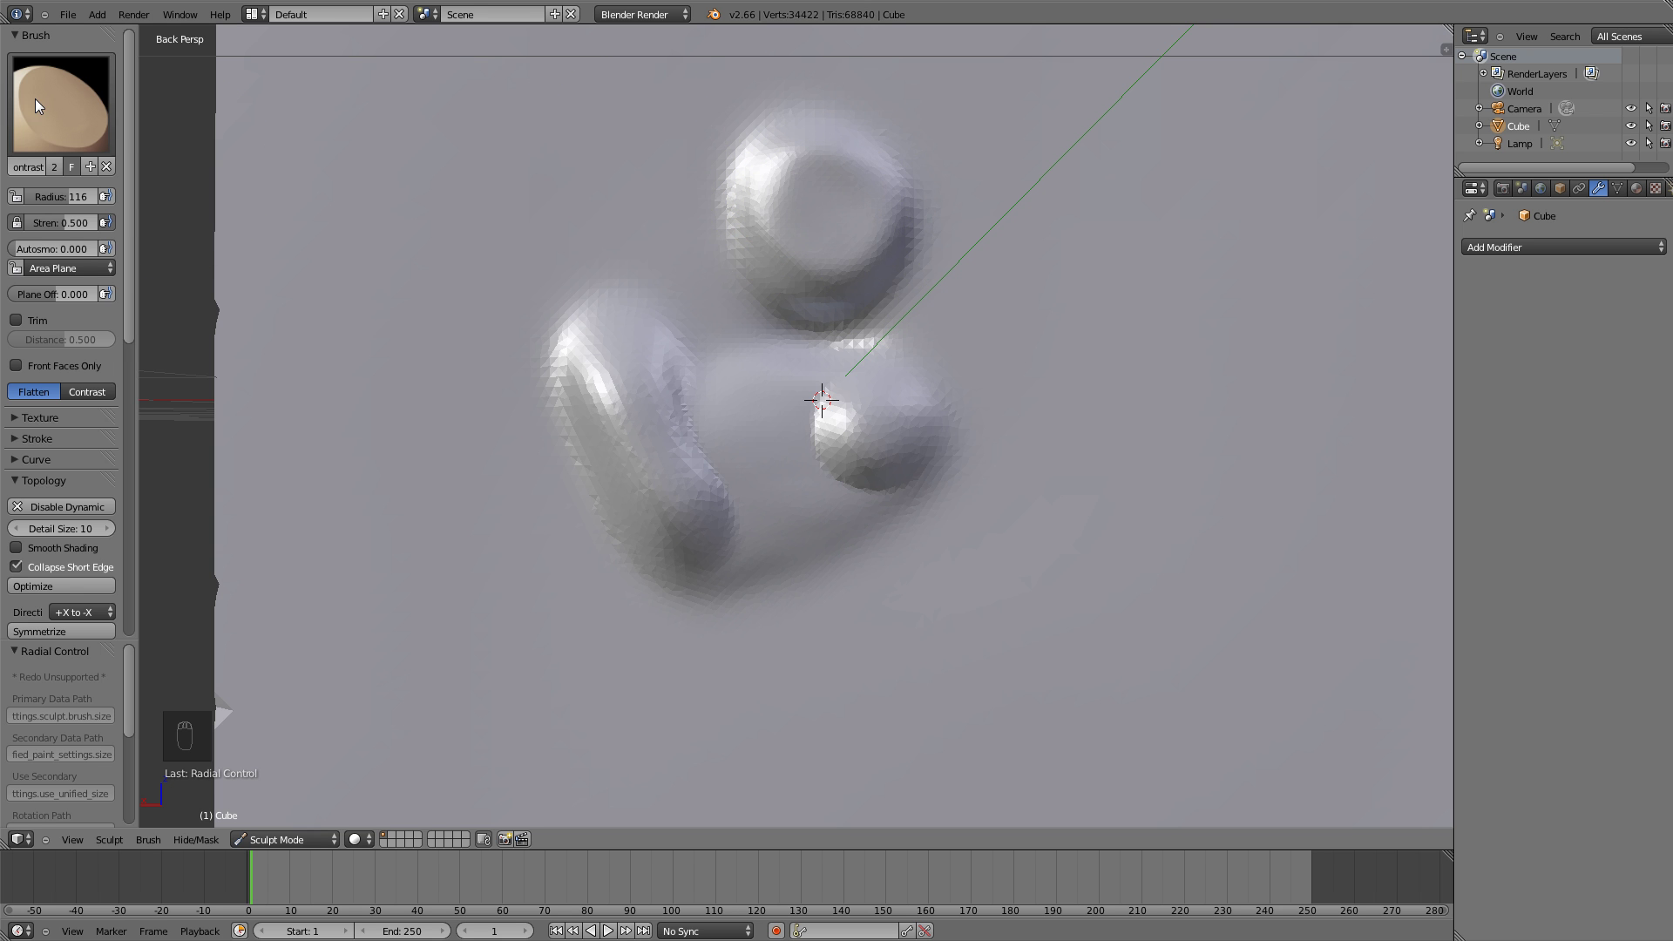
Zoom out to the whole cube, switch to Grab at radius 122, test a pull and undo it
{"action": "left_click_drag", "start_coordinate": [39, 102], "coordinate": [882, 426]}
{"action": "key", "text": "f"}
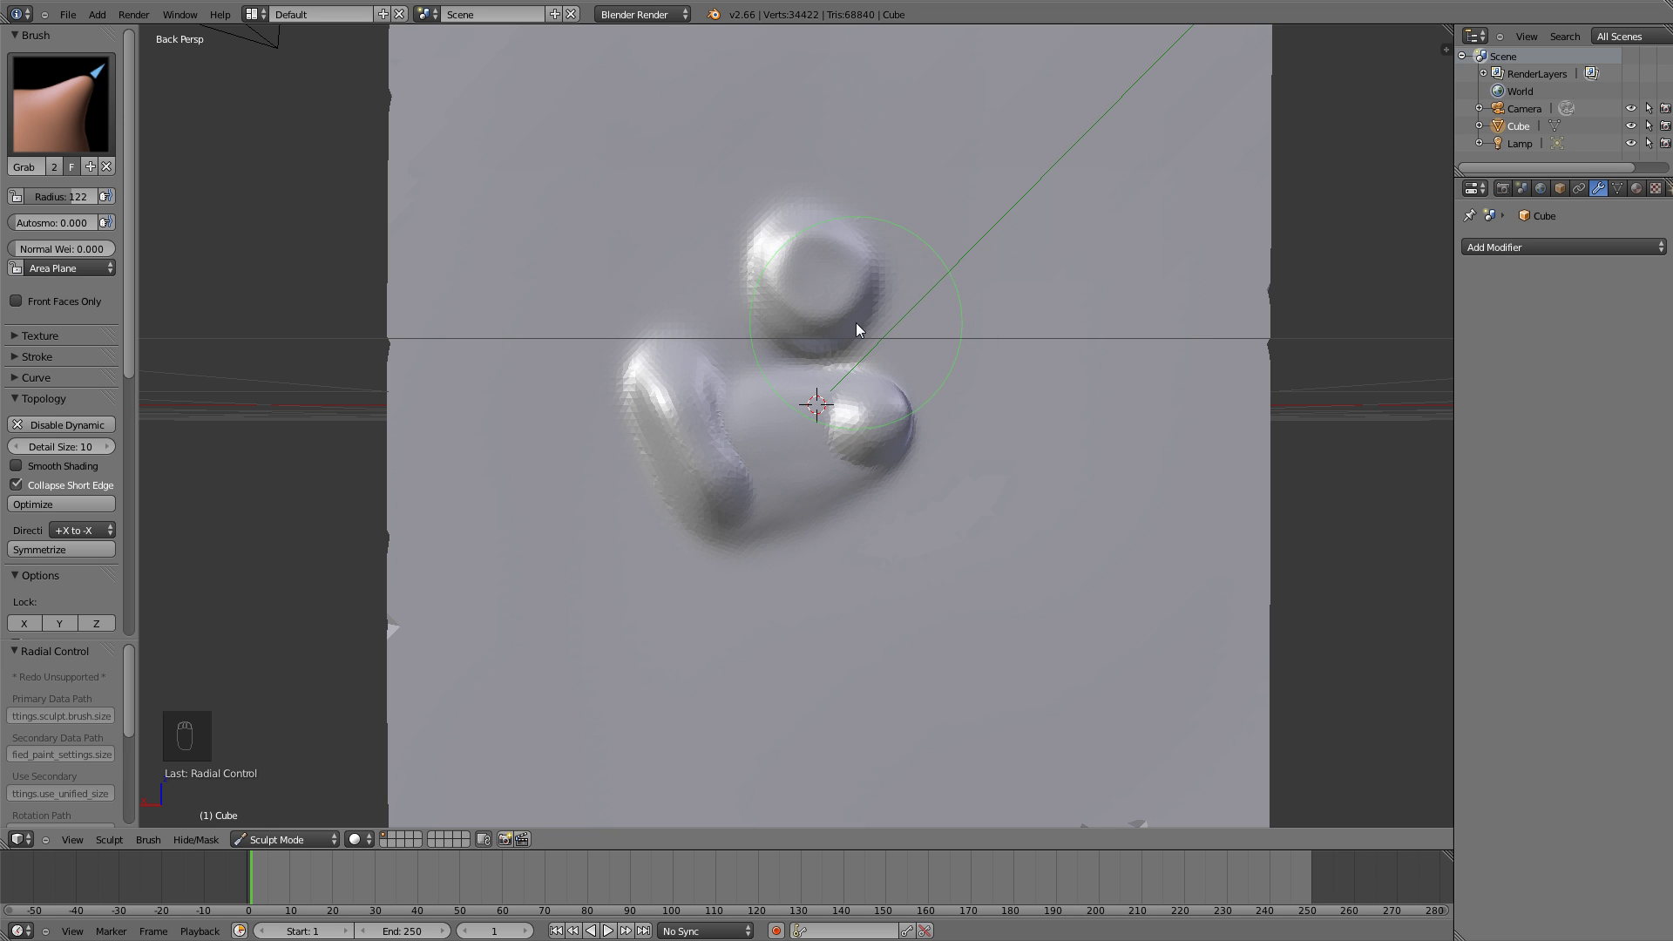
{"action": "left_click_drag", "start_coordinate": [864, 306], "coordinate": [838, 308]}
{"action": "key", "text": "ctrl+z"}
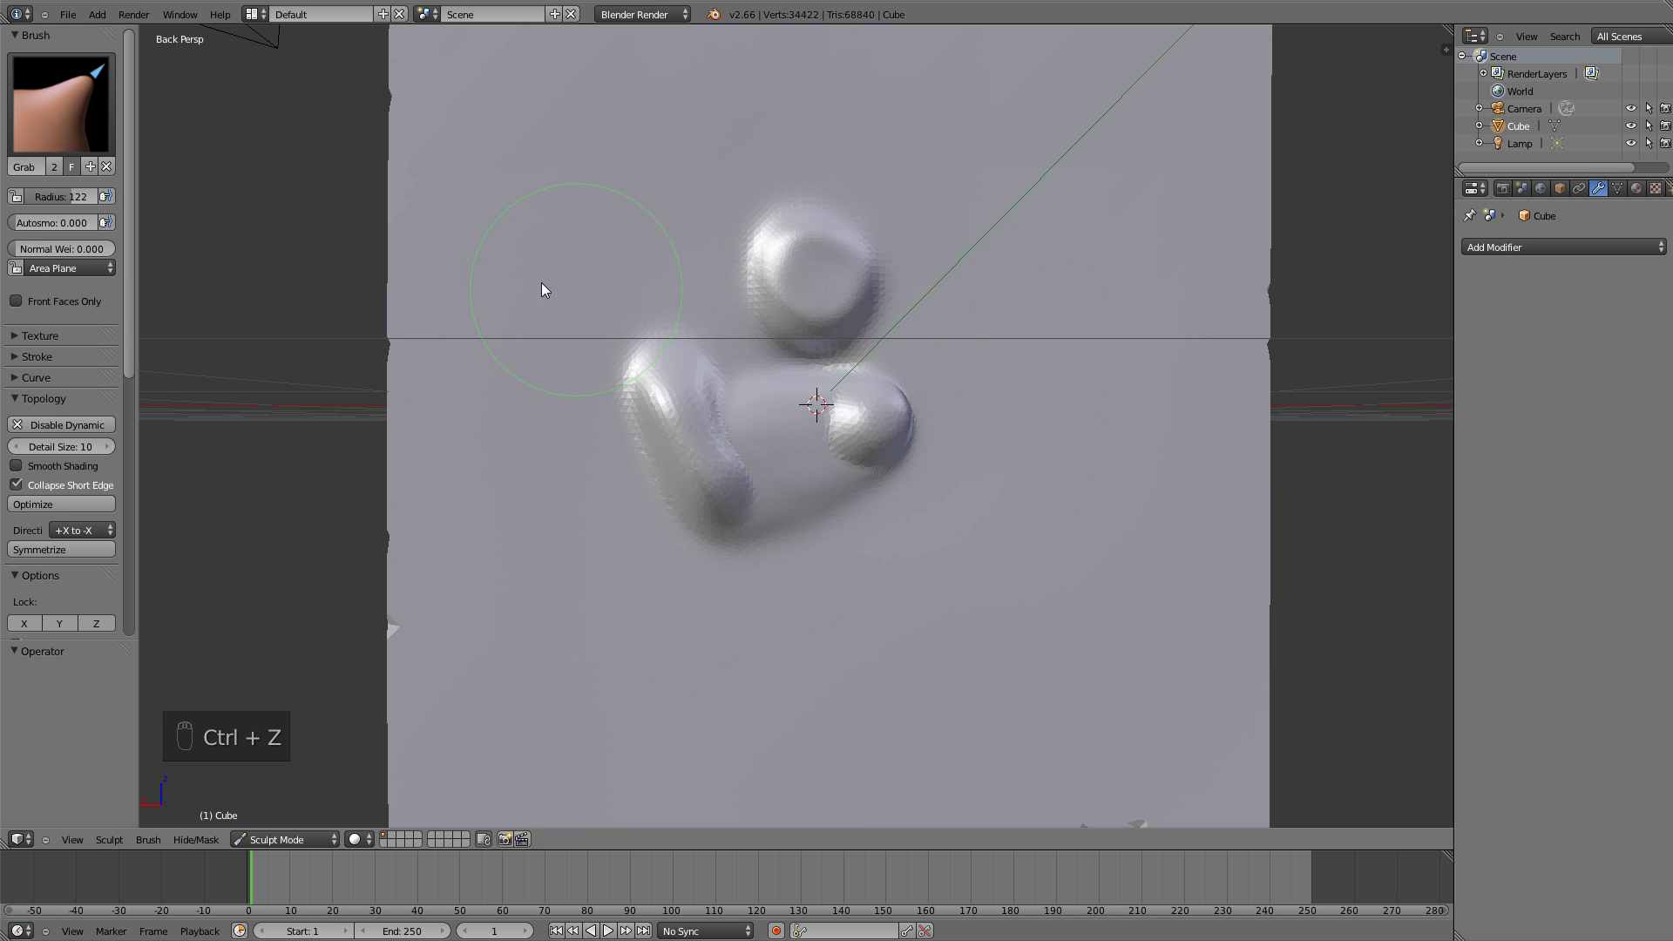
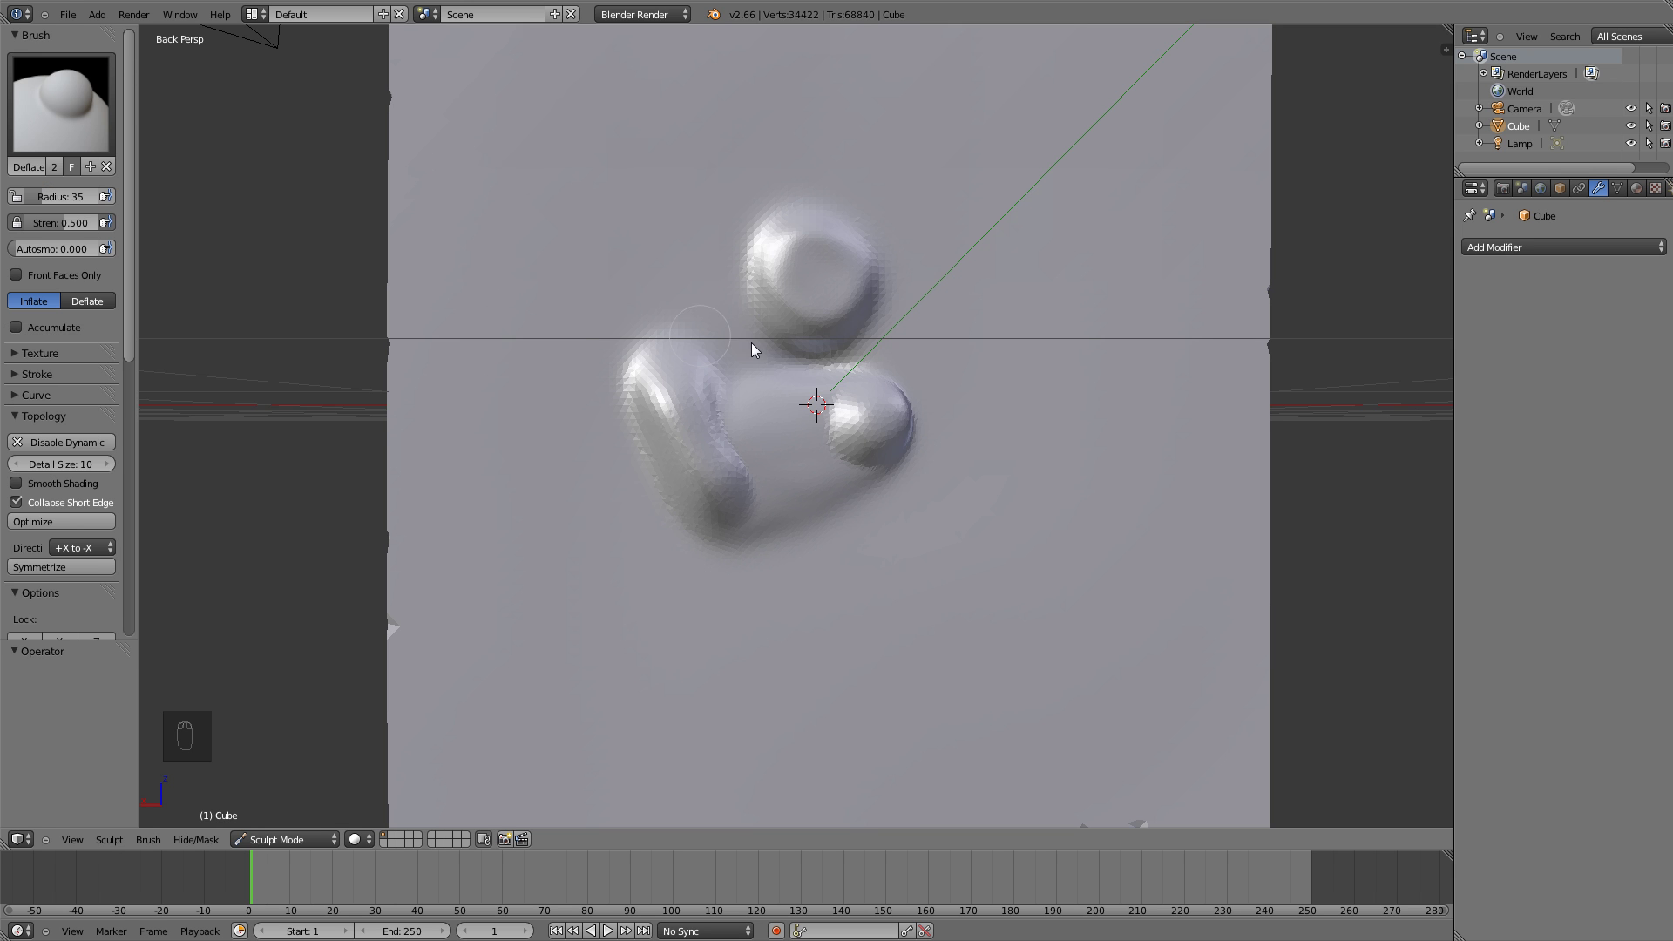
Enlarge the Inflate brush to radius 79 and swell the tip of the lower-left limb
{"action": "key", "text": "f"}
{"action": "left_click_drag", "start_coordinate": [730, 444], "coordinate": [646, 514]}
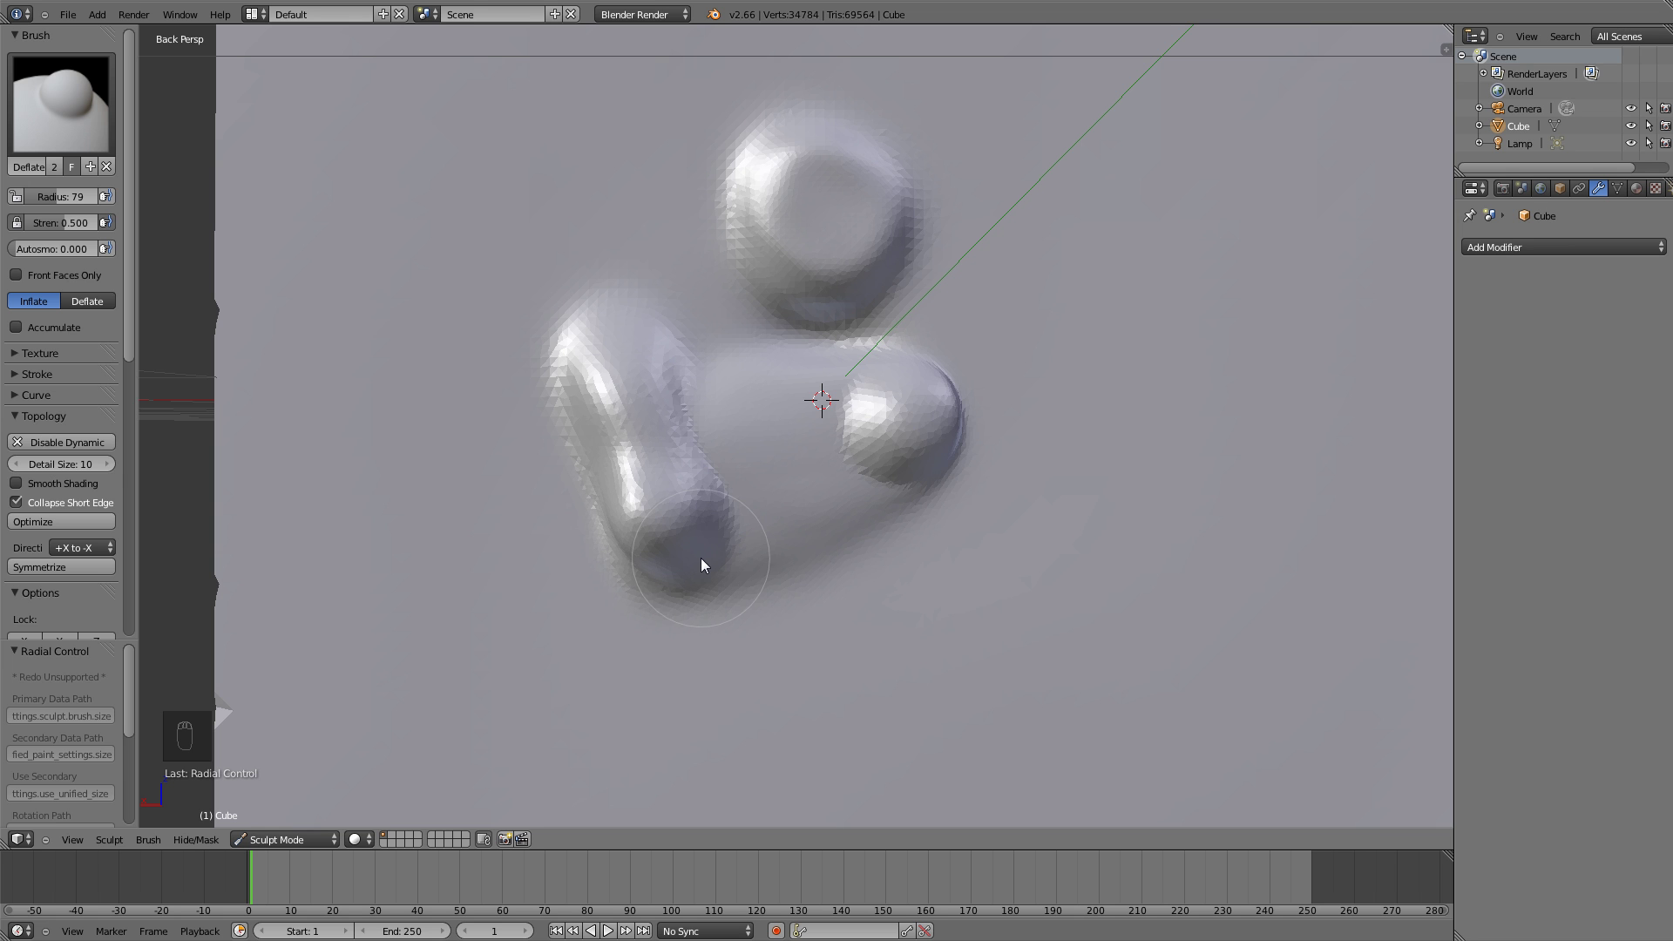
{"action": "left_click_drag", "start_coordinate": [710, 567], "coordinate": [675, 508]}
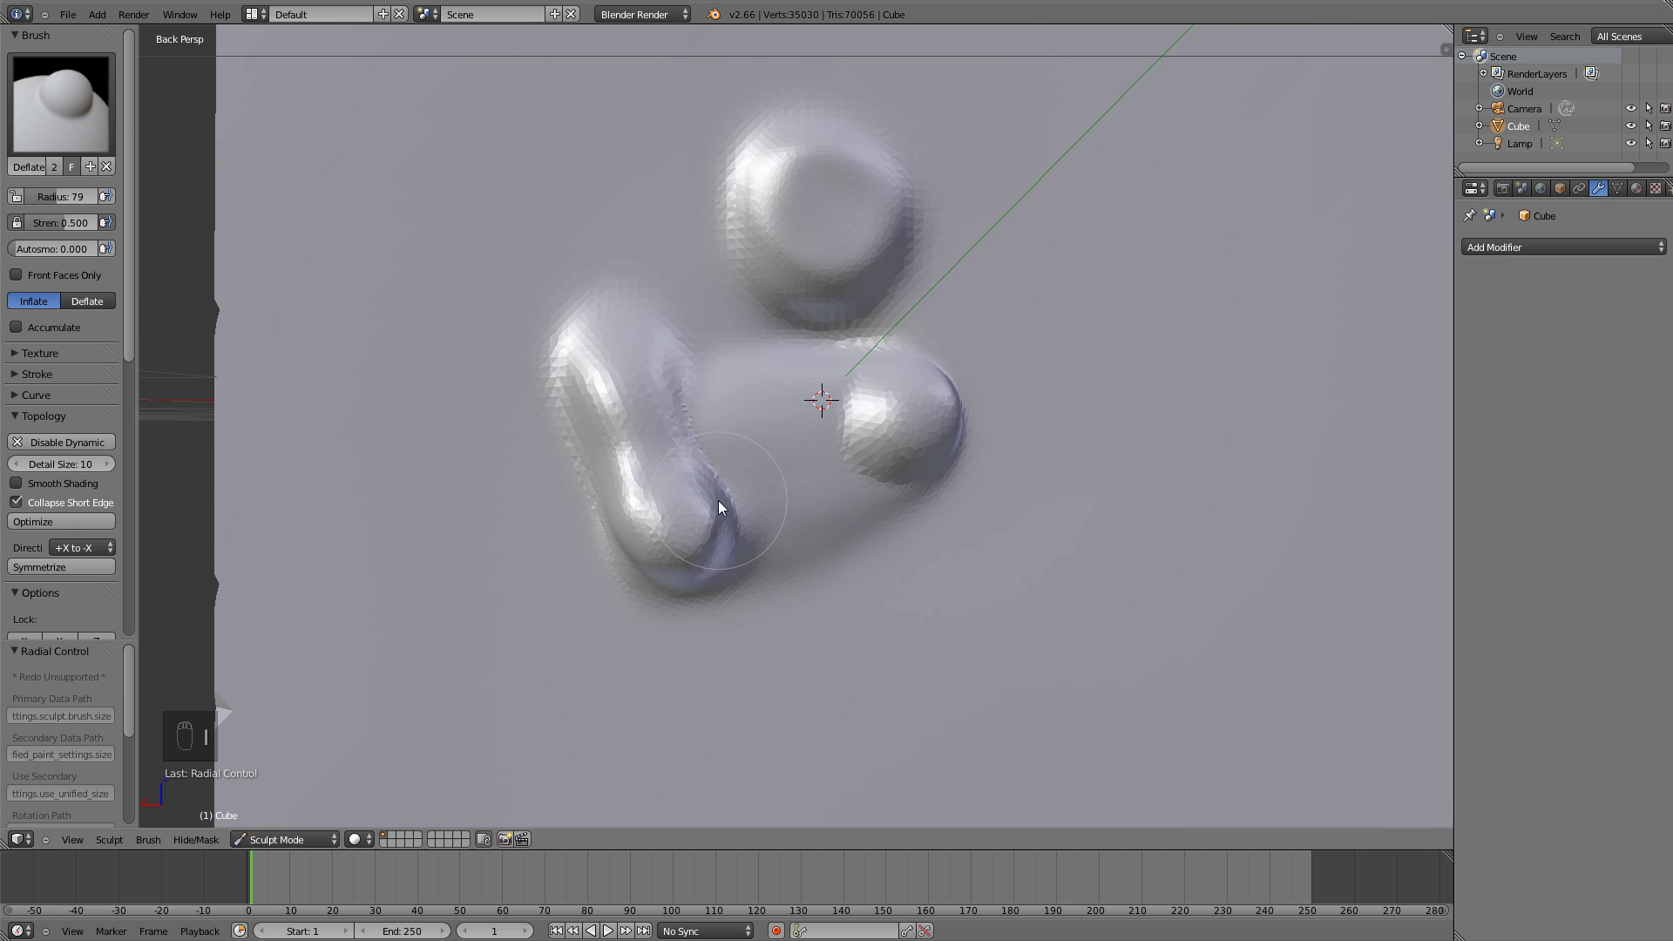
Recentre on the figure, raise a tall blob to its right and undo it
{"action": "left_click_drag", "start_coordinate": [47, 68], "coordinate": [1180, 440]}
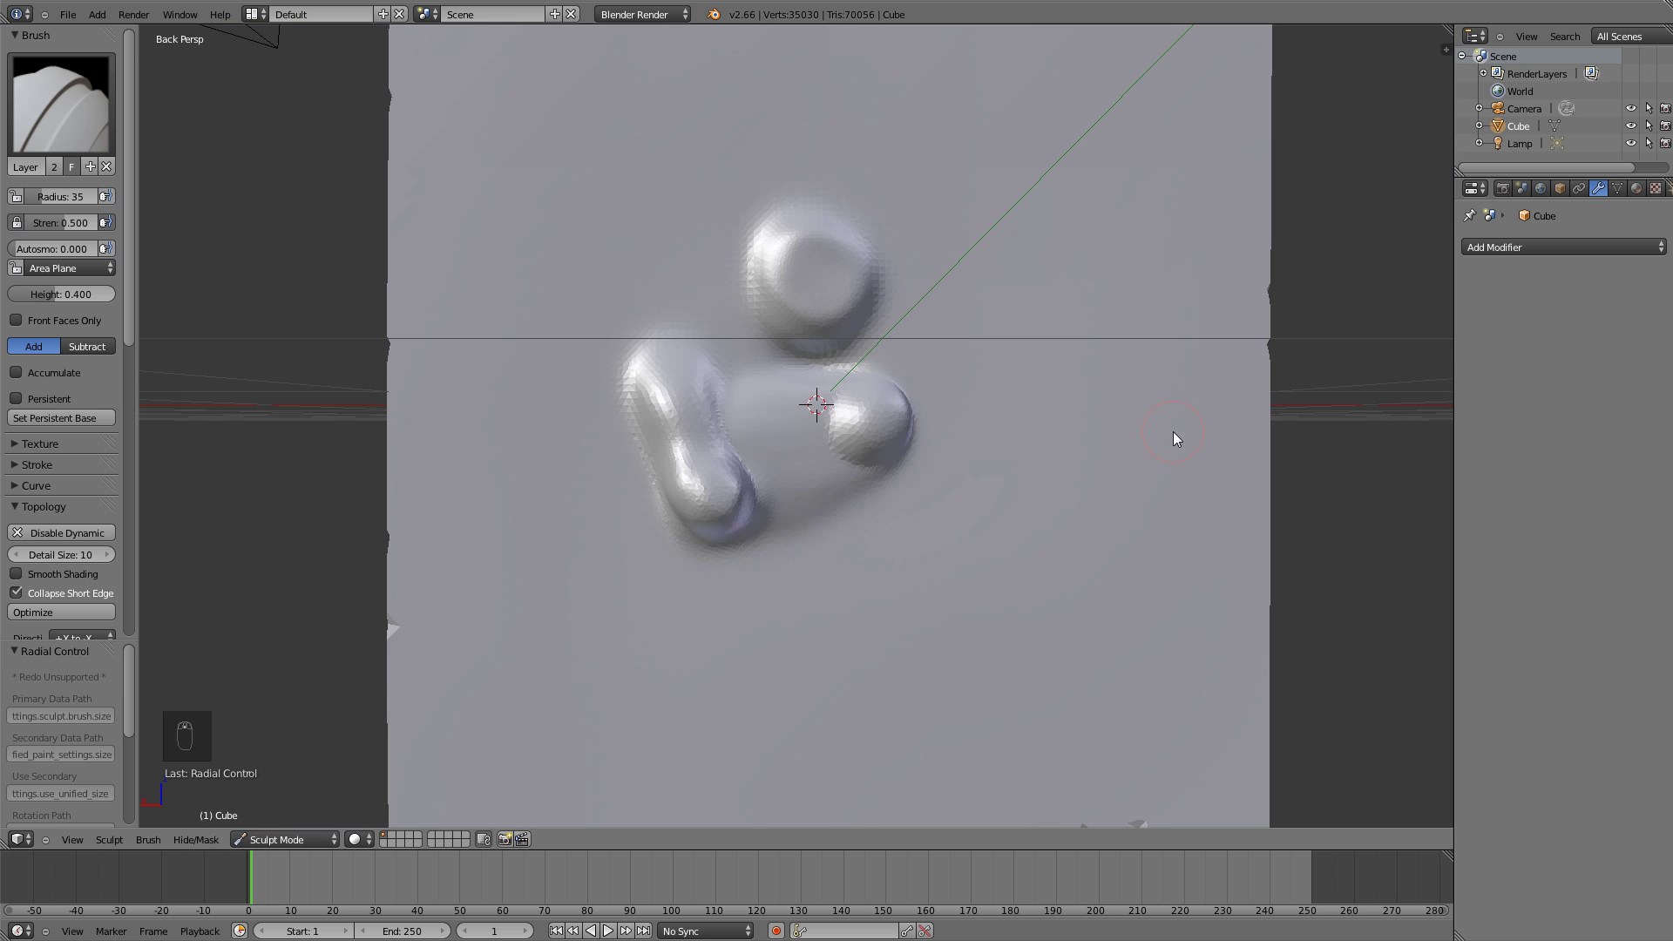
{"action": "left_click_drag", "start_coordinate": [982, 377], "coordinate": [225, 267]}
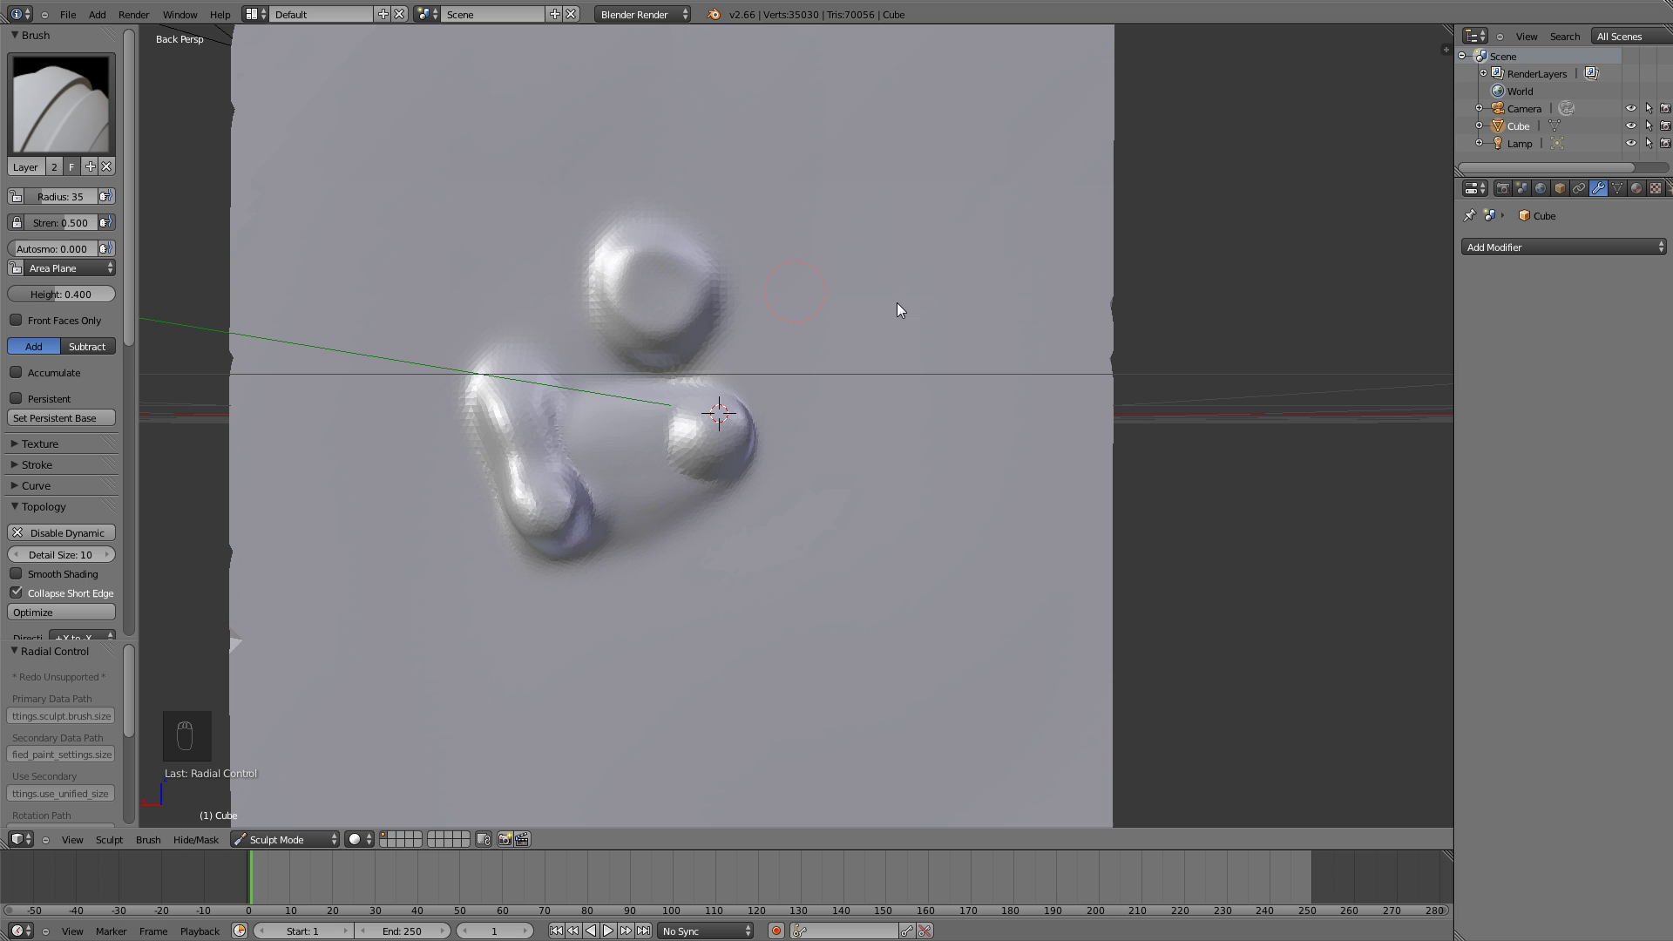
{"action": "left_click_drag", "start_coordinate": [46, 110], "coordinate": [909, 267]}
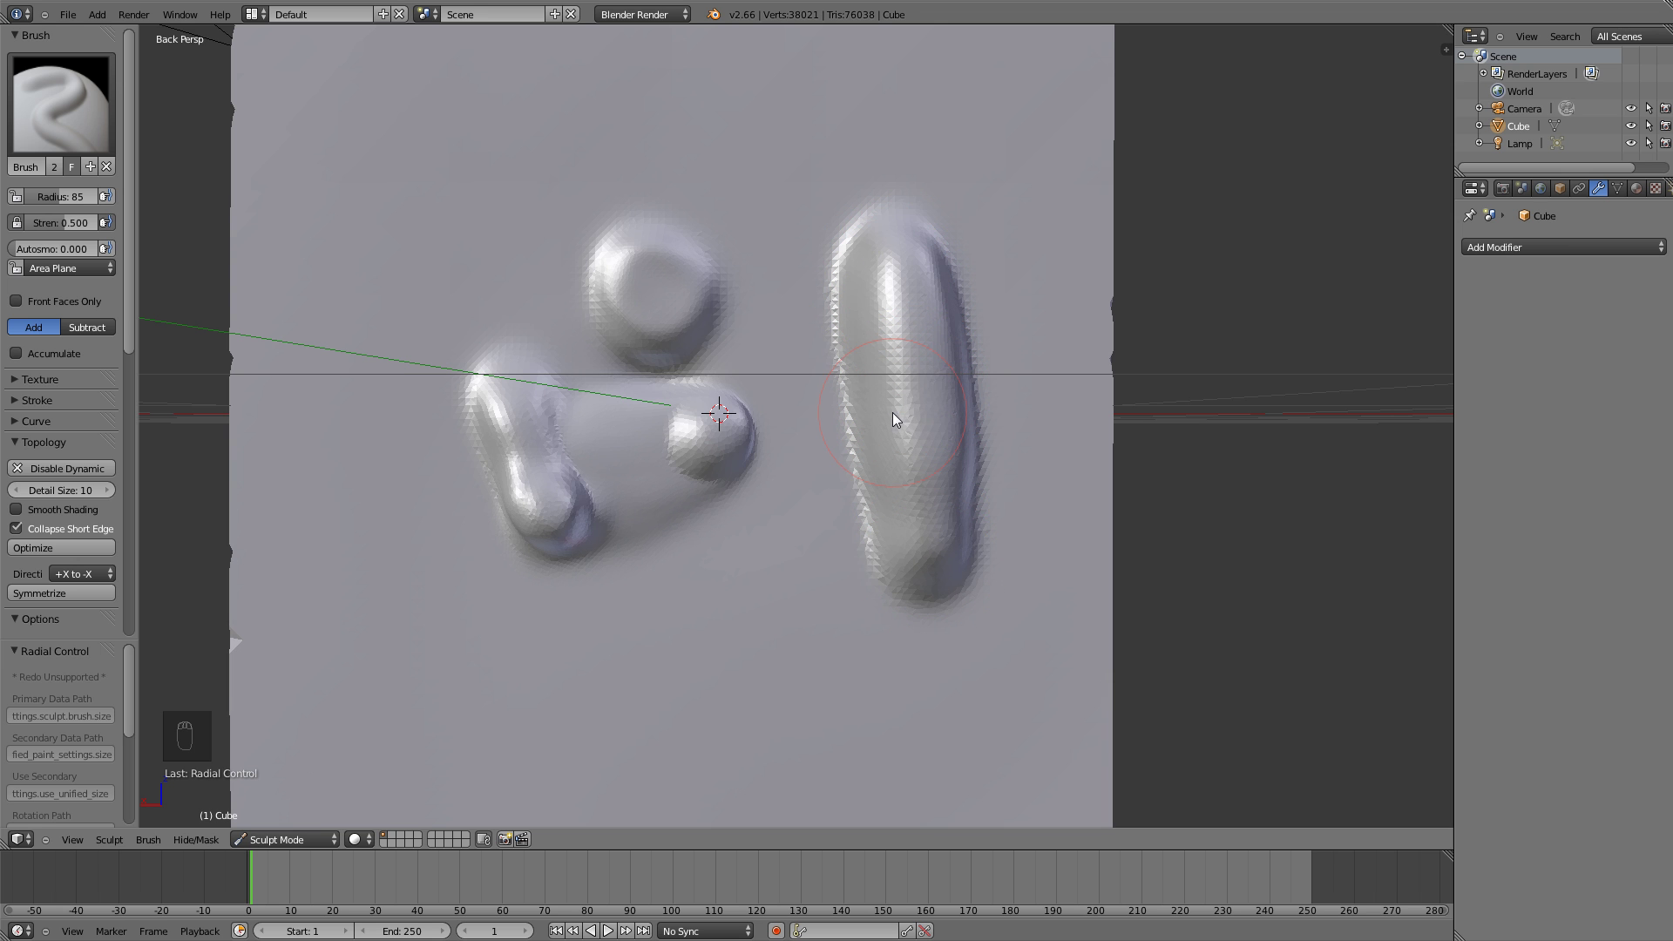
{"action": "key", "text": "ctrl+z"}
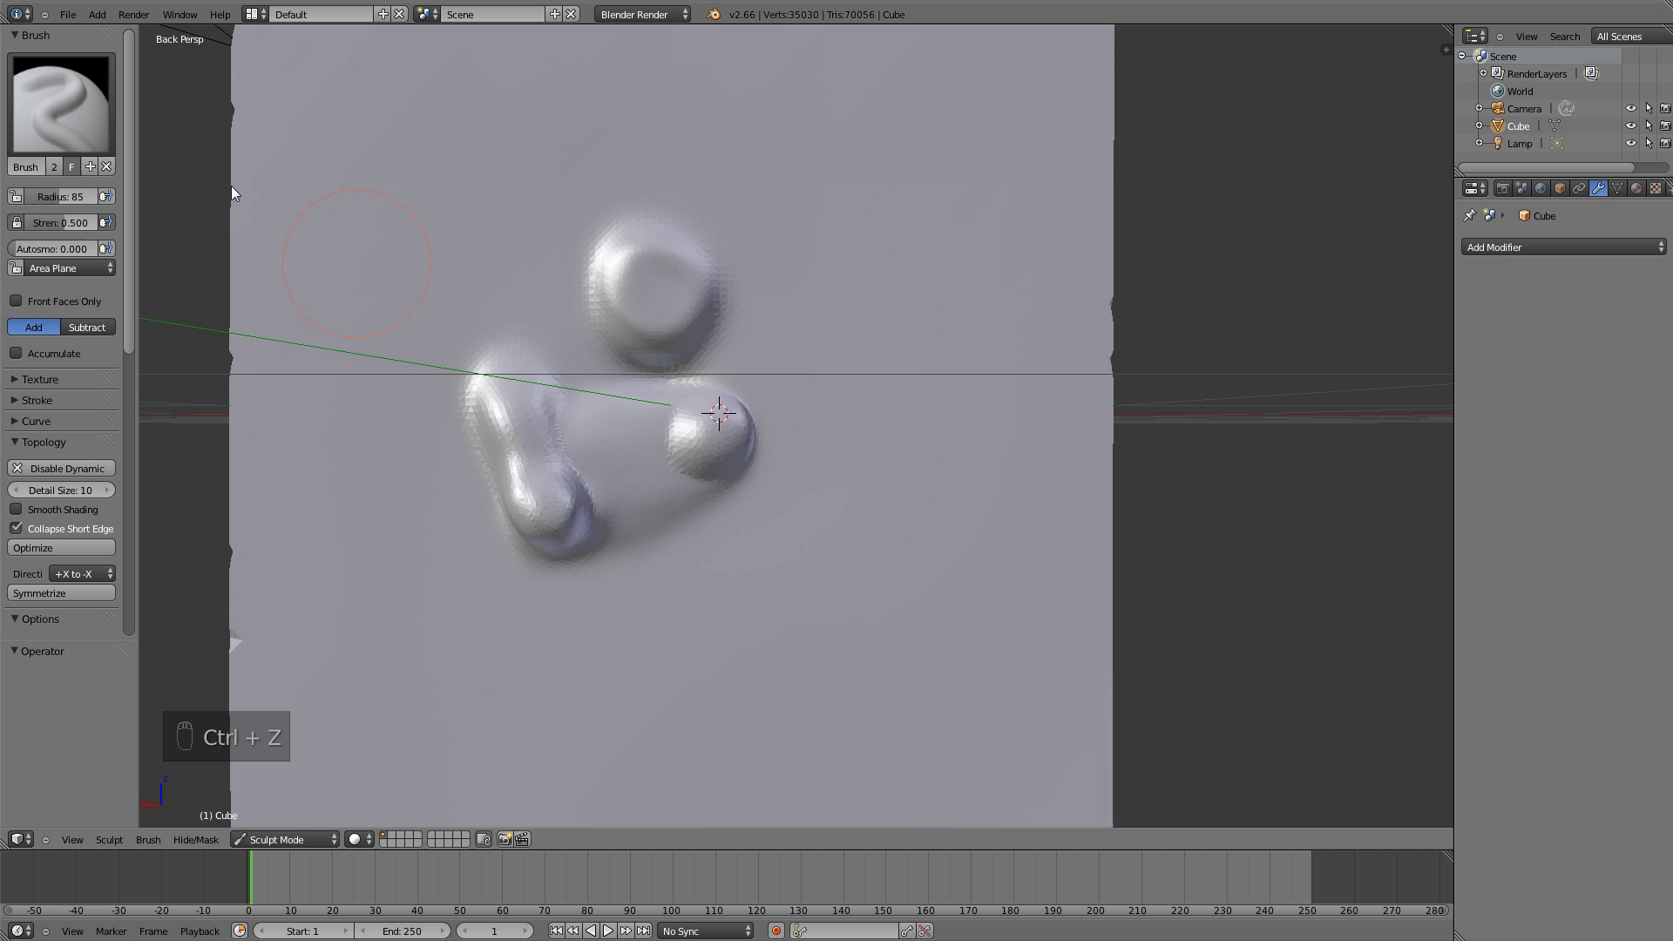
With Layer at radius 35, height 0.4, paint a thin raised strip right of the figure
{"action": "left_click", "coordinate": [130, 277]}
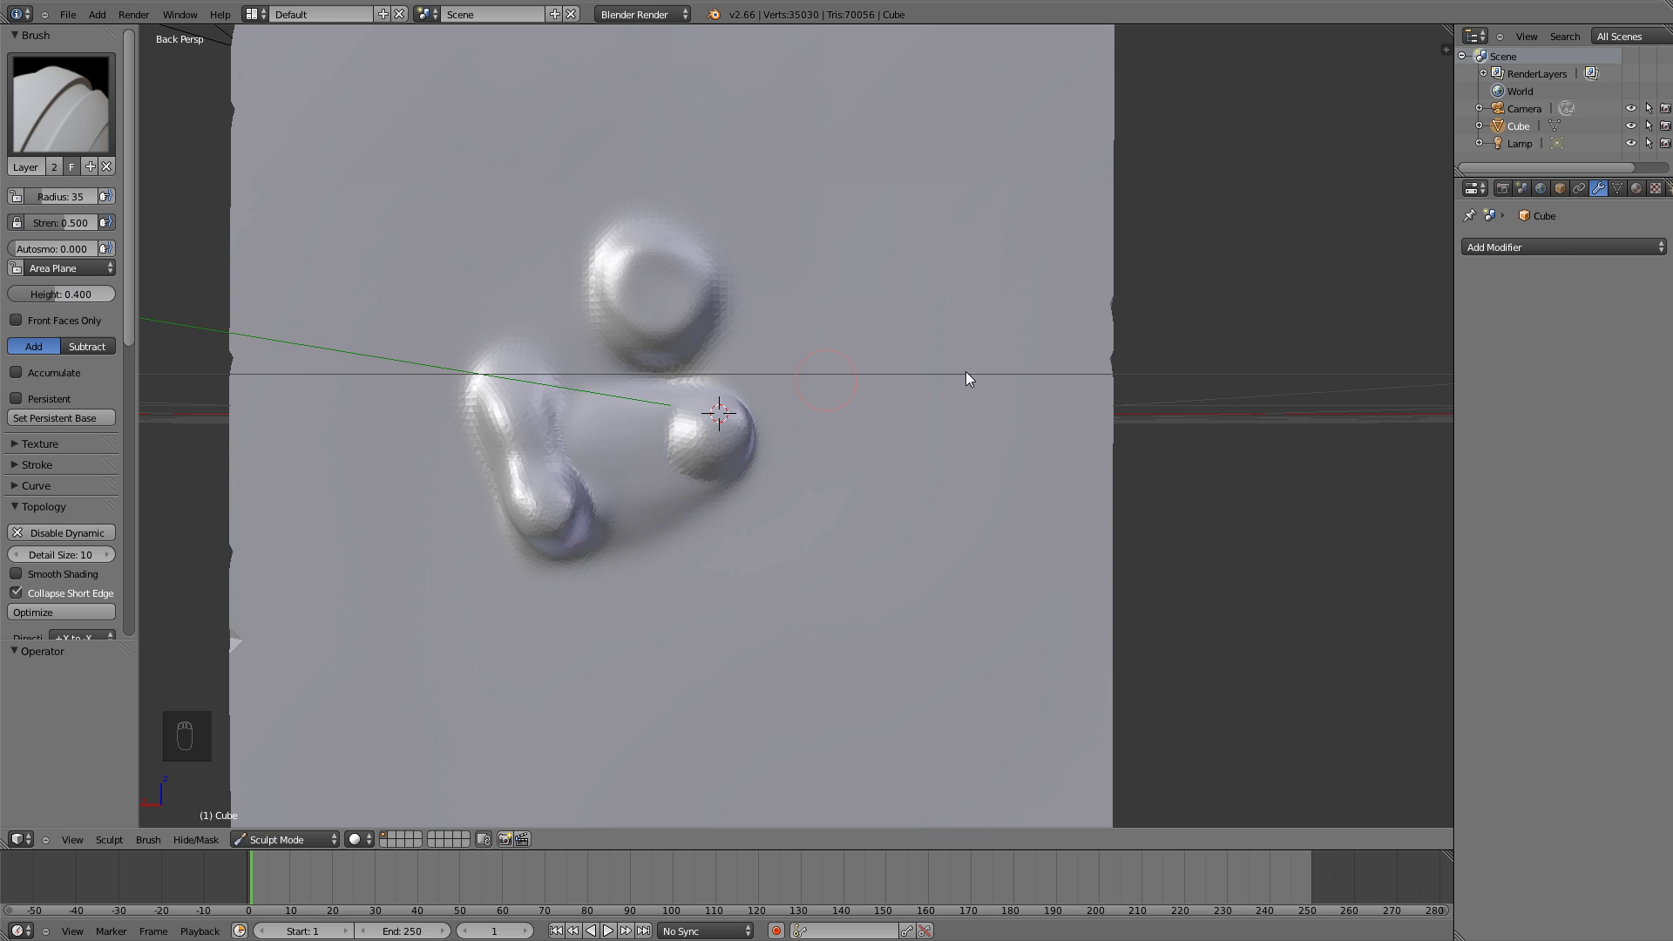
{"action": "left_click_drag", "start_coordinate": [916, 290], "coordinate": [912, 409]}
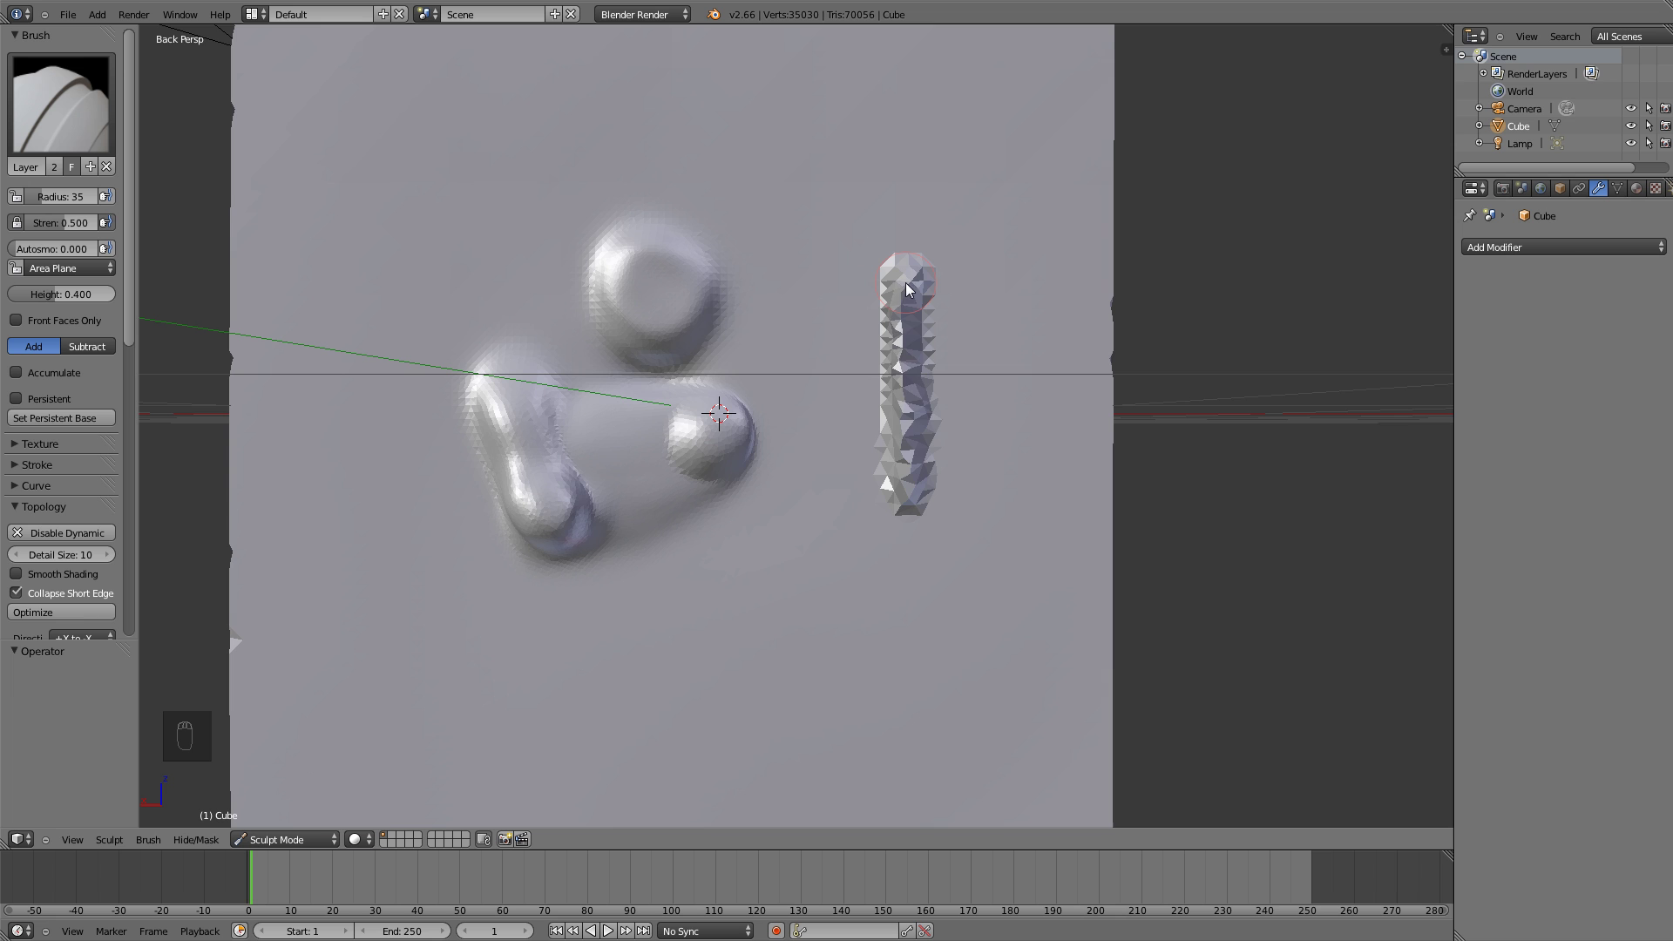
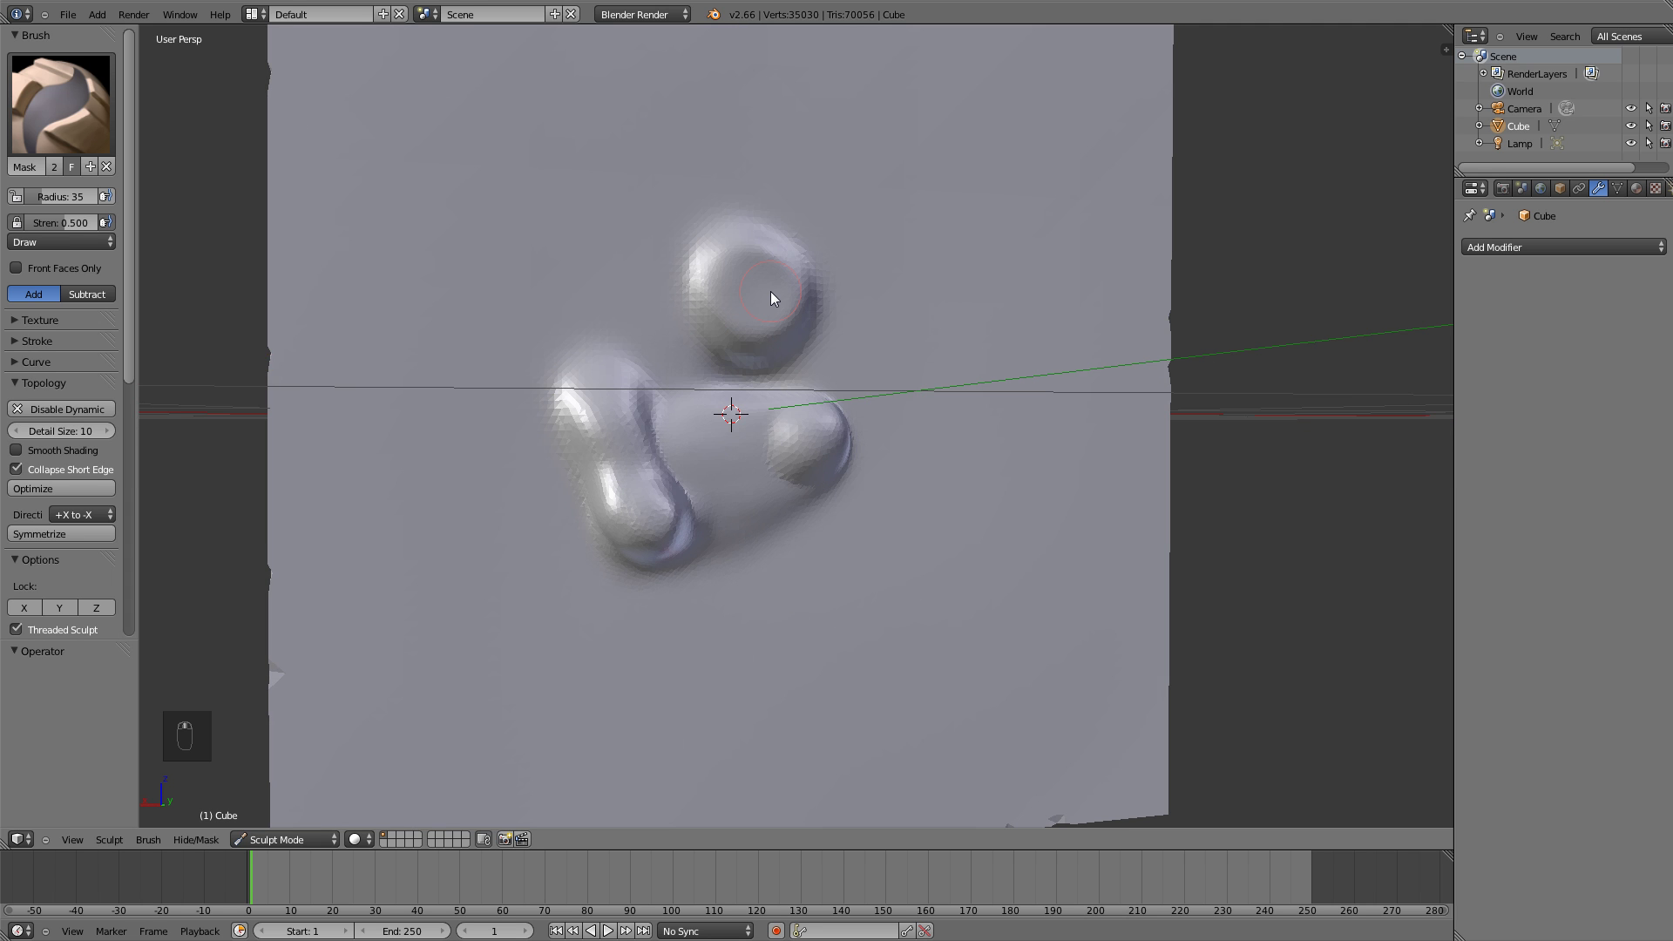
Mask the lower-left limb, the arch, right ball and the figure's top with an enlarged Mask brush
{"action": "left_click", "coordinate": [775, 295]}
{"action": "middle_click", "coordinate": [615, 363]}
{"action": "key", "text": "f"}
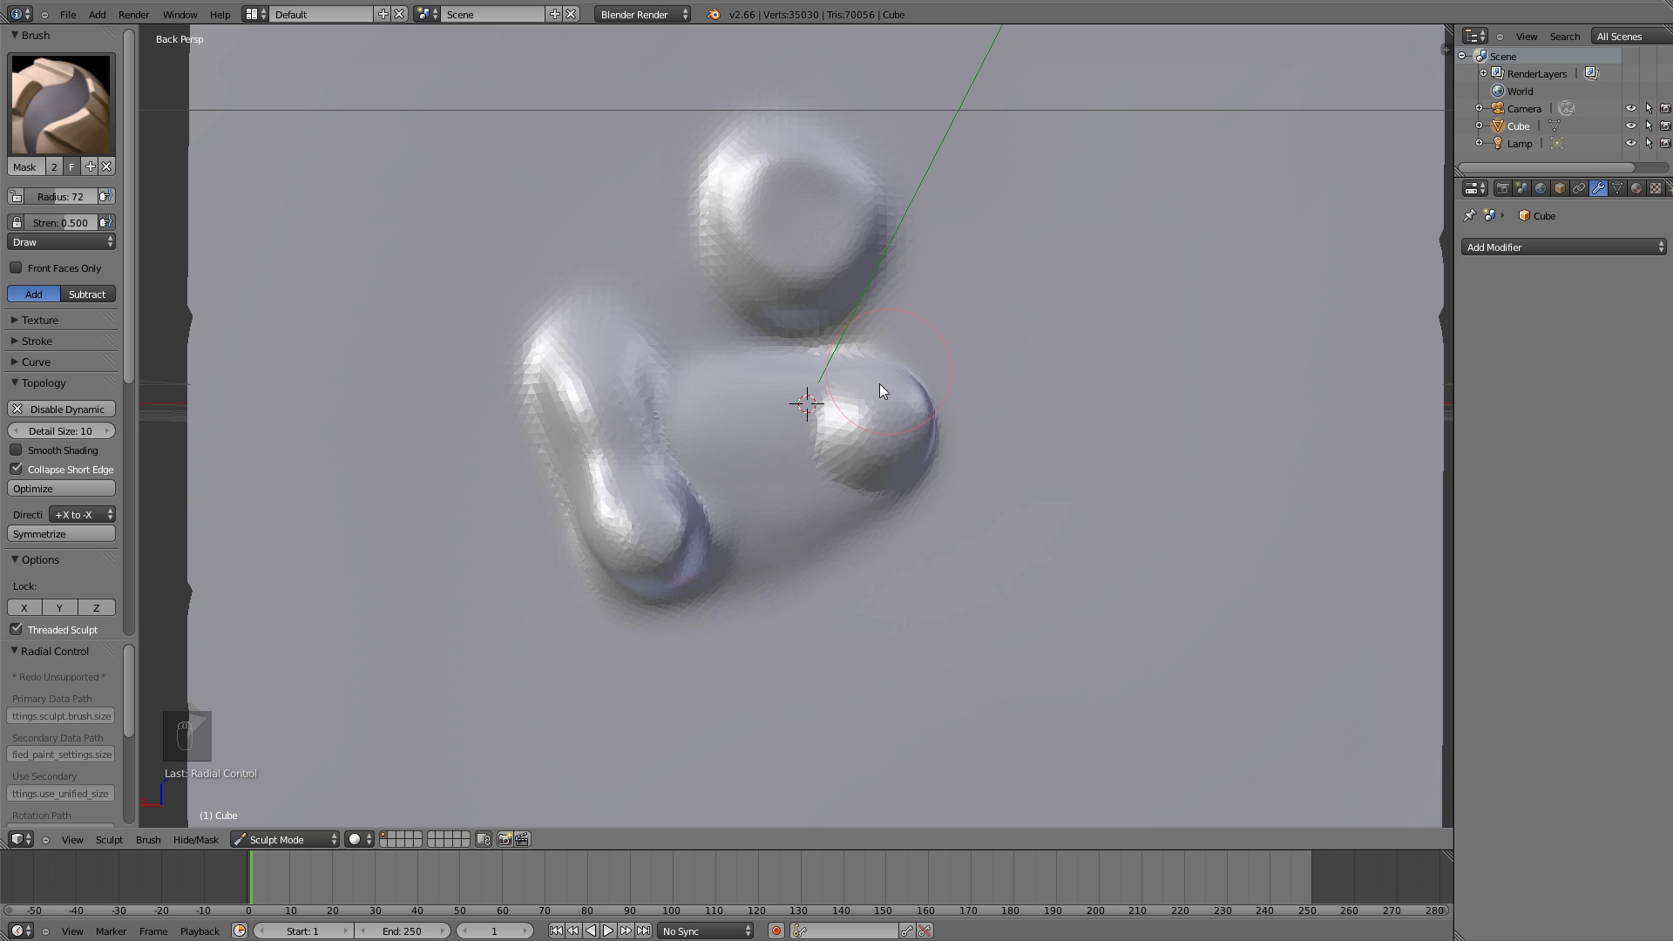
{"action": "left_click_drag", "start_coordinate": [61, 218], "coordinate": [701, 617]}
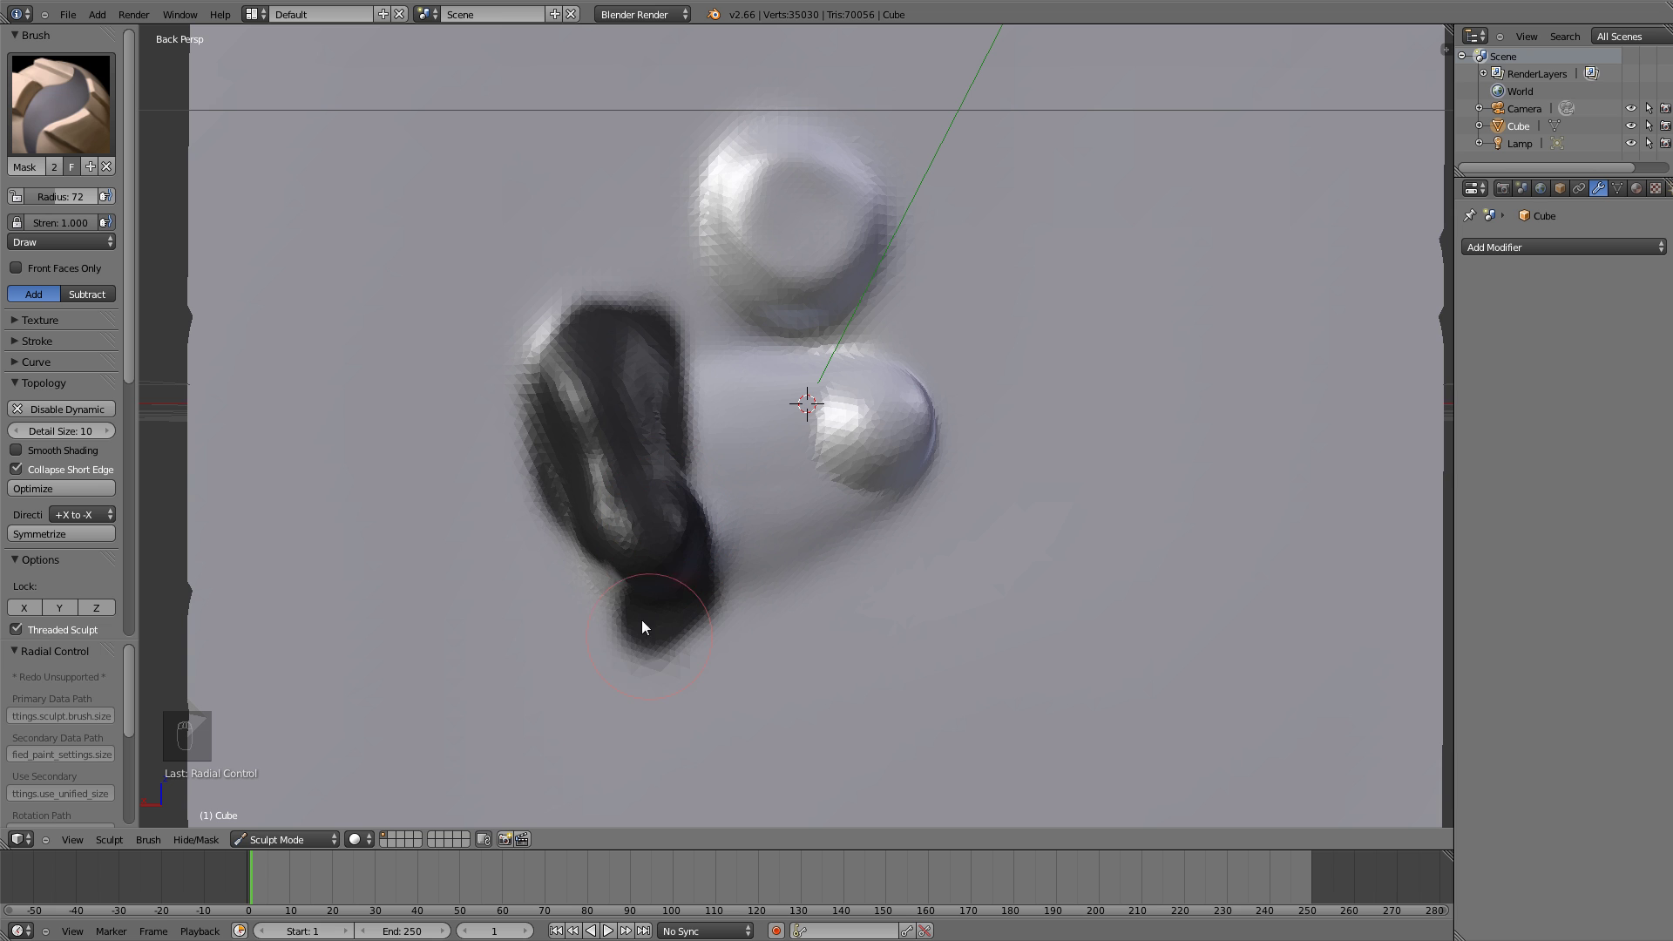
{"action": "left_click_drag", "start_coordinate": [858, 431], "coordinate": [809, 307]}
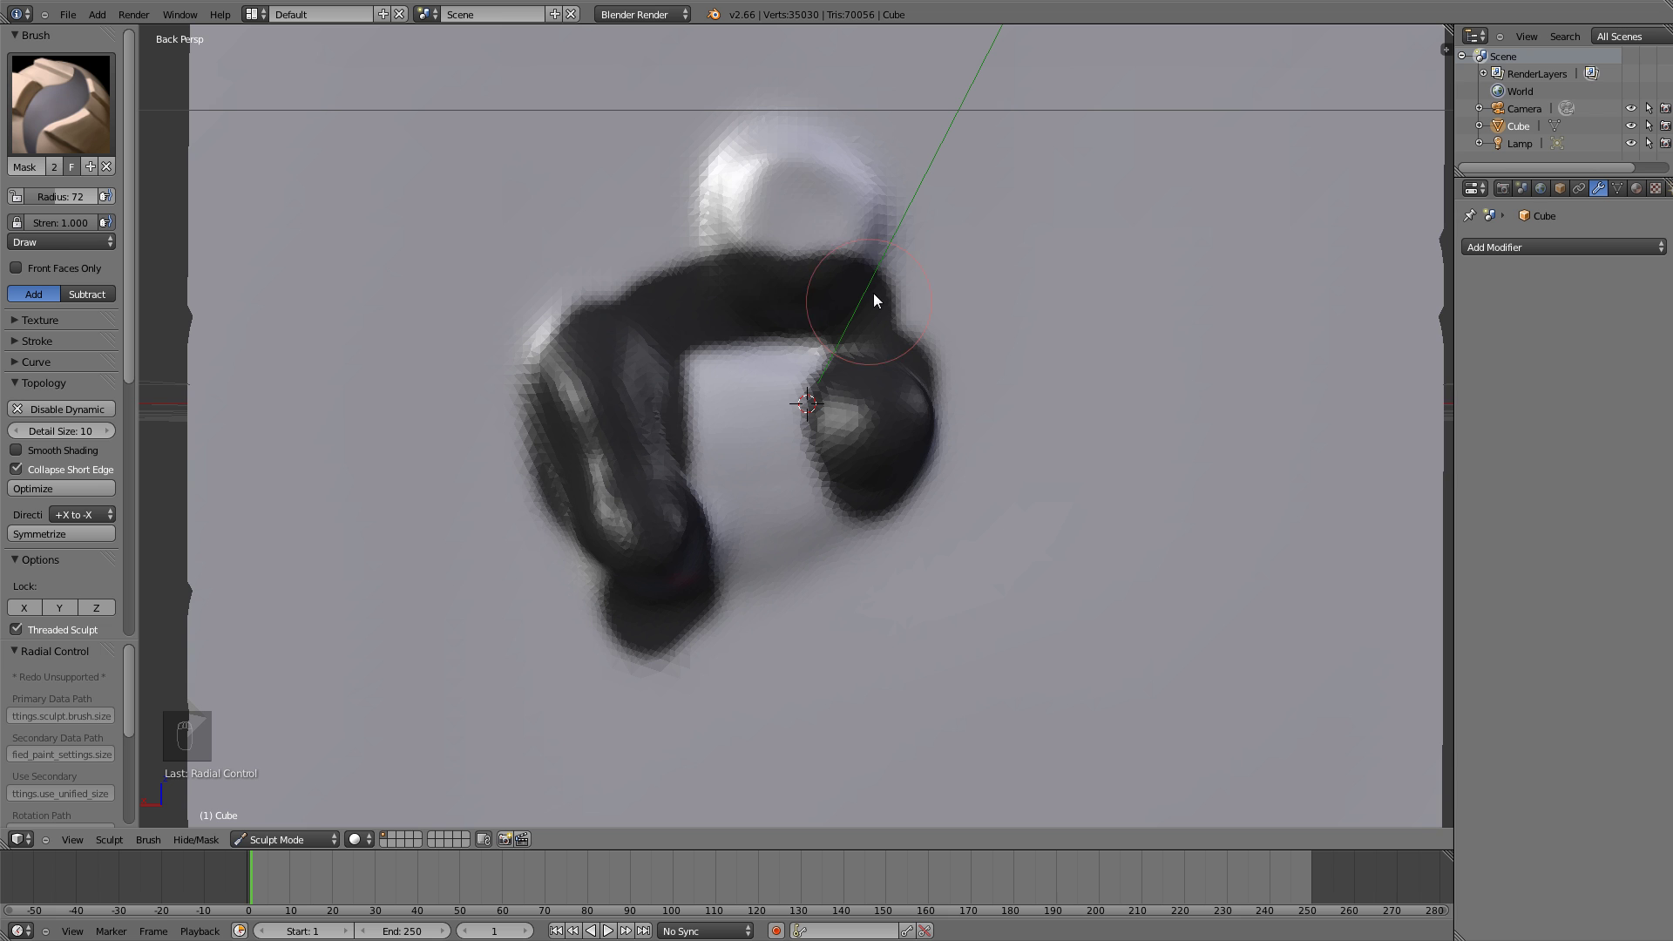
{"action": "left_click_drag", "start_coordinate": [91, 104], "coordinate": [97, 293]}
Inflate the unmasked middle of the body with the Inflate/Deflate brush
{"action": "left_click_drag", "start_coordinate": [723, 497], "coordinate": [828, 342]}
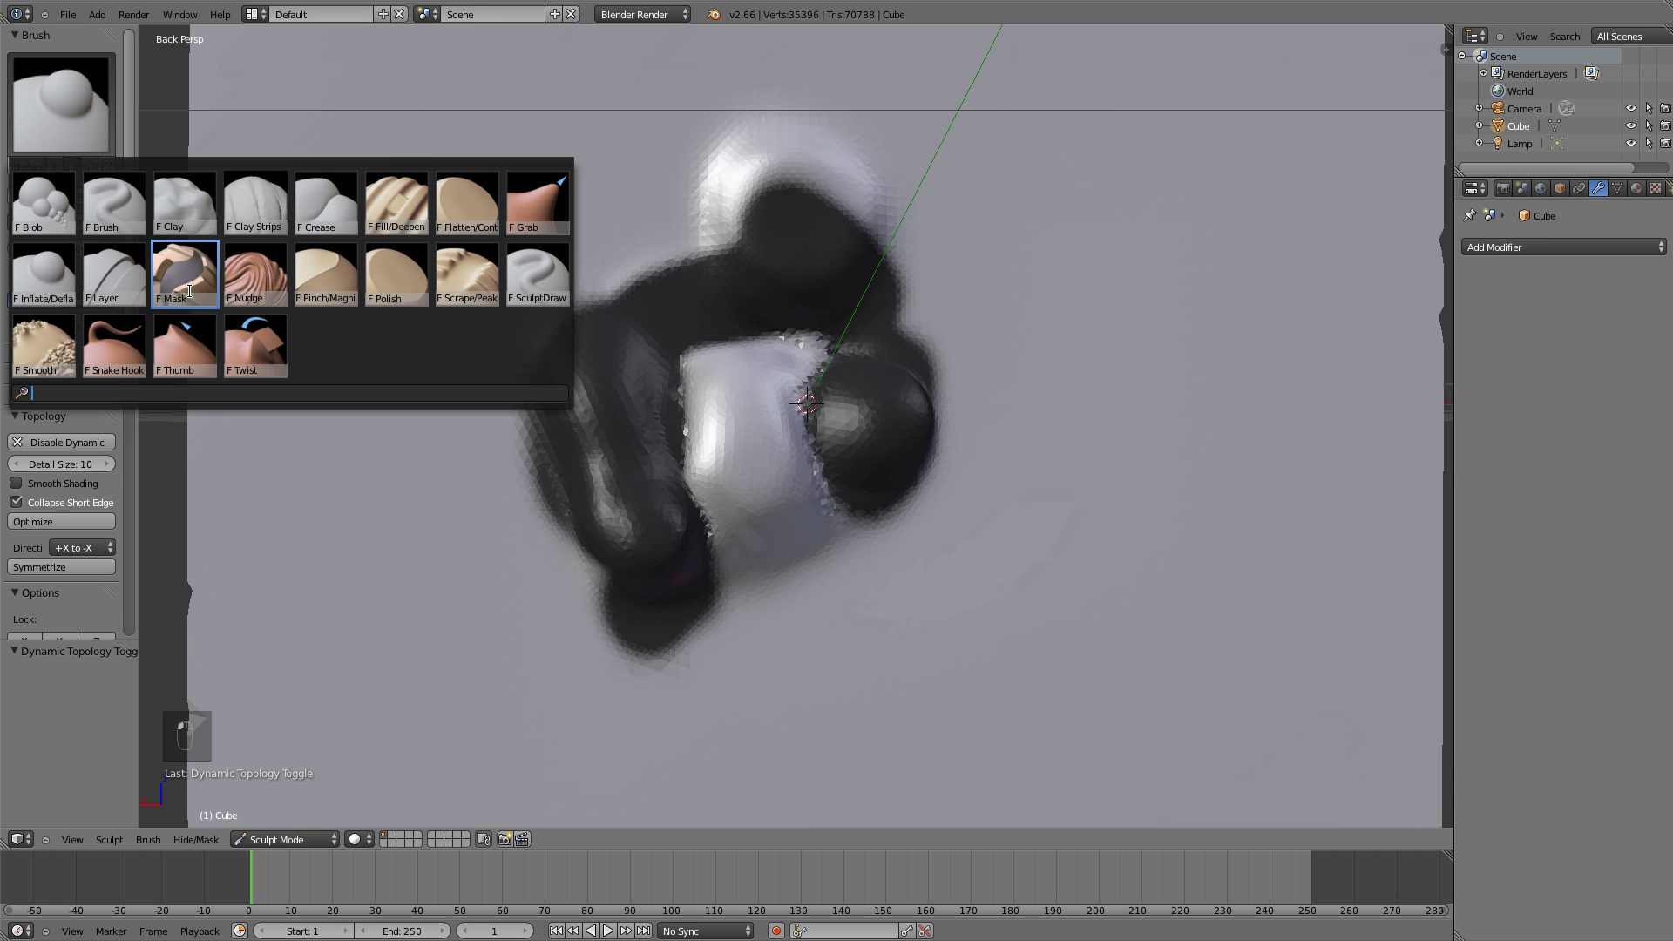
Clear the mask from the entire figure with the Mask brush active (Alt+M)
{"action": "key", "text": "f"}
{"action": "left_click", "coordinate": [889, 577]}
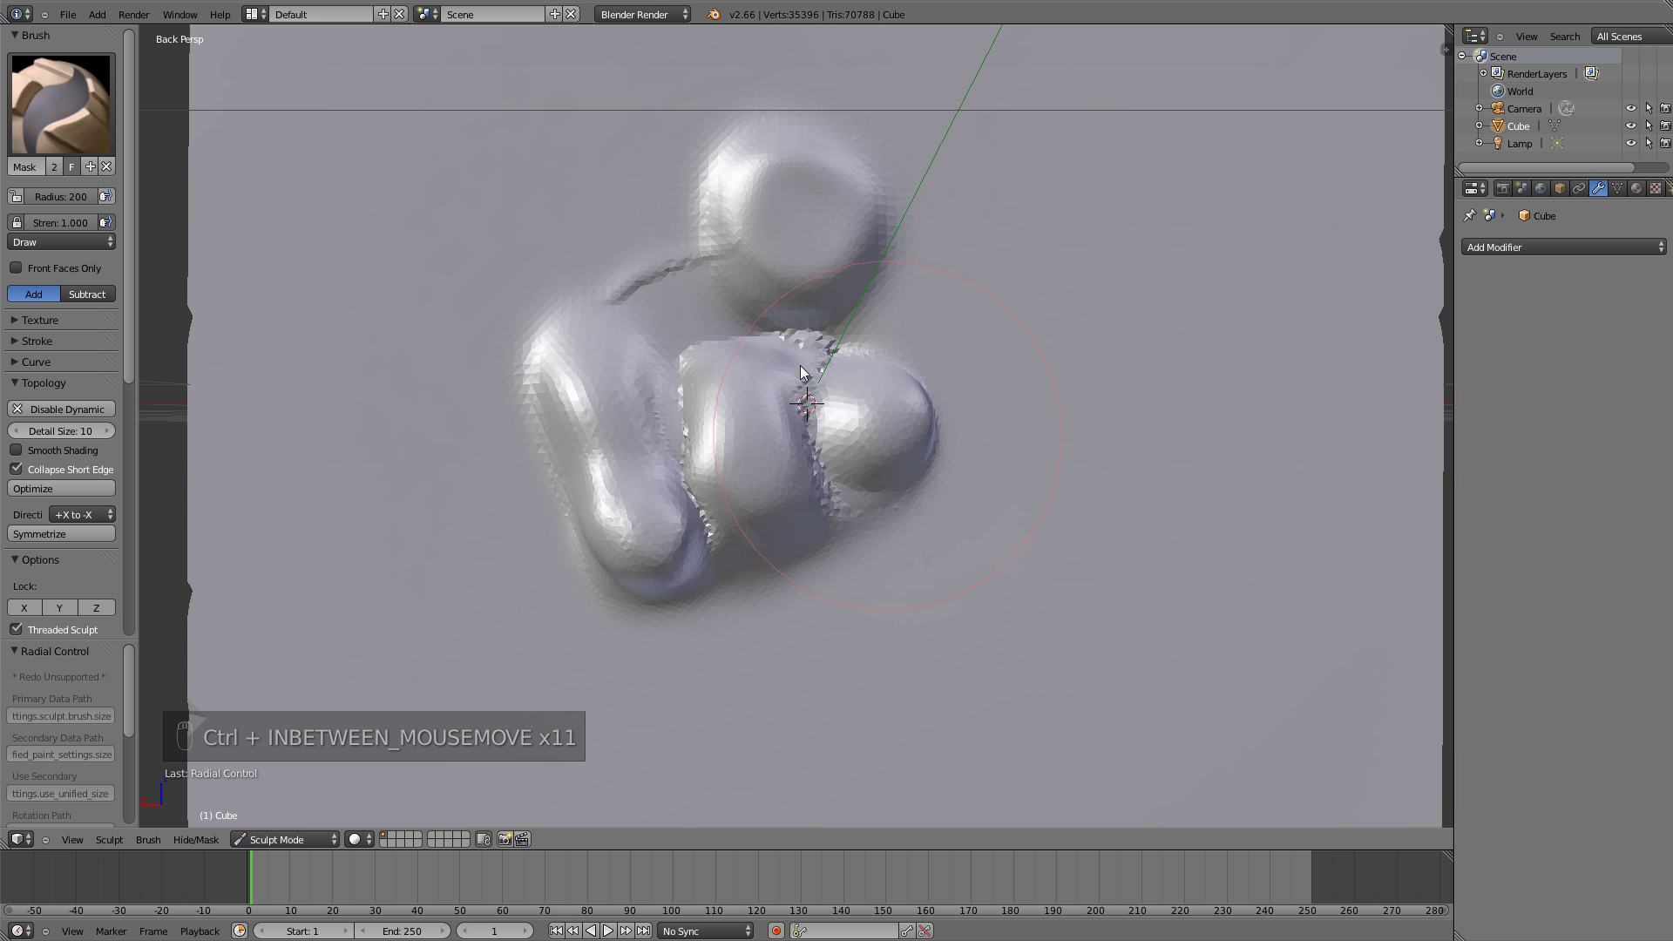
Zoom onto the central body and dent its surface around the jagged seam with Nudge strokes
{"action": "left_click_drag", "start_coordinate": [82, 129], "coordinate": [743, 433]}
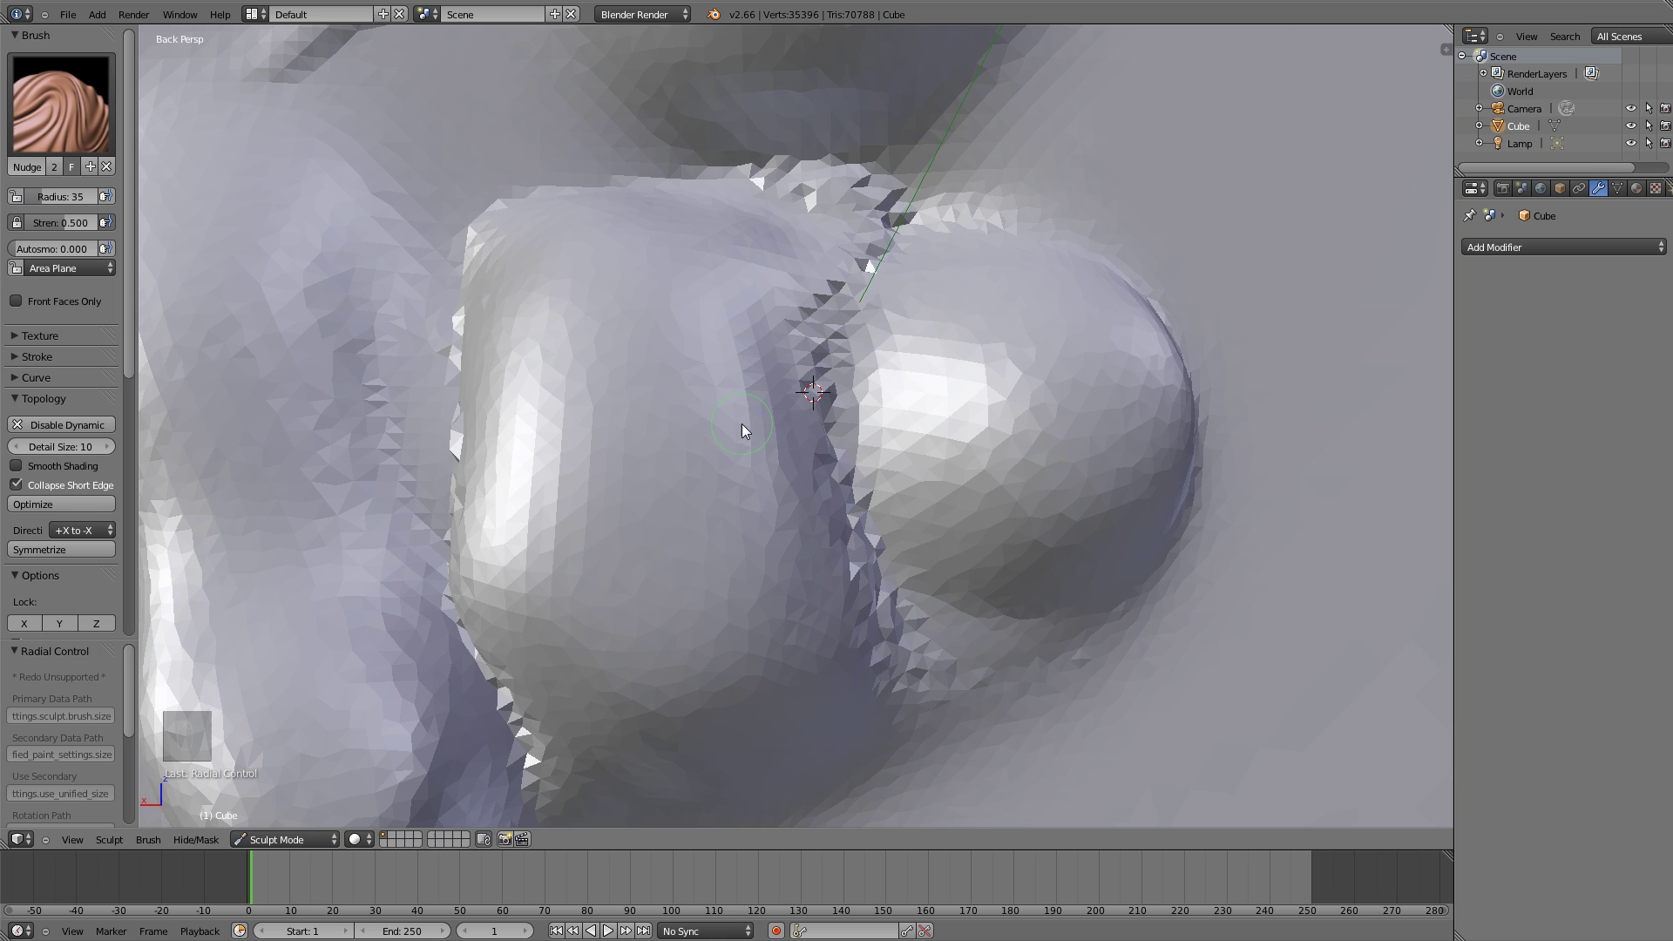
{"action": "left_click_drag", "start_coordinate": [71, 233], "coordinate": [696, 609]}
{"action": "key", "text": "f"}
Pinch along the thin arching ridge near the head with a stronger Pinch/Magnify brush
{"action": "left_click_drag", "start_coordinate": [682, 522], "coordinate": [600, 245]}
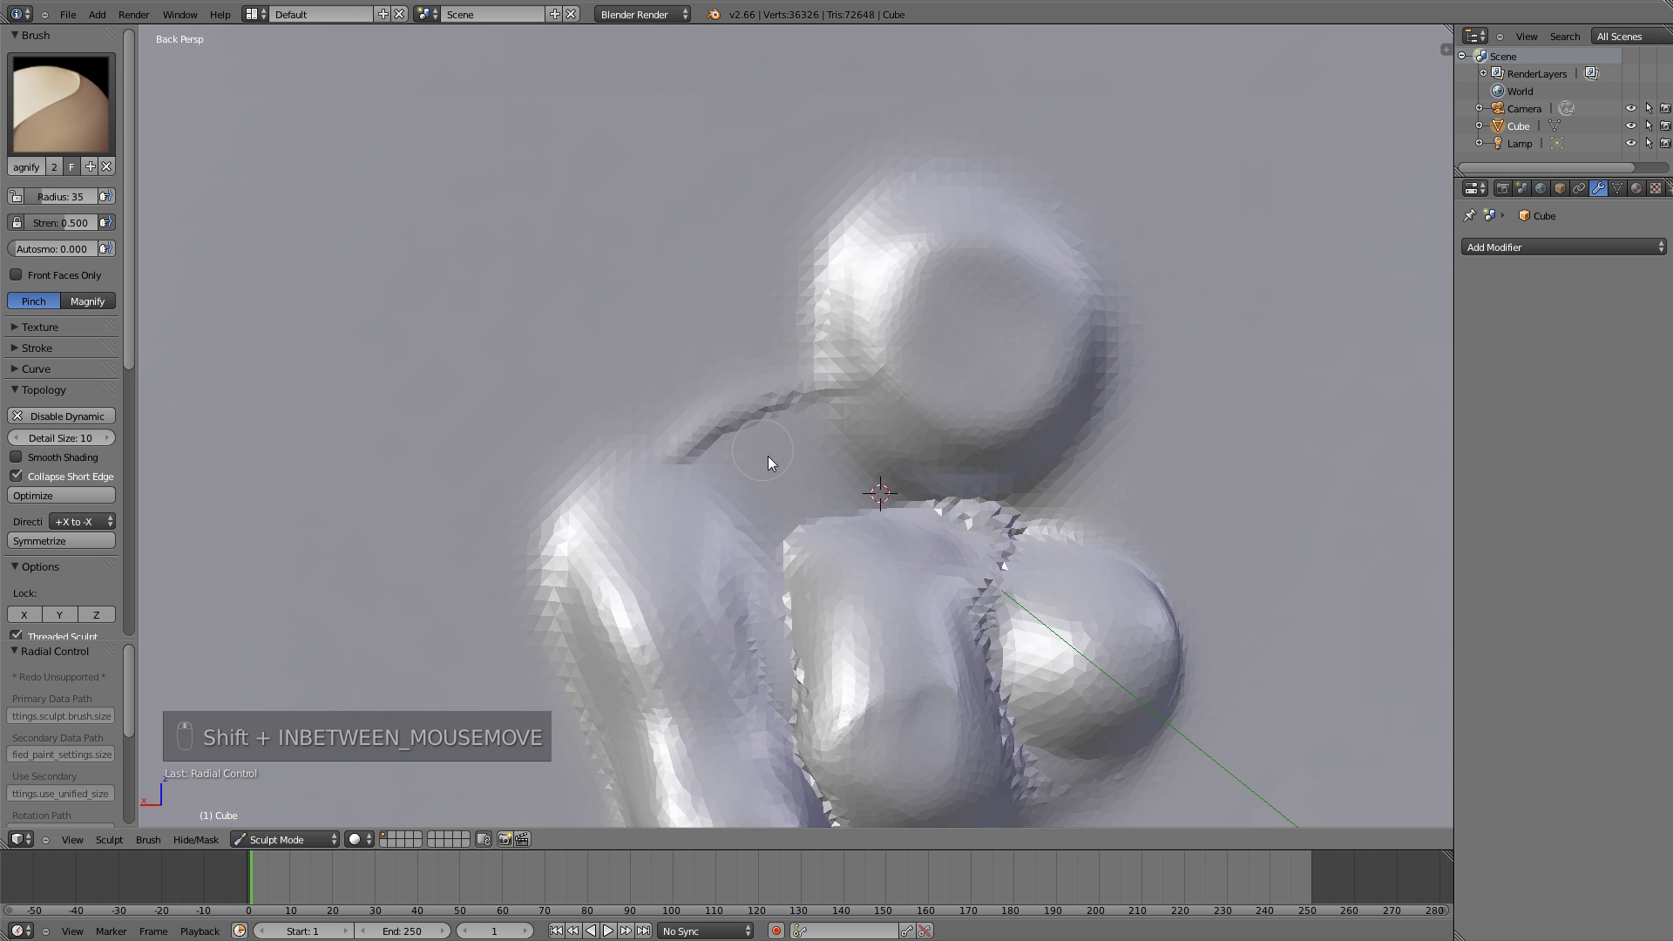
{"action": "middle_click", "coordinate": [792, 369]}
{"action": "left_click_drag", "start_coordinate": [798, 378], "coordinate": [795, 416]}
{"action": "key", "text": "f"}
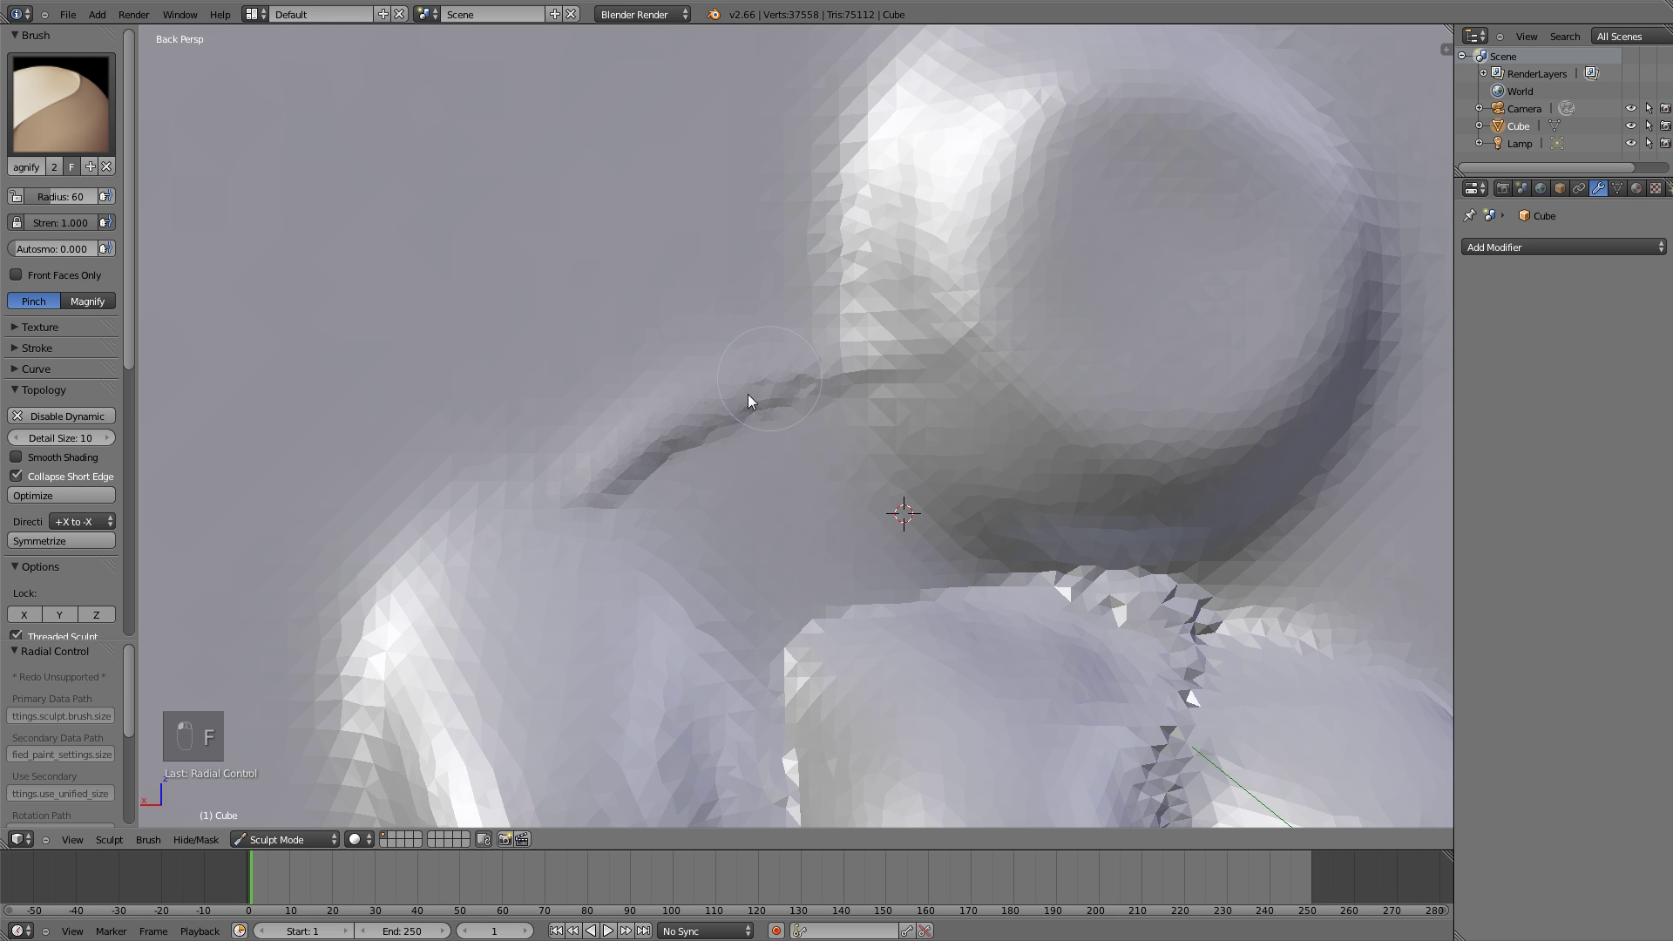
{"action": "middle_click", "coordinate": [625, 543]}
{"action": "middle_click", "coordinate": [638, 469]}
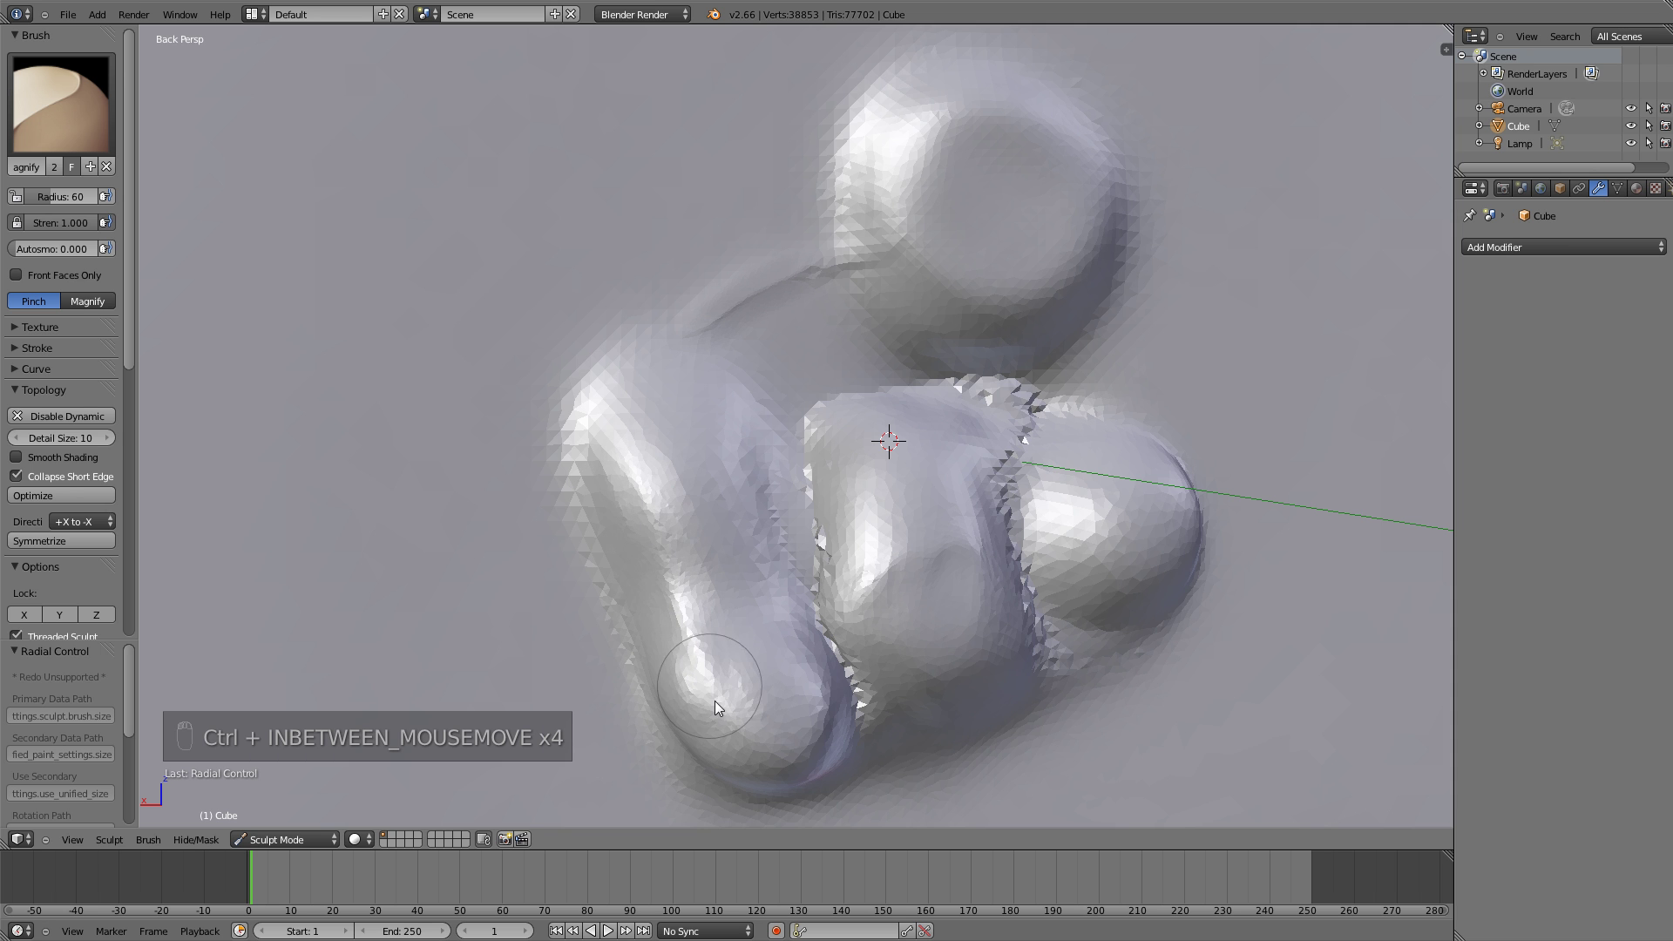
{"action": "left_click_drag", "start_coordinate": [64, 143], "coordinate": [808, 516]}
Flatten the bulging left limb's surface with the Polish brush
{"action": "key", "text": "f"}
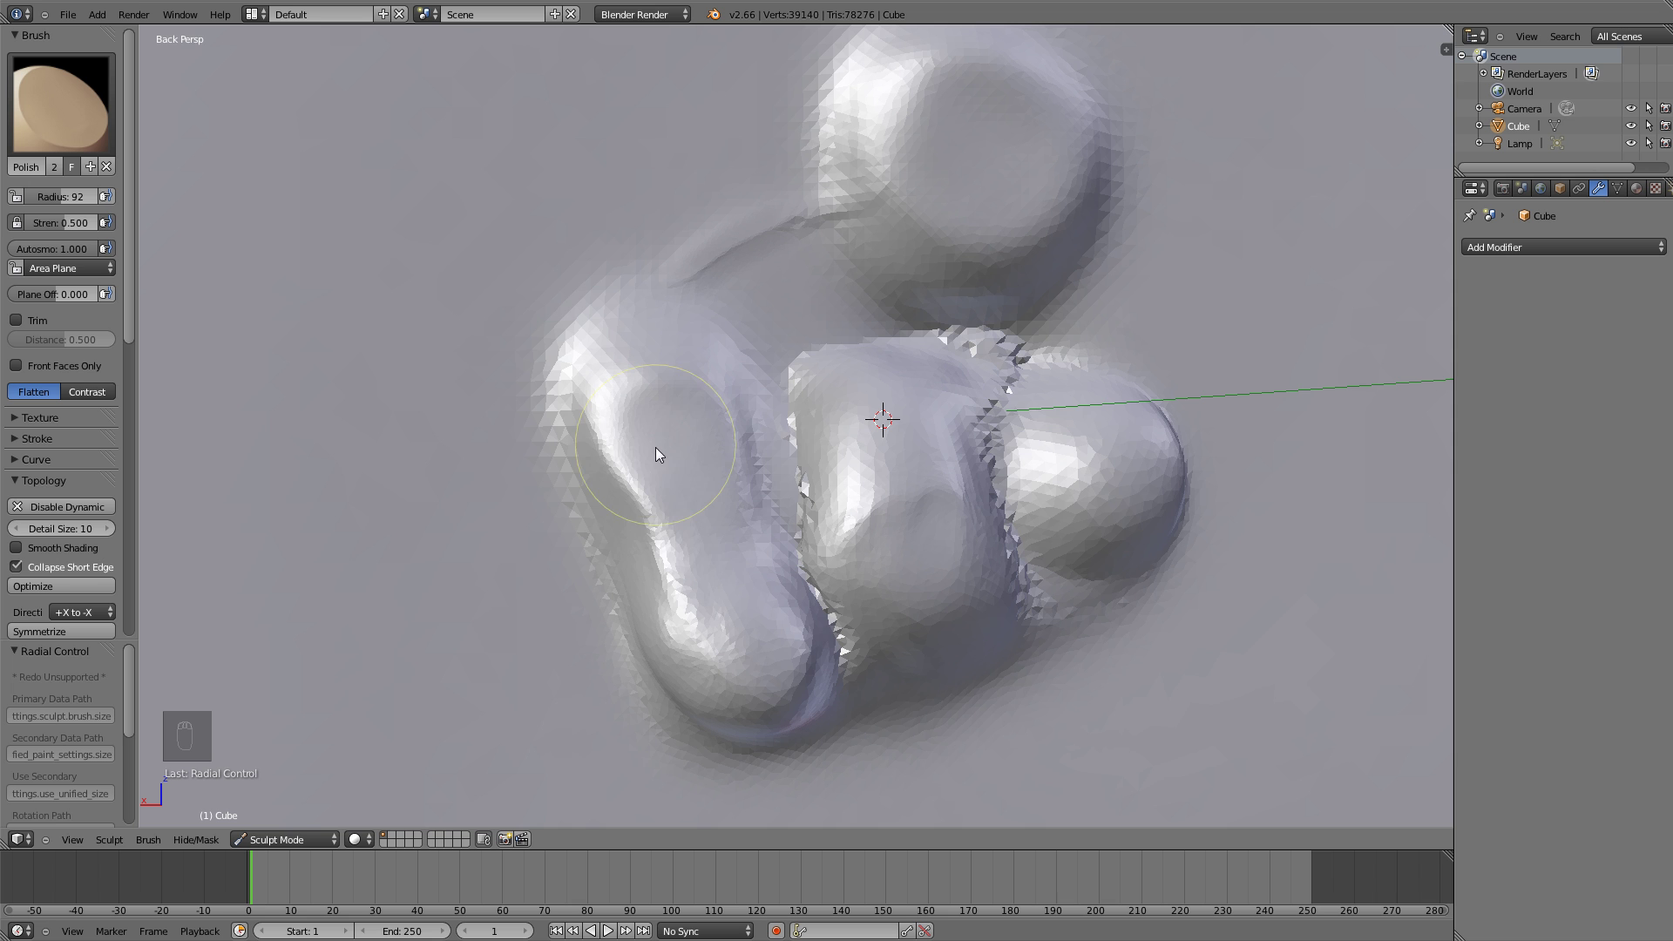
{"action": "left_click_drag", "start_coordinate": [70, 90], "coordinate": [804, 222]}
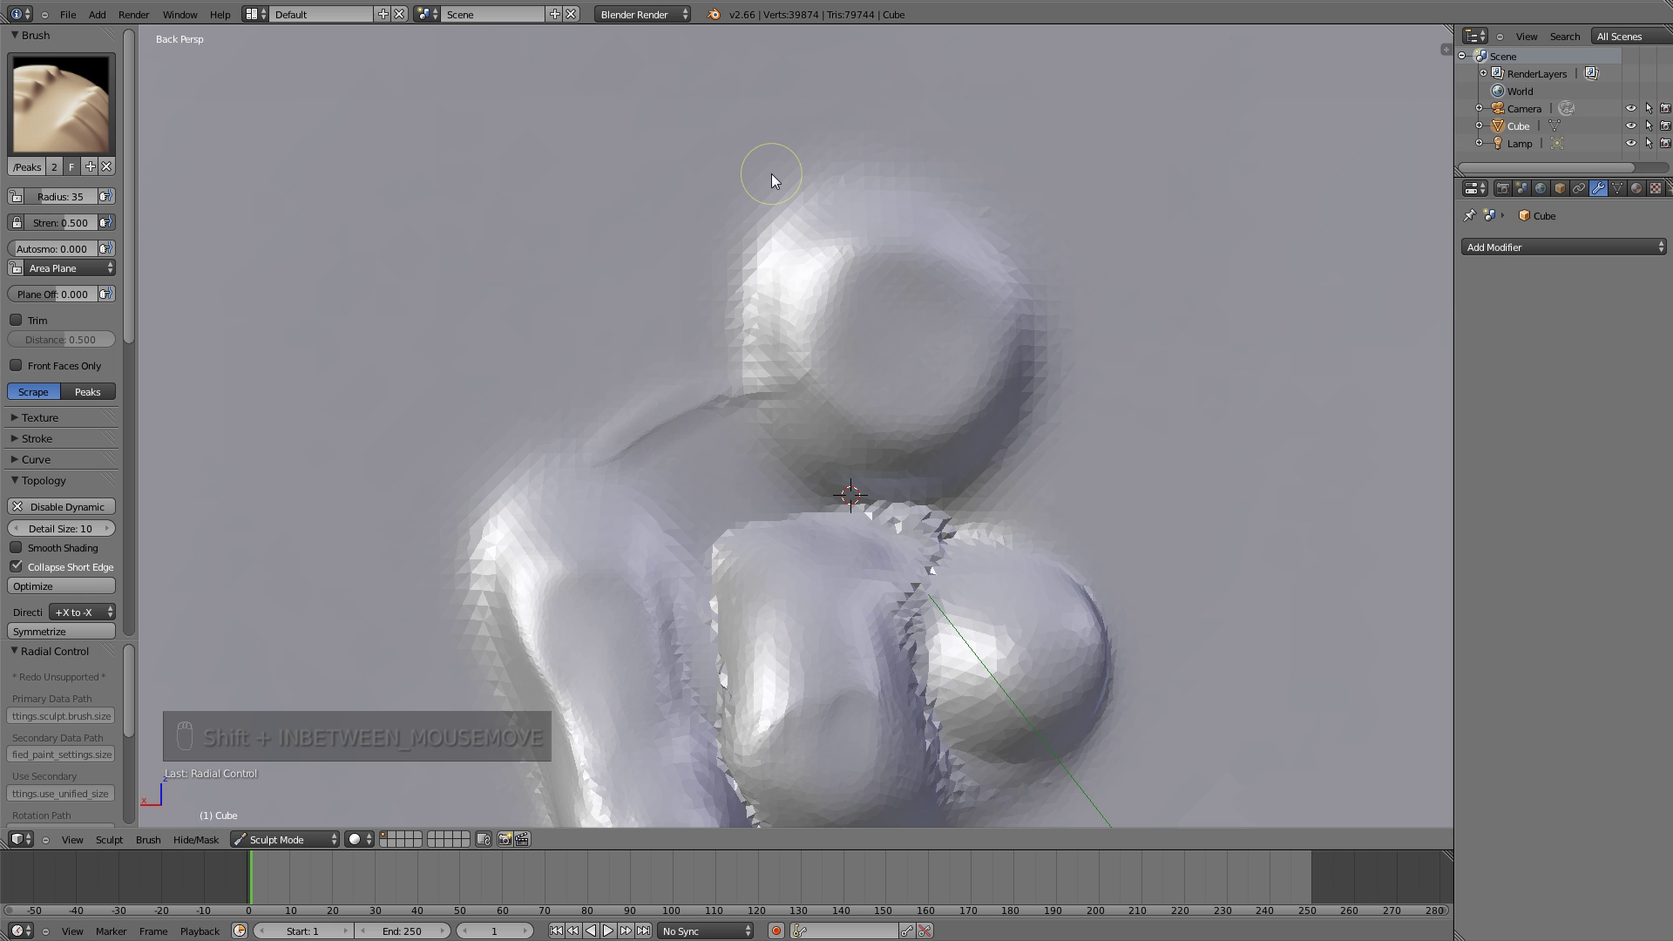
Zoom onto the head and scrape across it with the Scrape/Peaks brush
{"action": "left_click", "coordinate": [683, 223]}
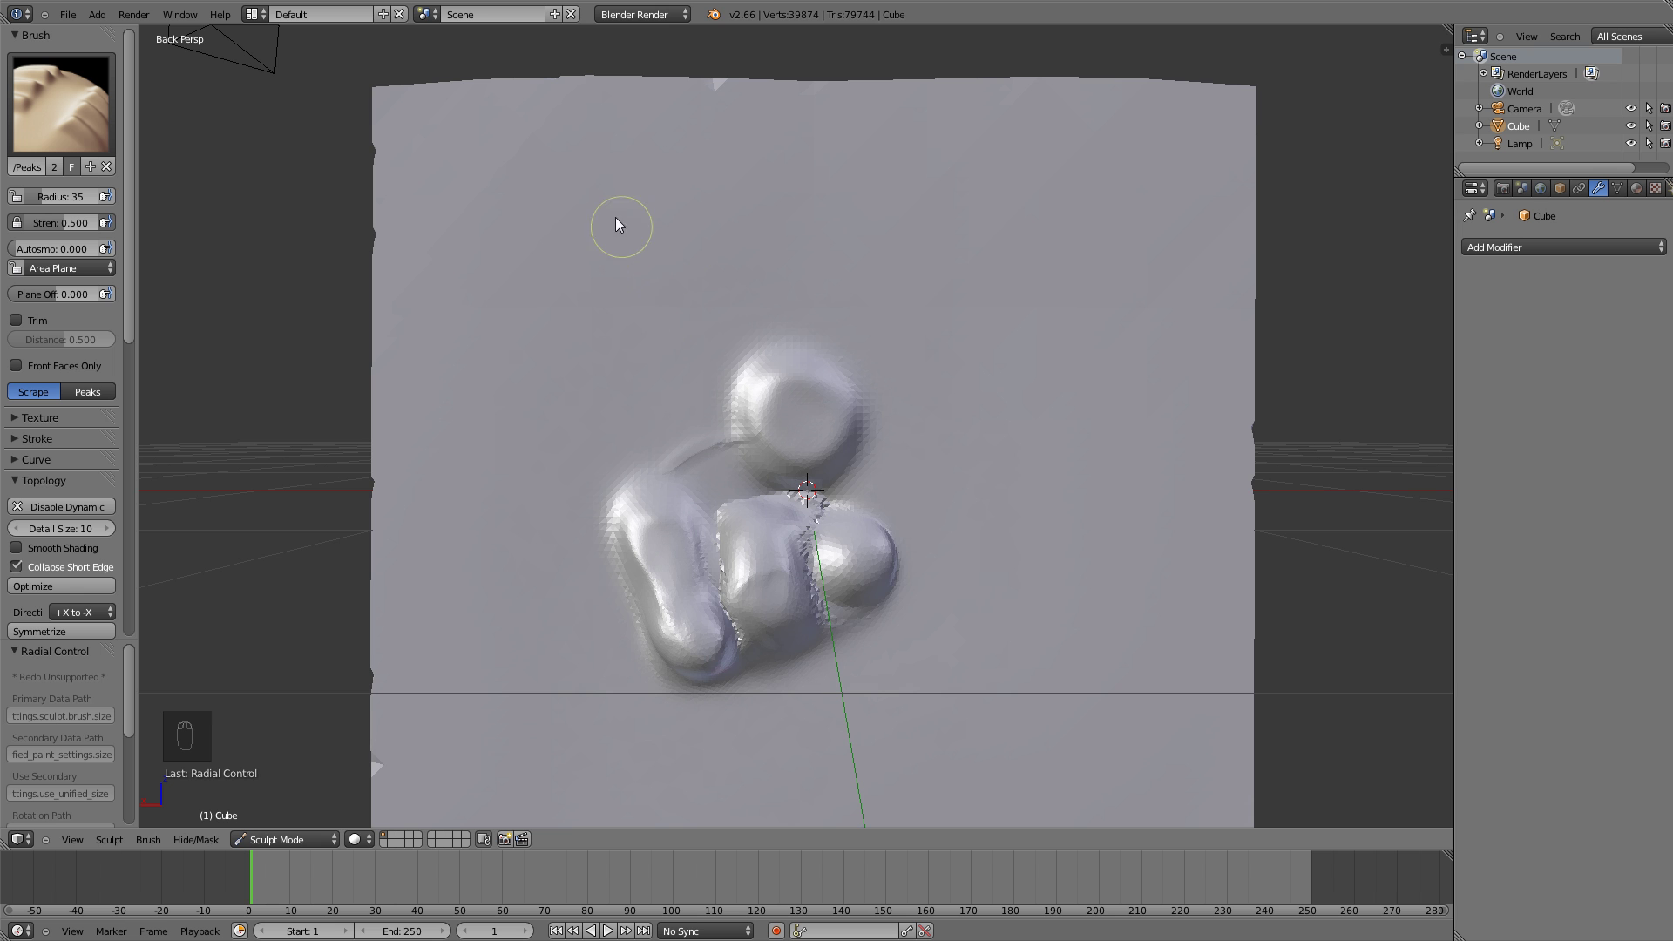
{"action": "left_click", "coordinate": [604, 199]}
{"action": "middle_click", "coordinate": [606, 213]}
{"action": "left_click_drag", "start_coordinate": [603, 145], "coordinate": [851, 395]}
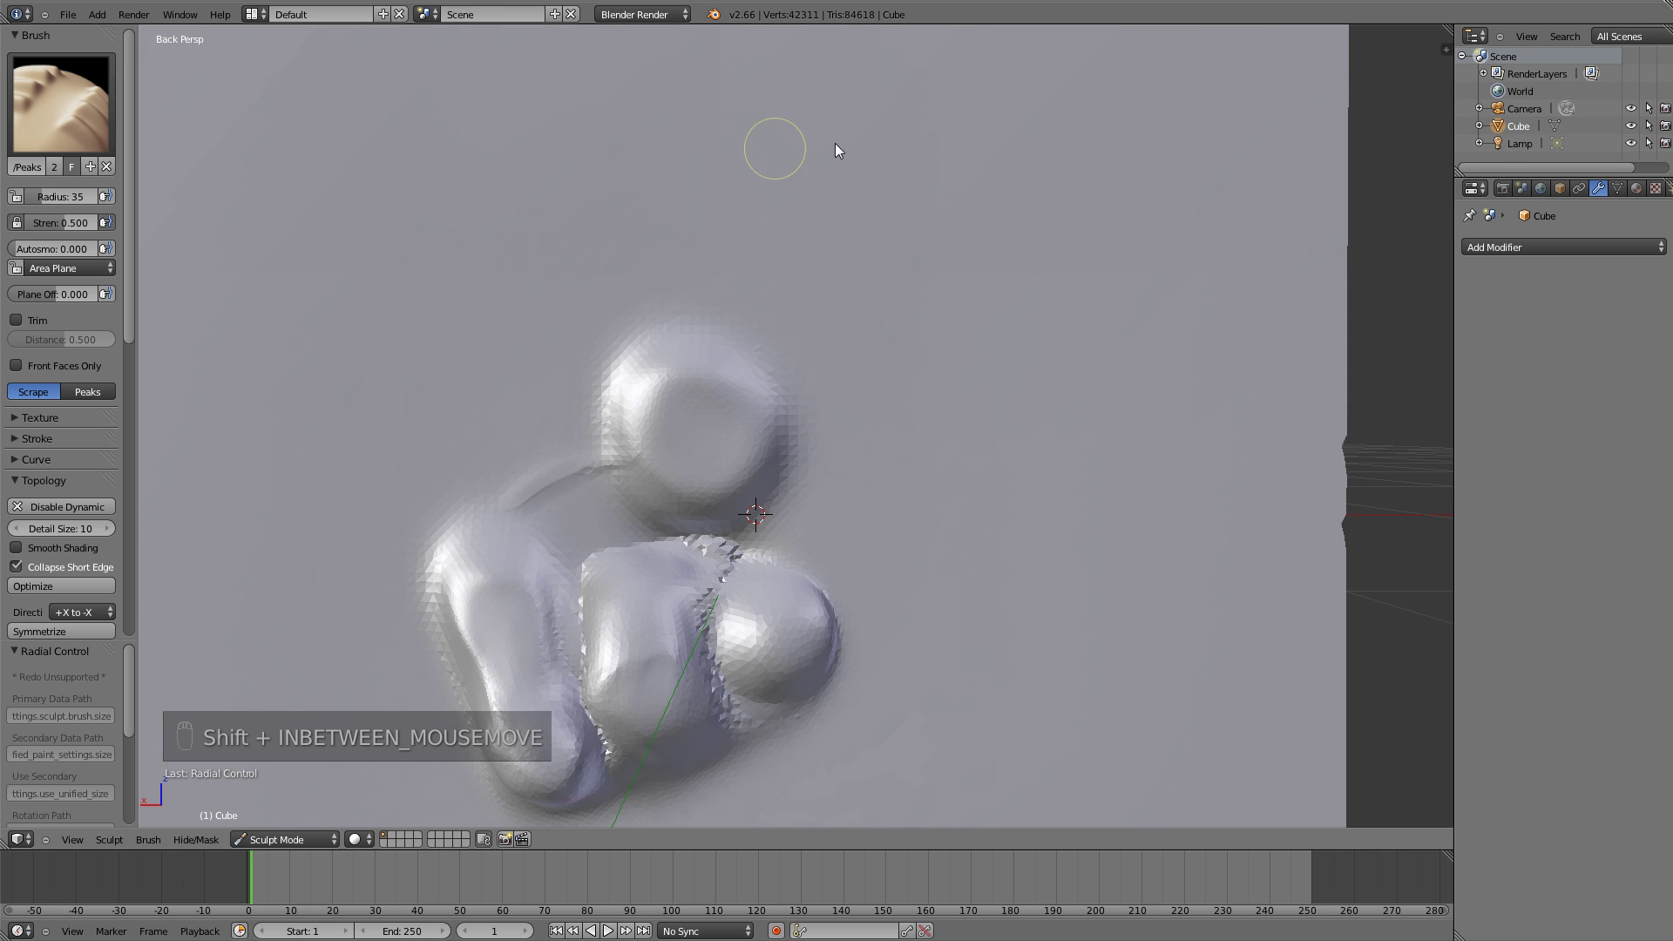
{"action": "left_click_drag", "start_coordinate": [1163, 367], "coordinate": [651, 309]}
{"action": "left_click_drag", "start_coordinate": [652, 308], "coordinate": [653, 341]}
Greatly enlarge and strengthen the brush and scrape the head almost flat into the surface
{"action": "left_click_drag", "start_coordinate": [603, 333], "coordinate": [583, 176]}
{"action": "key", "text": "f"}
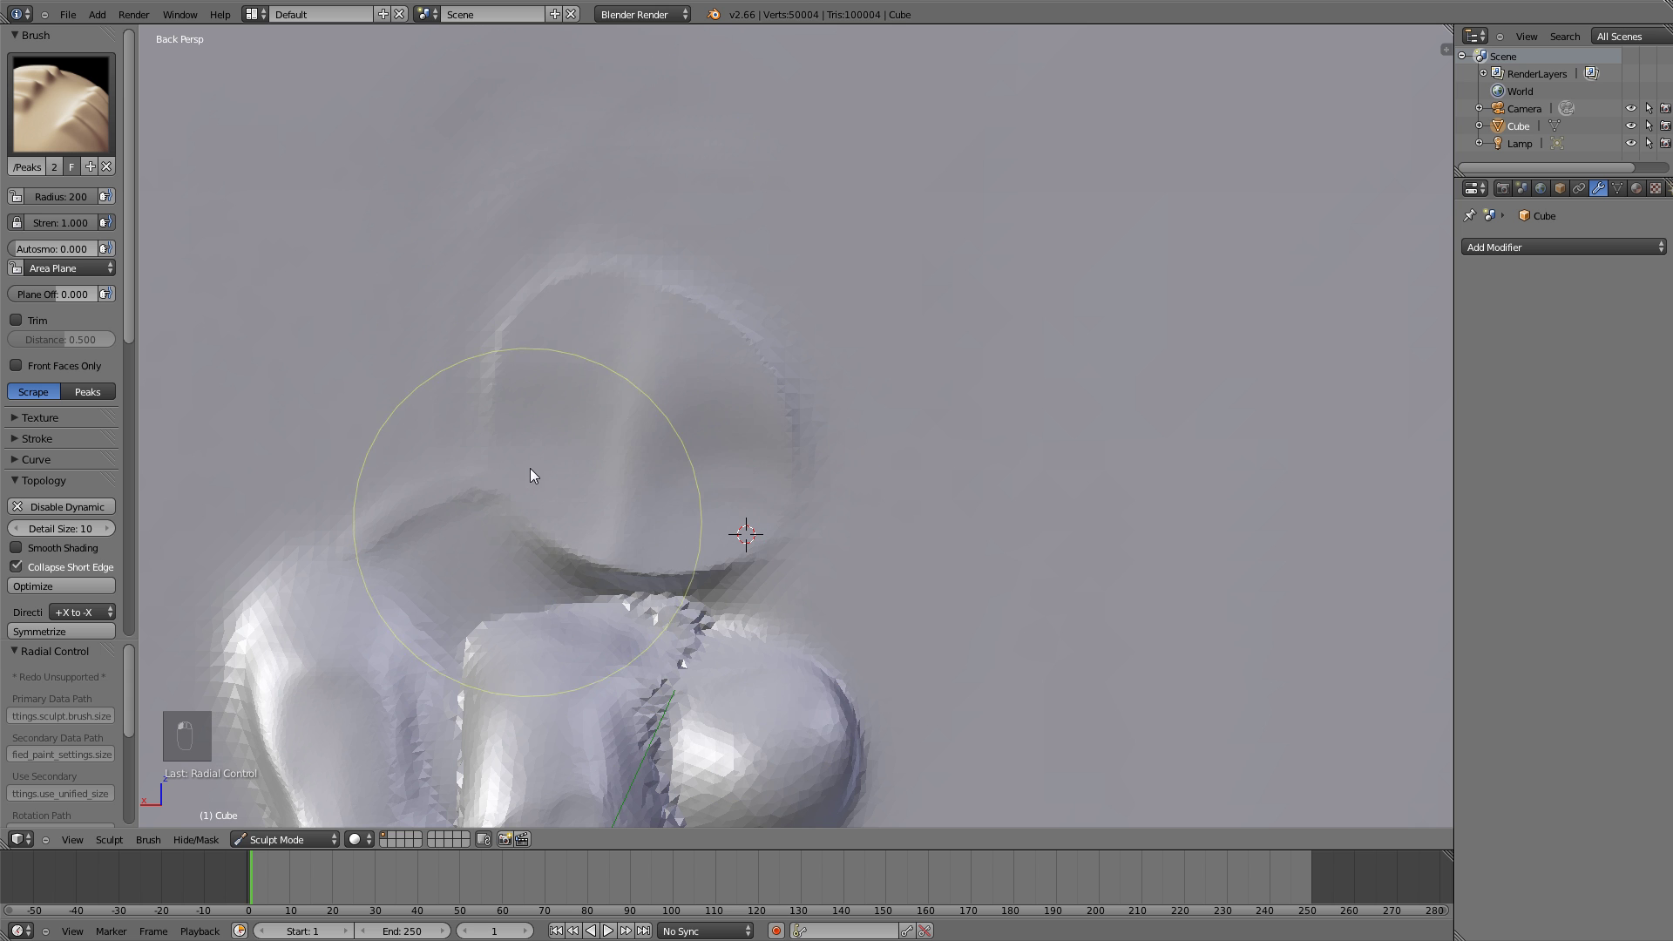
{"action": "left_click", "coordinate": [888, 395]}
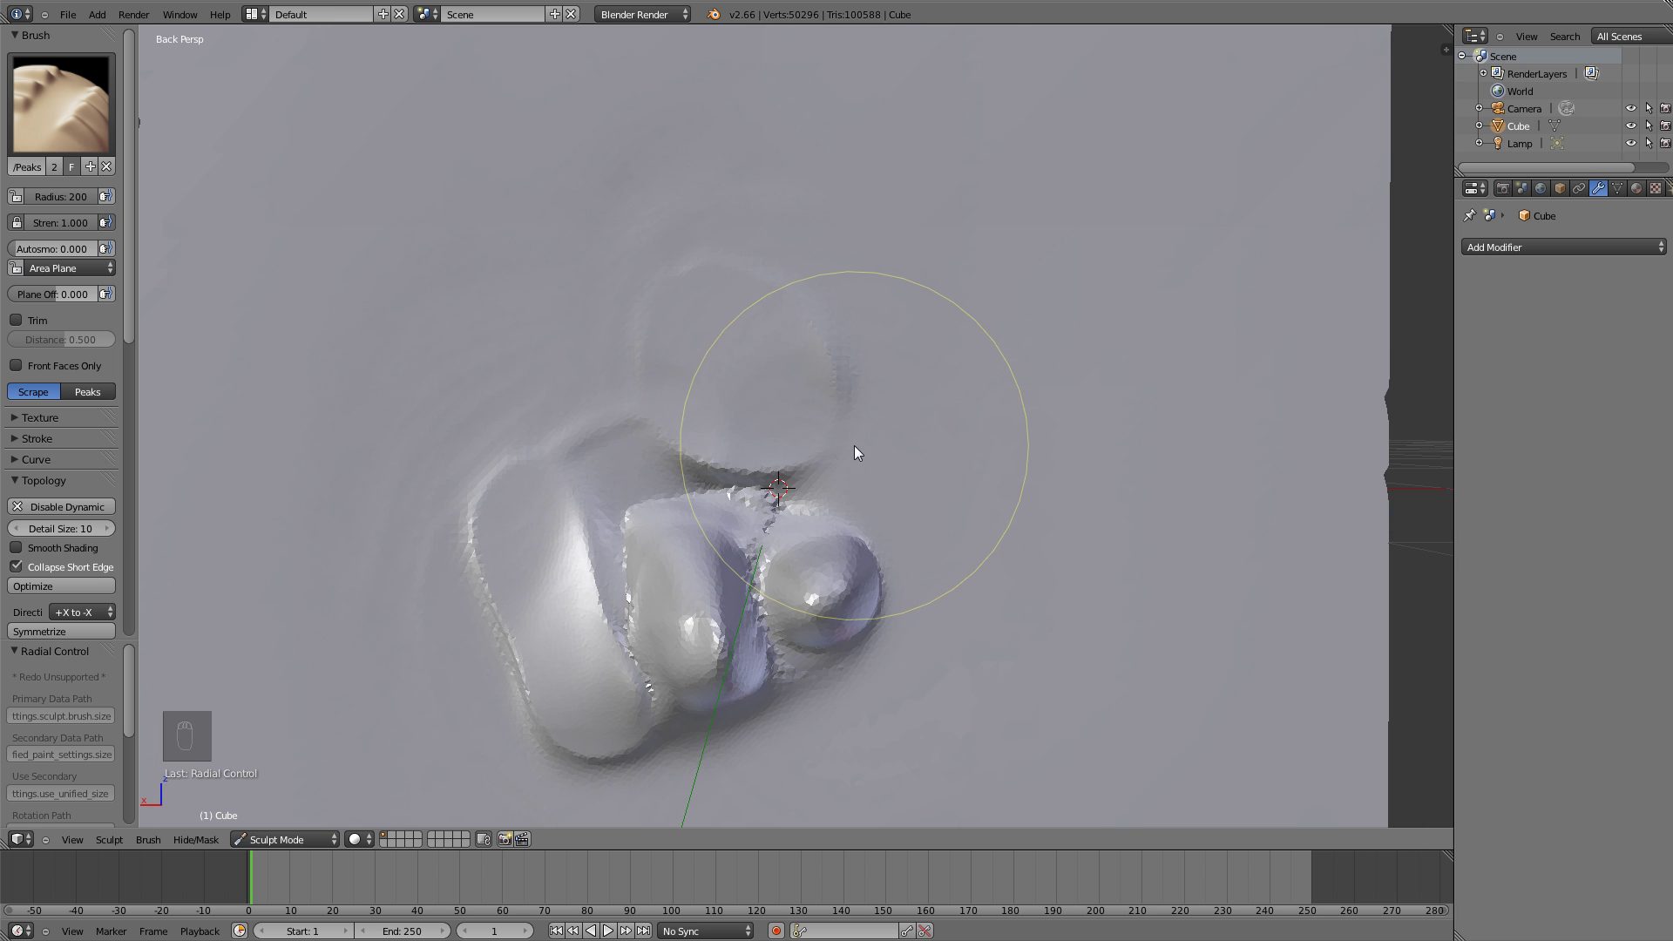
{"action": "left_click_drag", "start_coordinate": [867, 354], "coordinate": [796, 314]}
Draw curving raised ridges, a hook and a loop above the figure with a smaller SculptDraw brush
{"action": "key", "text": "d"}
{"action": "key", "text": "f"}
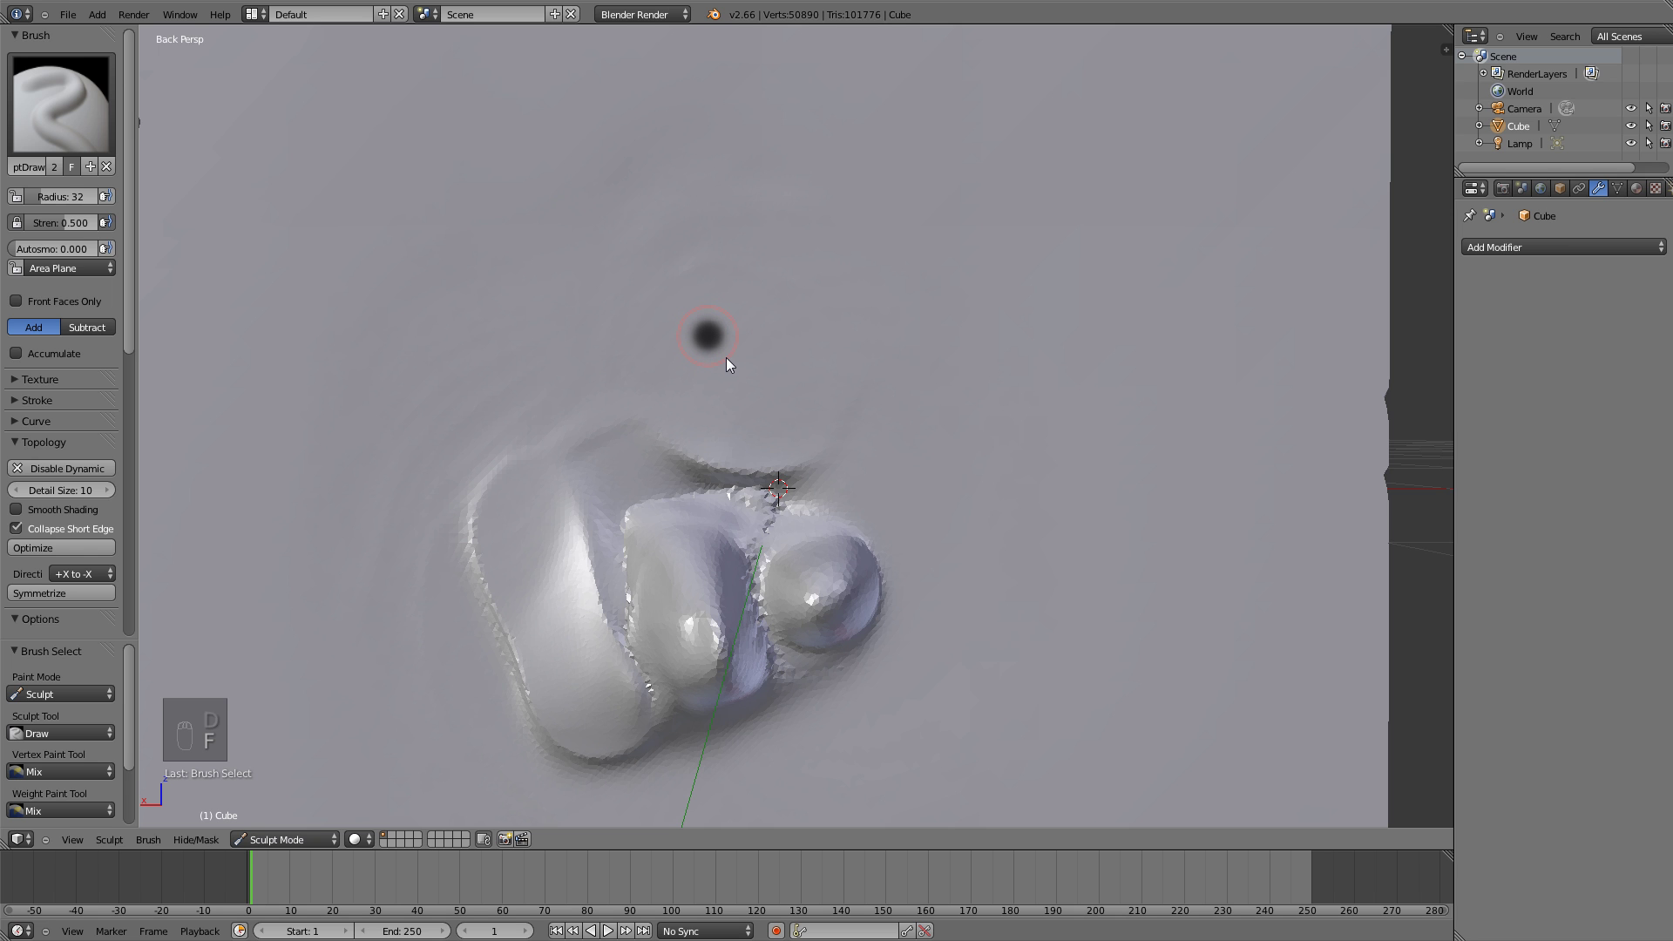
{"action": "left_click", "coordinate": [730, 361]}
{"action": "left_click_drag", "start_coordinate": [710, 266], "coordinate": [337, 611]}
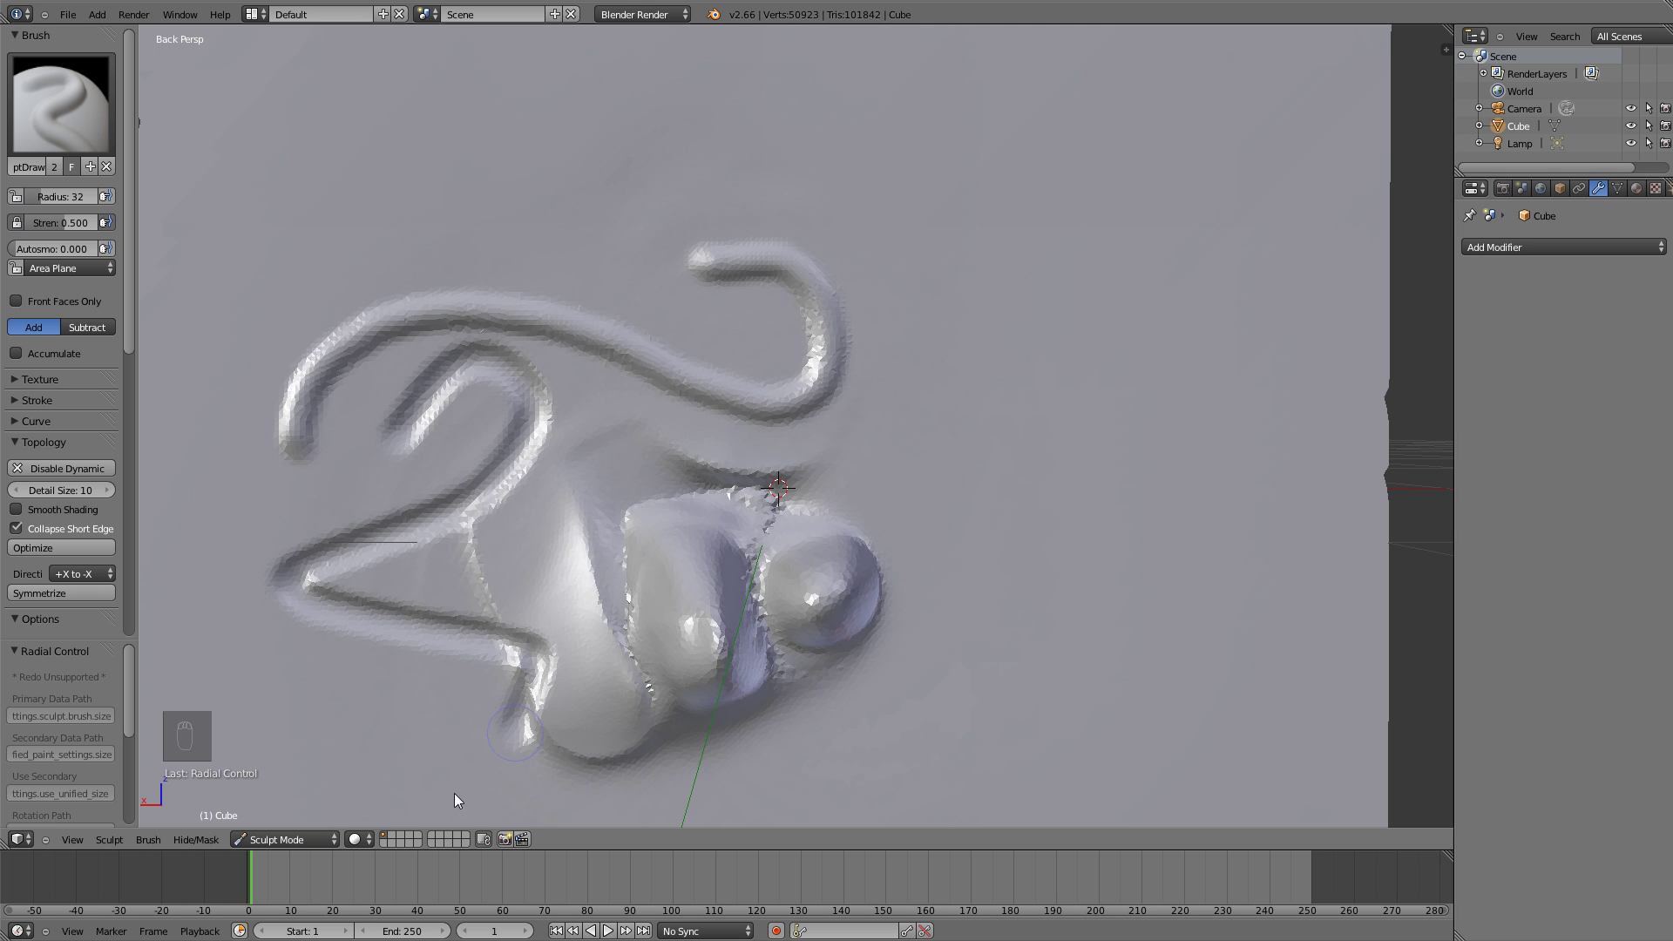
Undo the curving ridges and sculpt a single curved stroke above the blobs
{"action": "key", "text": "ctrl+z"}
{"action": "key", "text": "ctrl+z"}
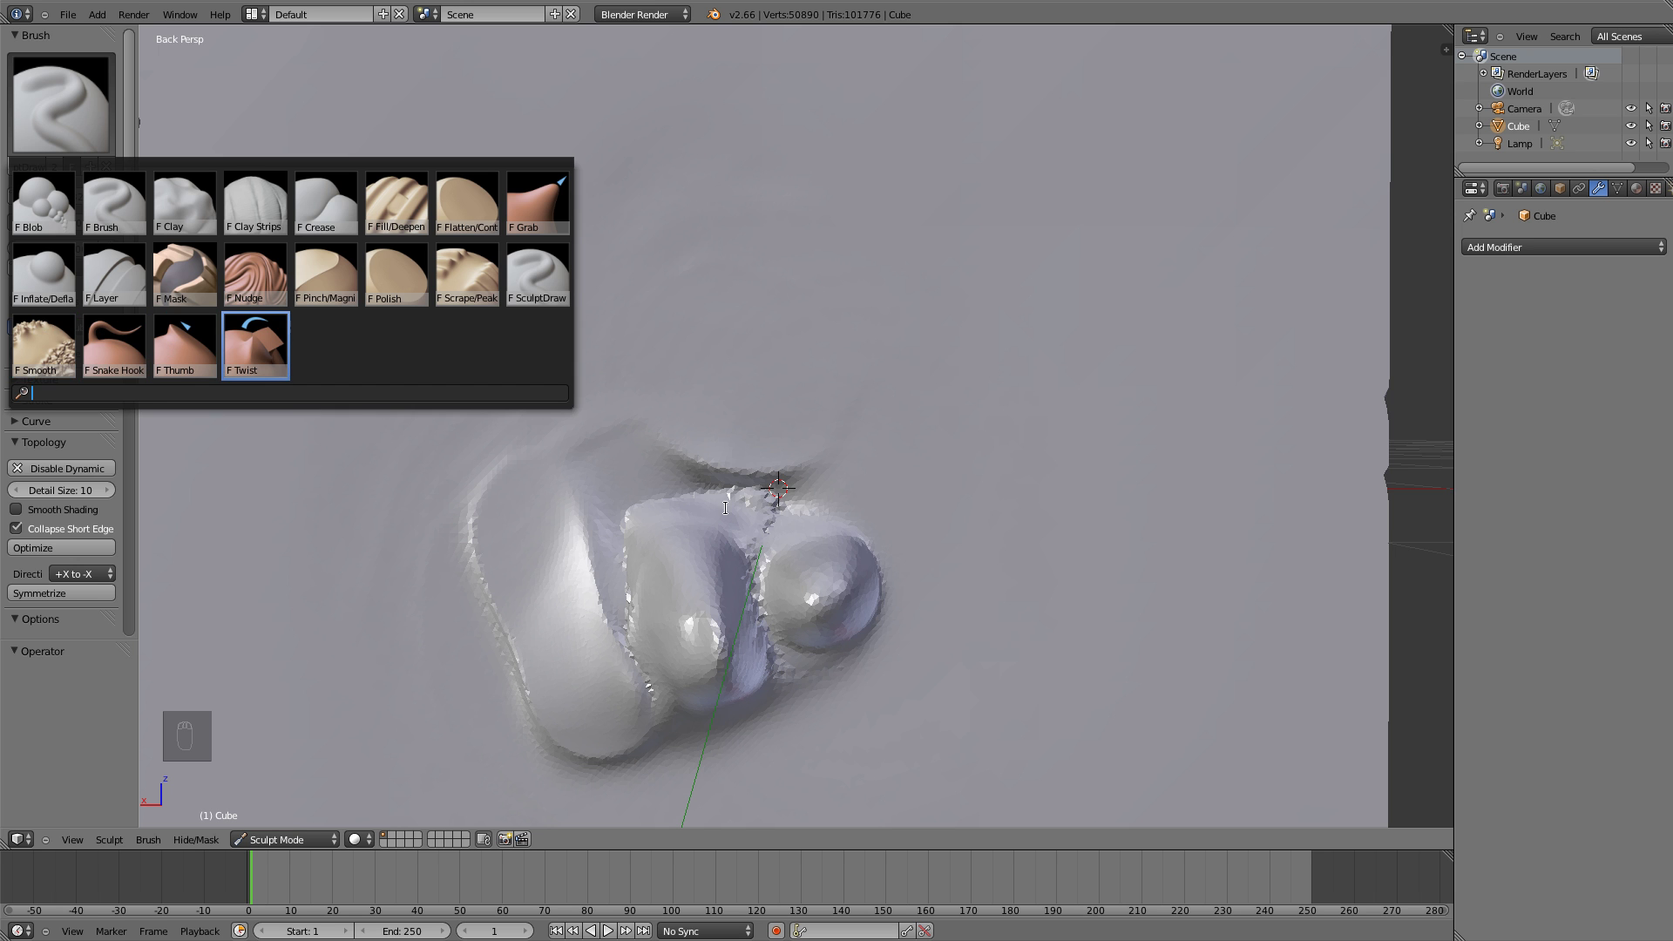
{"action": "left_click_drag", "start_coordinate": [773, 393], "coordinate": [64, 128]}
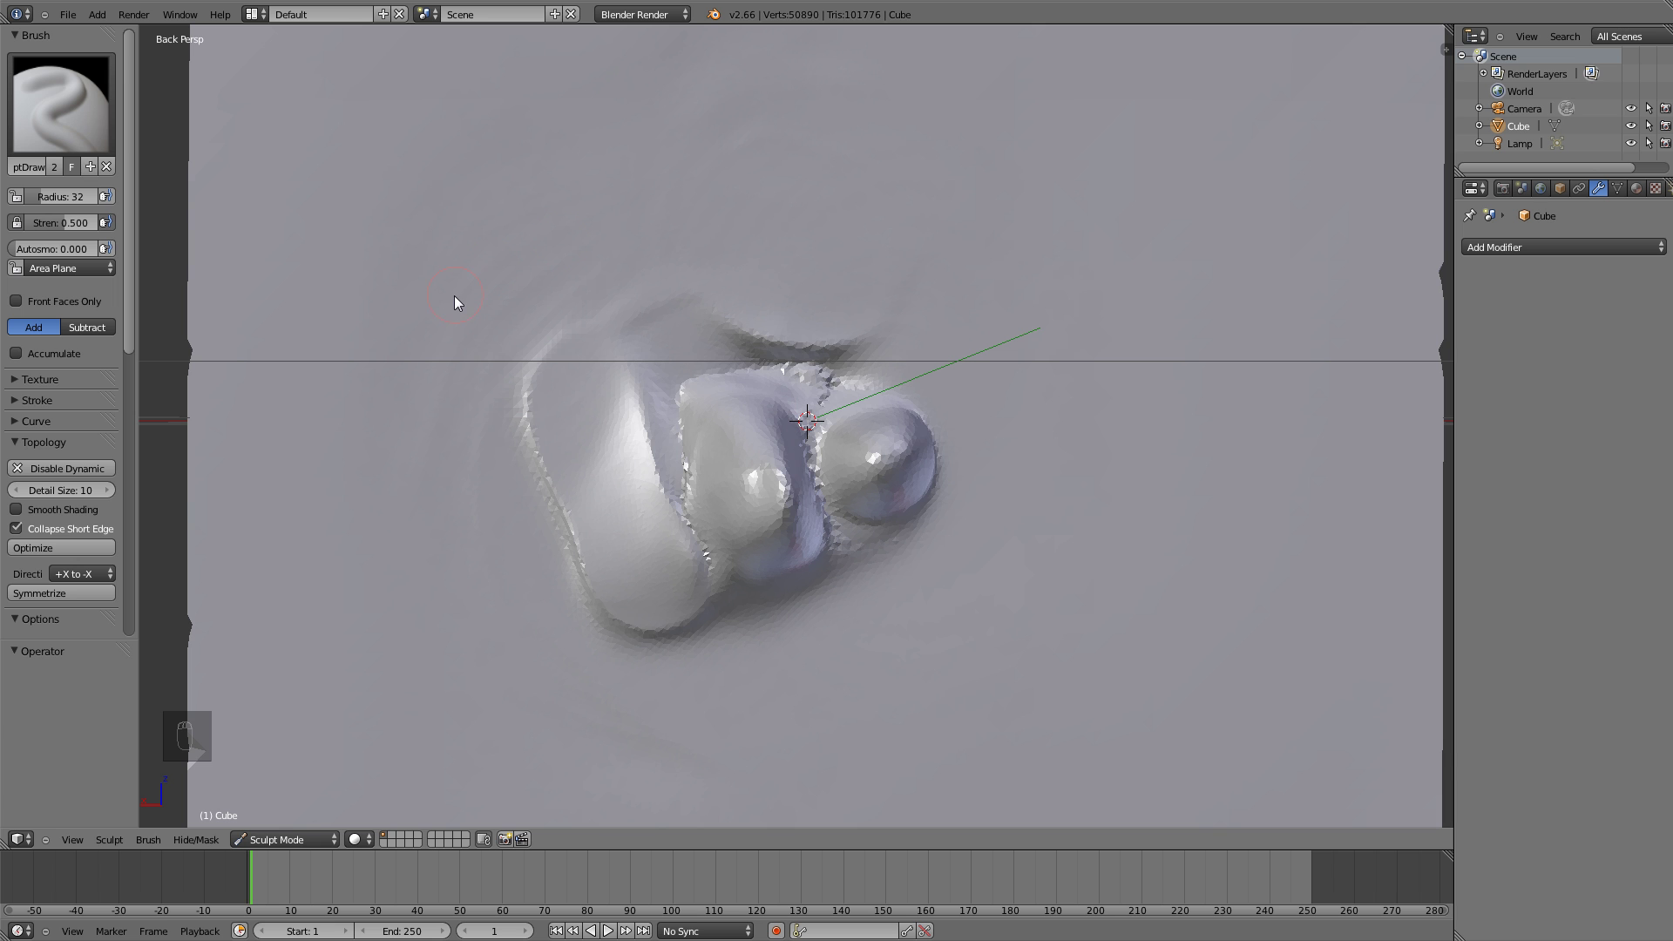
Smooth the rough surface and jagged edges around the blobs with the Smooth brush
{"action": "key", "text": "f"}
{"action": "left_click_drag", "start_coordinate": [395, 311], "coordinate": [597, 280]}
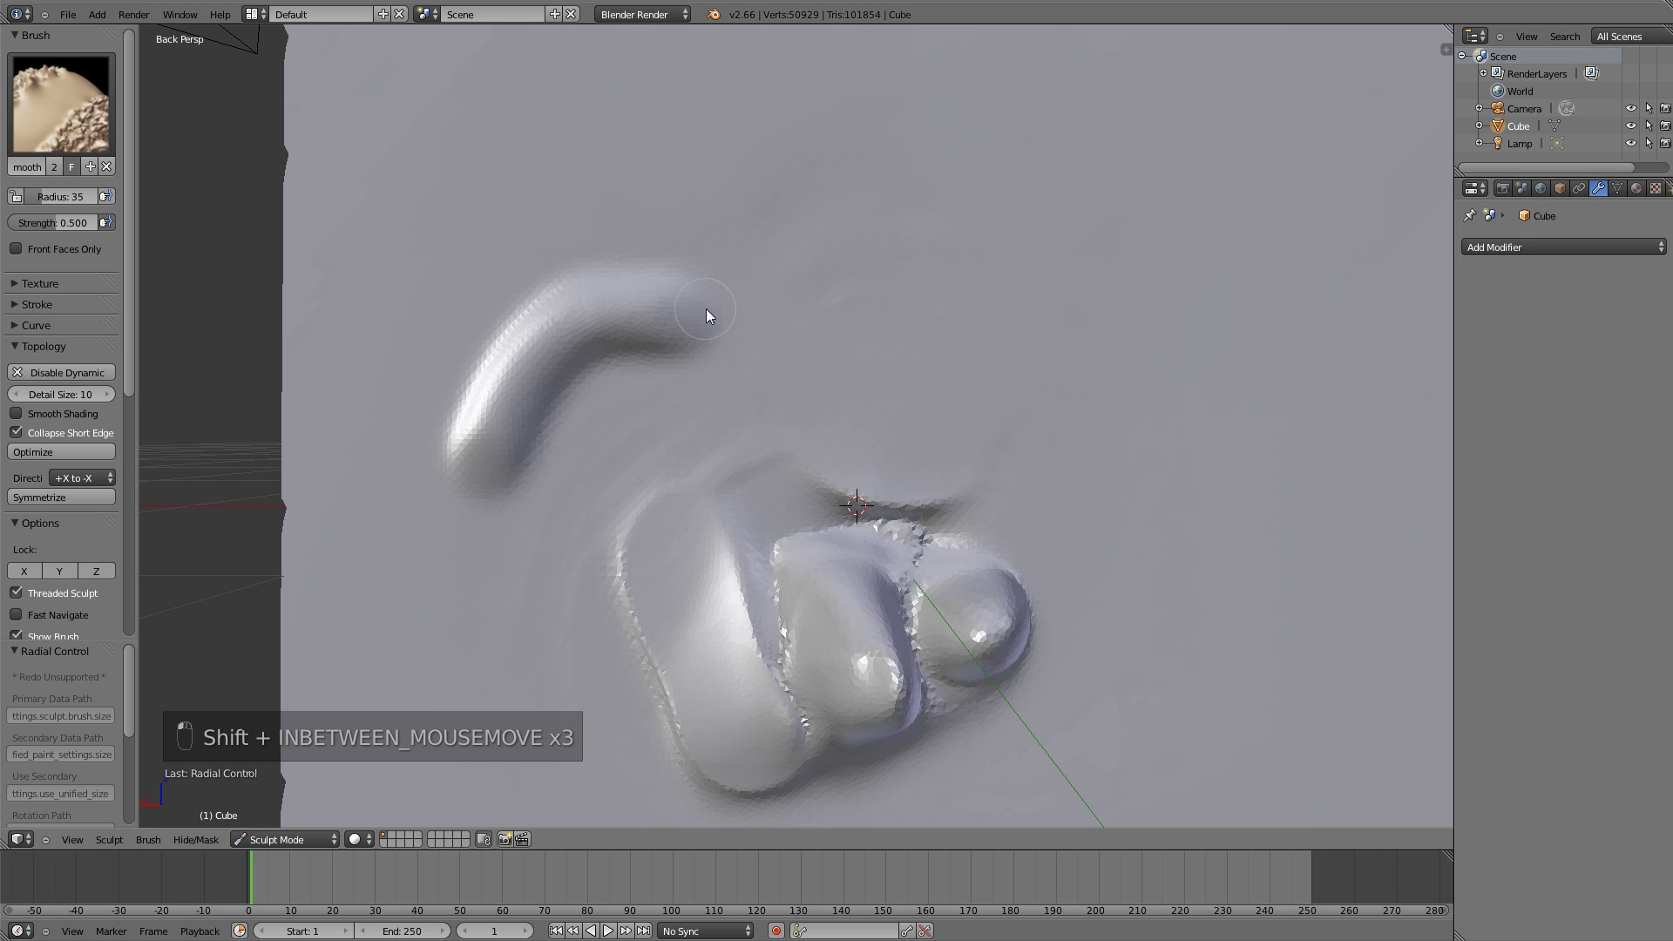
{"action": "left_click_drag", "start_coordinate": [508, 477], "coordinate": [113, 134]}
{"action": "left_click_drag", "start_coordinate": [84, 122], "coordinate": [70, 243]}
{"action": "left_click_drag", "start_coordinate": [80, 233], "coordinate": [803, 666]}
{"action": "key", "text": "f"}
Pull a long curling tentacle out of the cube face with the Snake Hook brush
{"action": "left_click_drag", "start_coordinate": [608, 637], "coordinate": [1033, 588]}
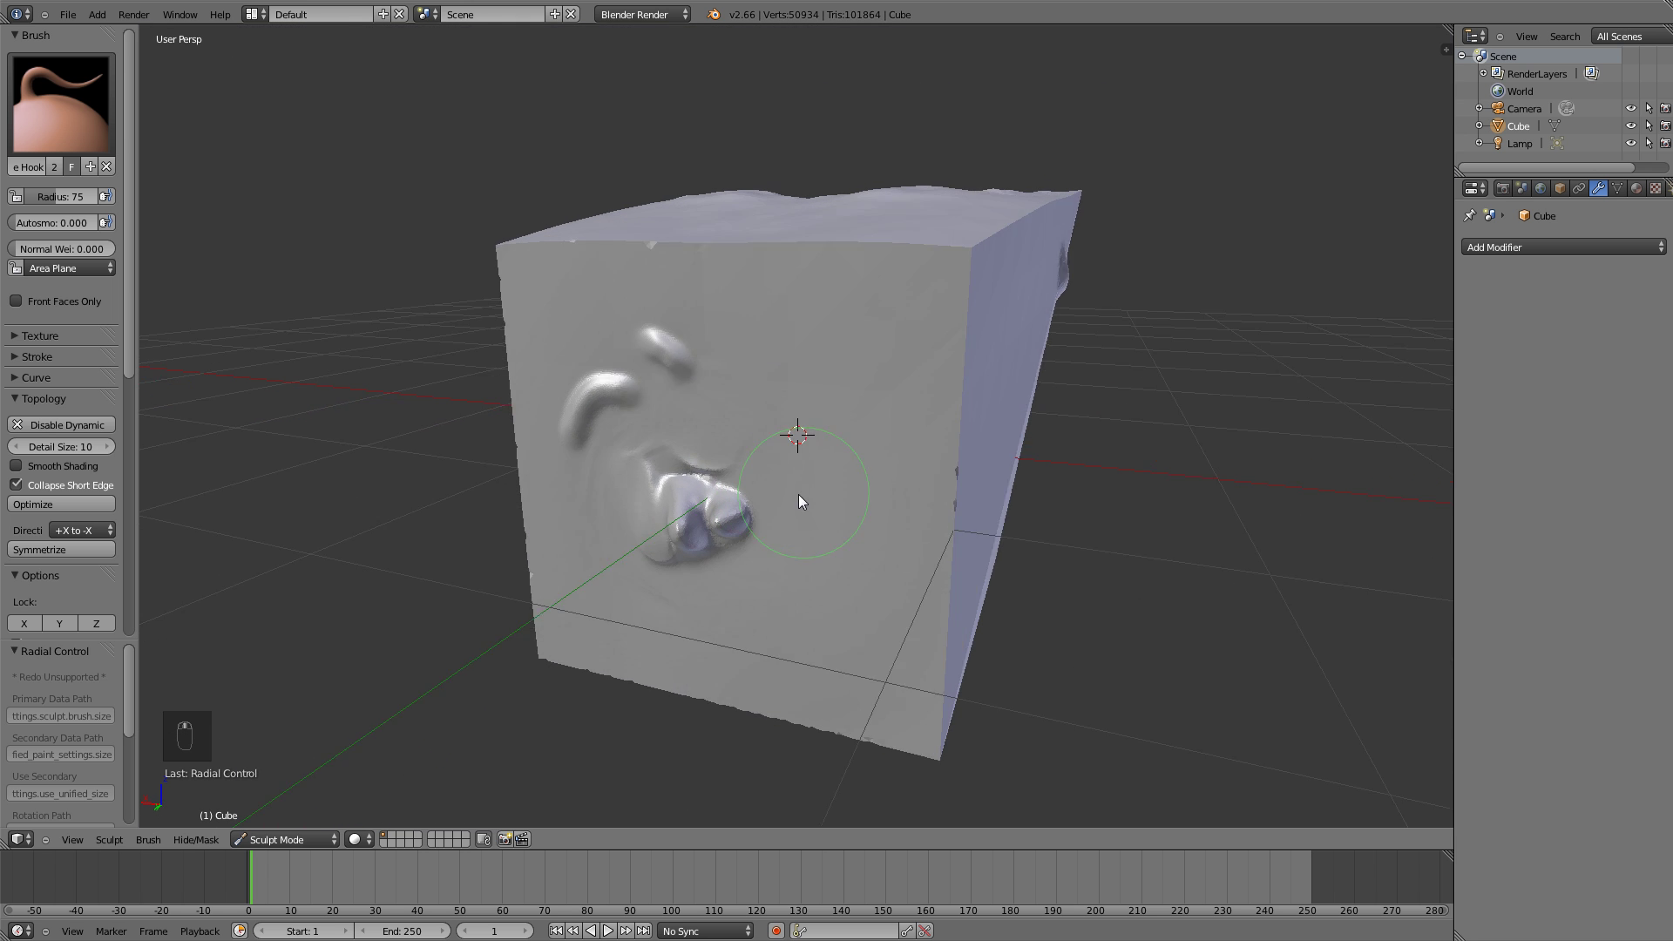
{"action": "left_click_drag", "start_coordinate": [754, 544], "coordinate": [683, 612]}
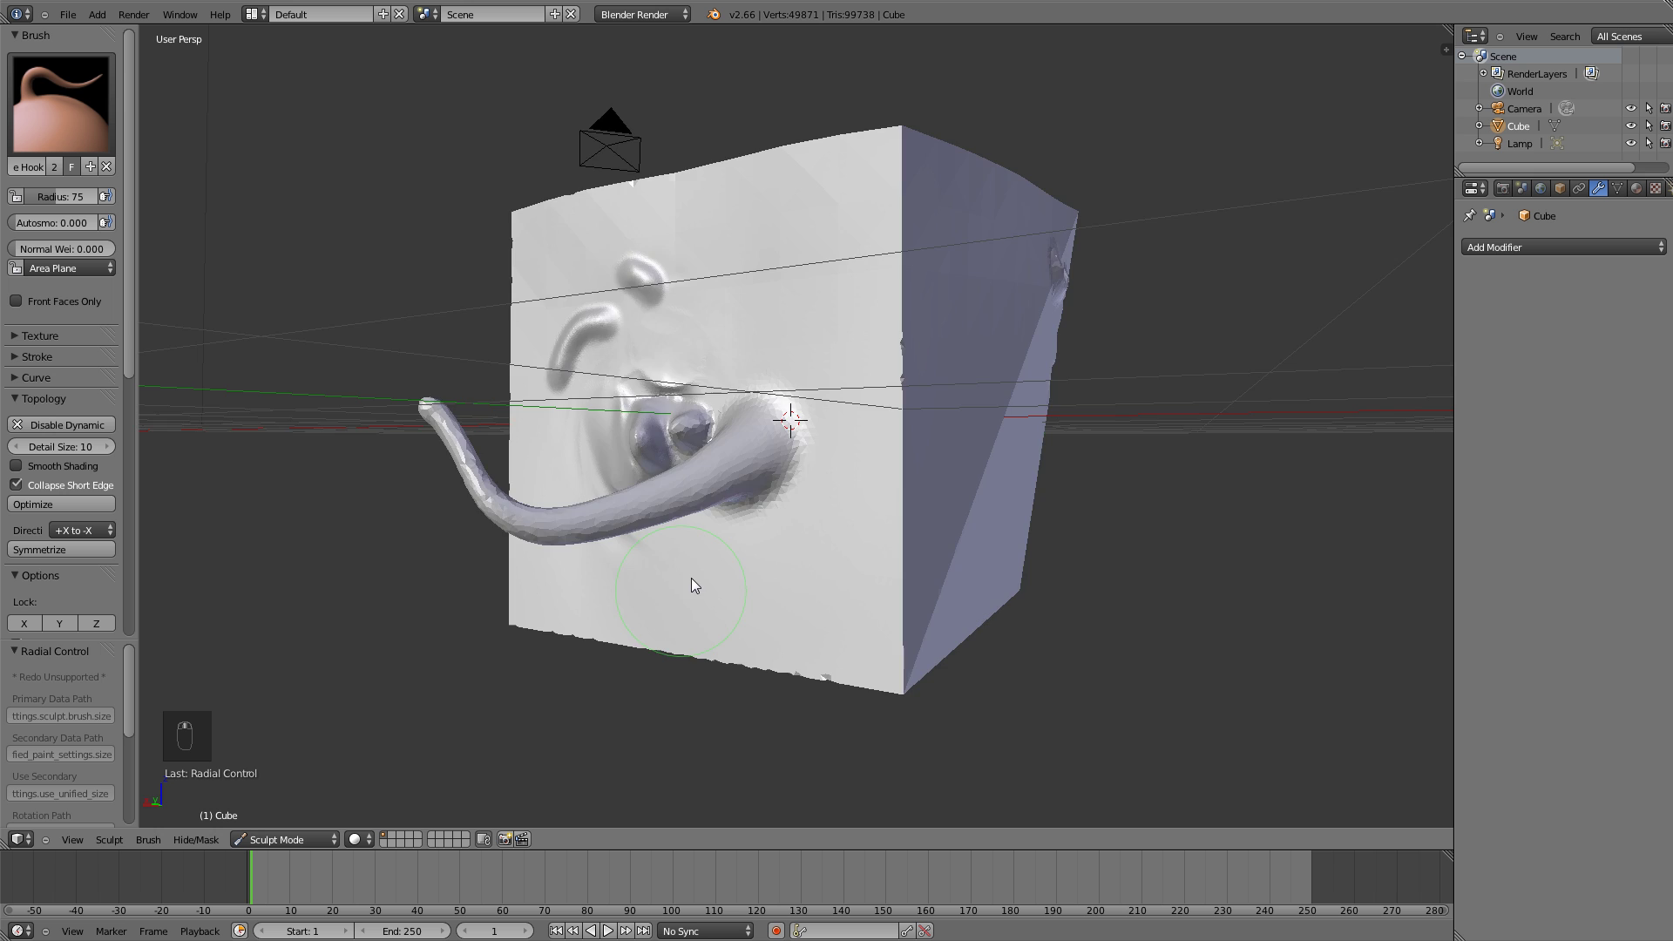
{"action": "left_click", "coordinate": [753, 661]}
{"action": "left_click_drag", "start_coordinate": [695, 614], "coordinate": [43, 148]}
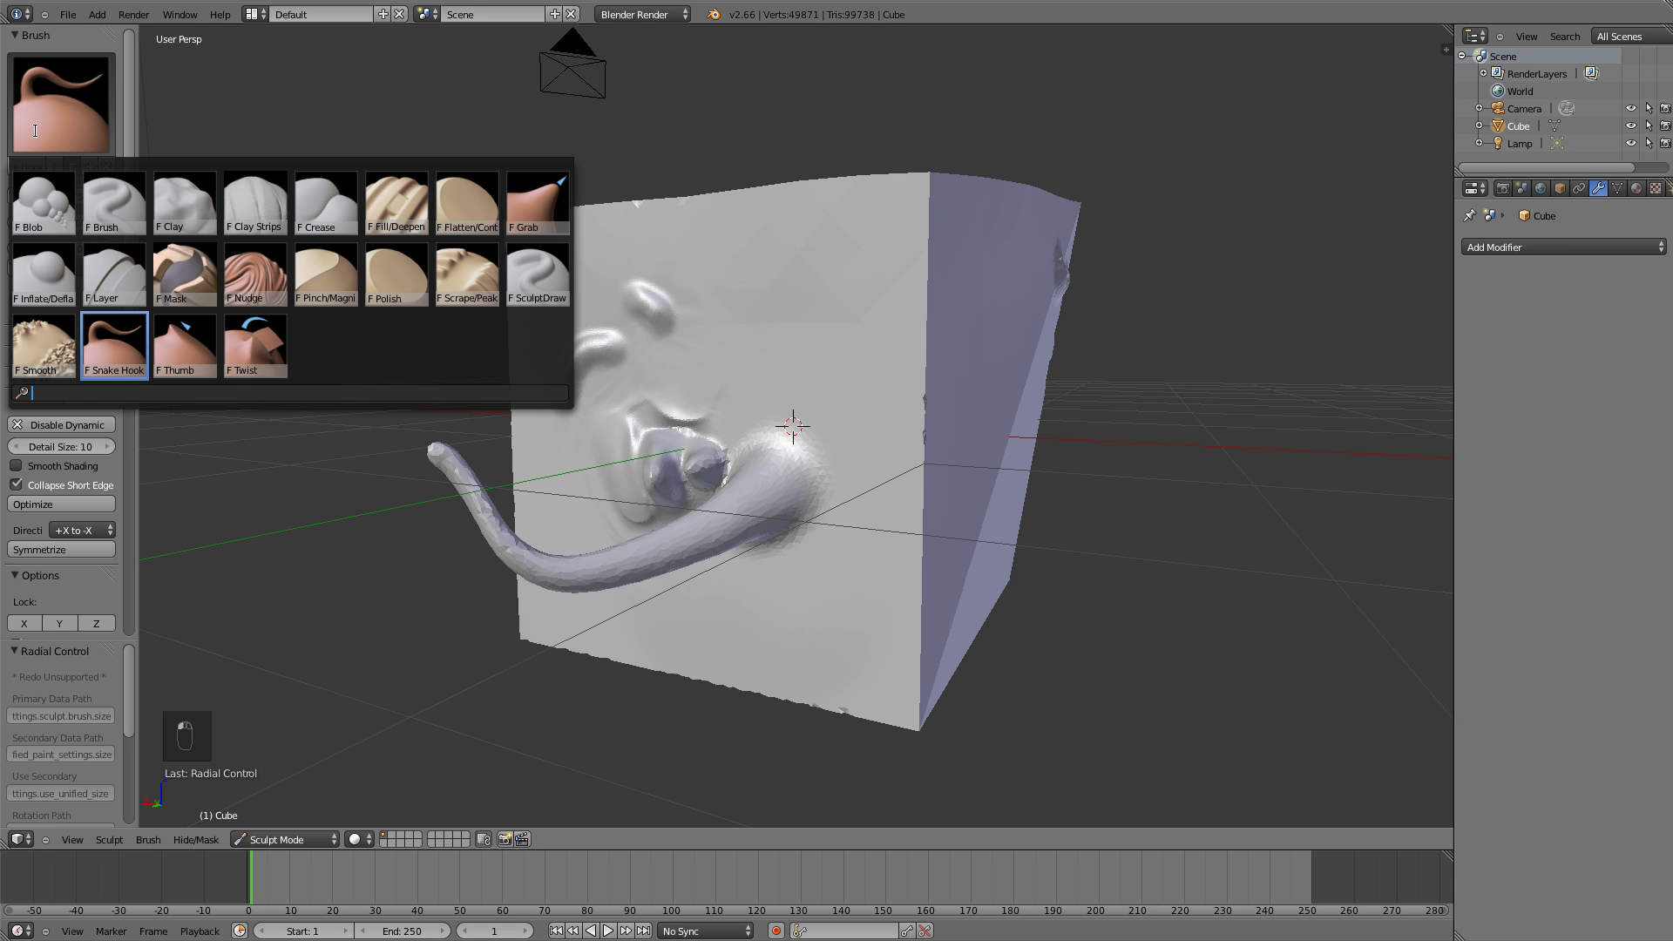
Zoom onto the curved ridge and press a smudged dent into it with the Thumb brush
{"action": "middle_click", "coordinate": [385, 354]}
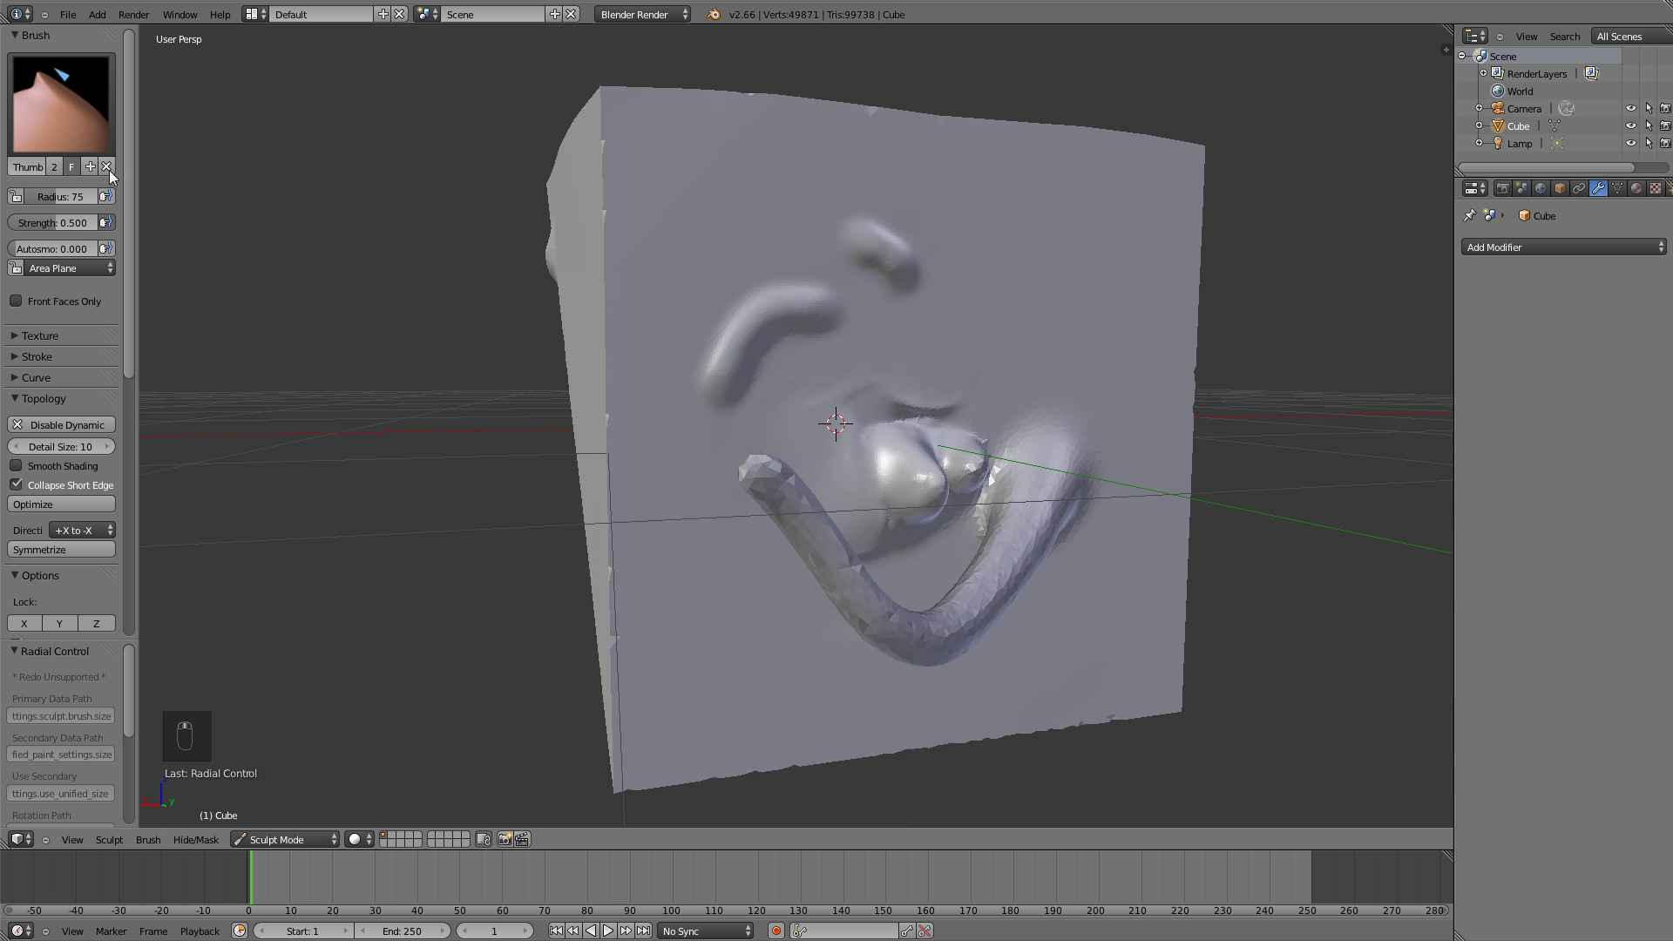
{"action": "left_click_drag", "start_coordinate": [75, 110], "coordinate": [886, 351]}
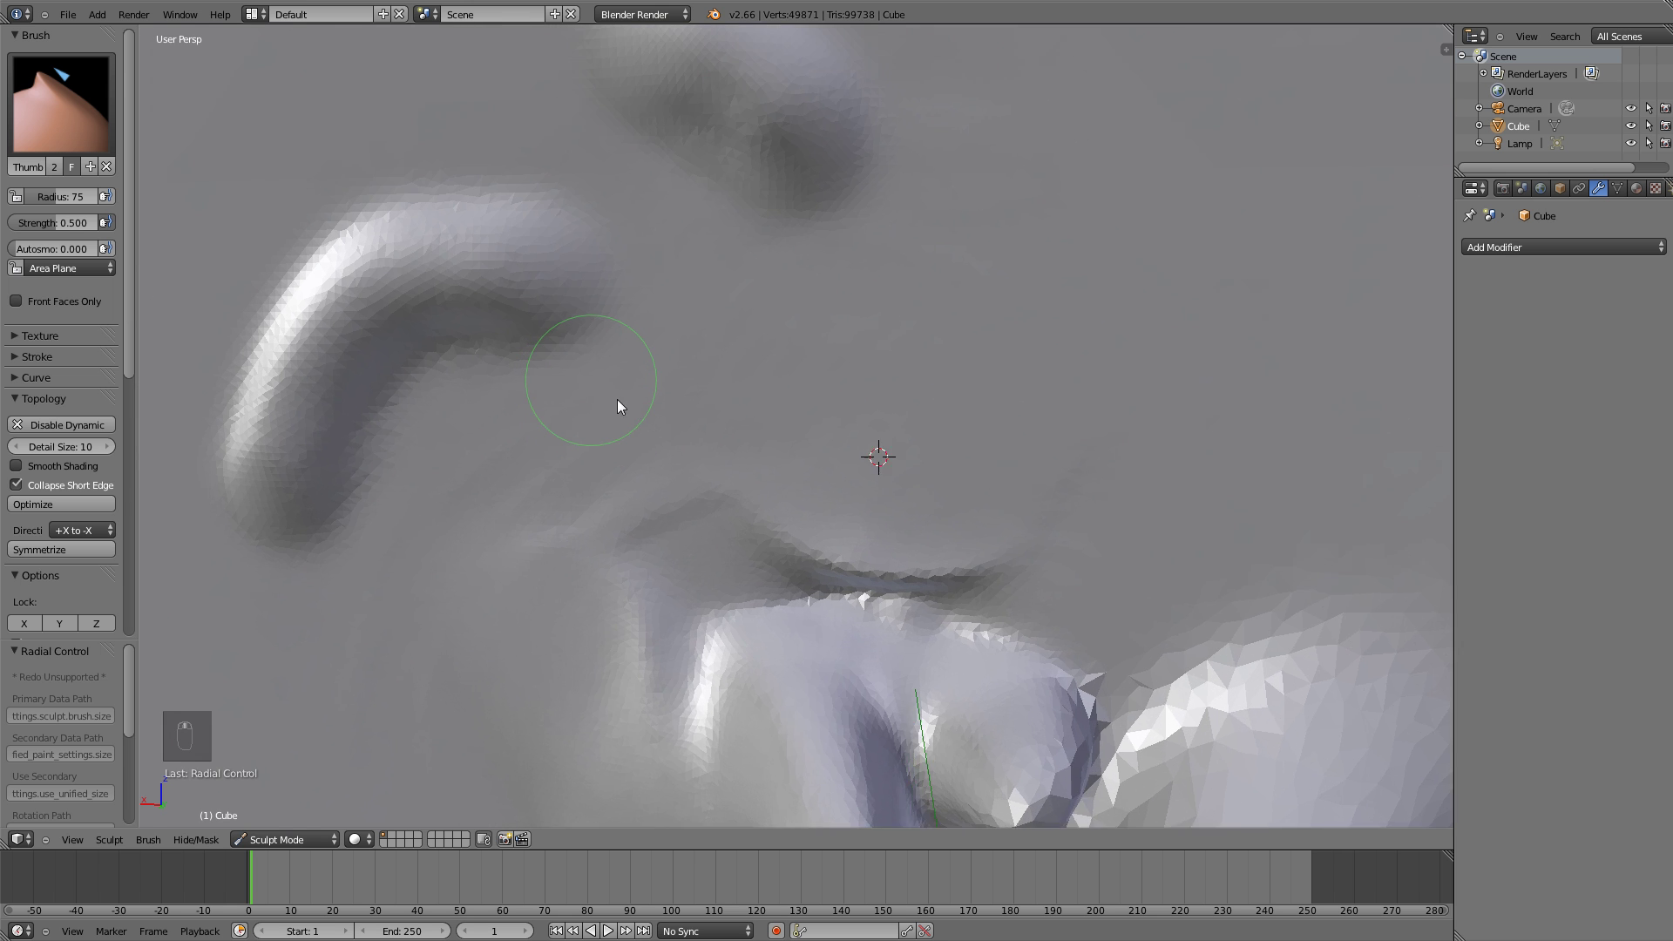
{"action": "left_click_drag", "start_coordinate": [734, 464], "coordinate": [303, 246]}
{"action": "left_click", "coordinate": [23, 123]}
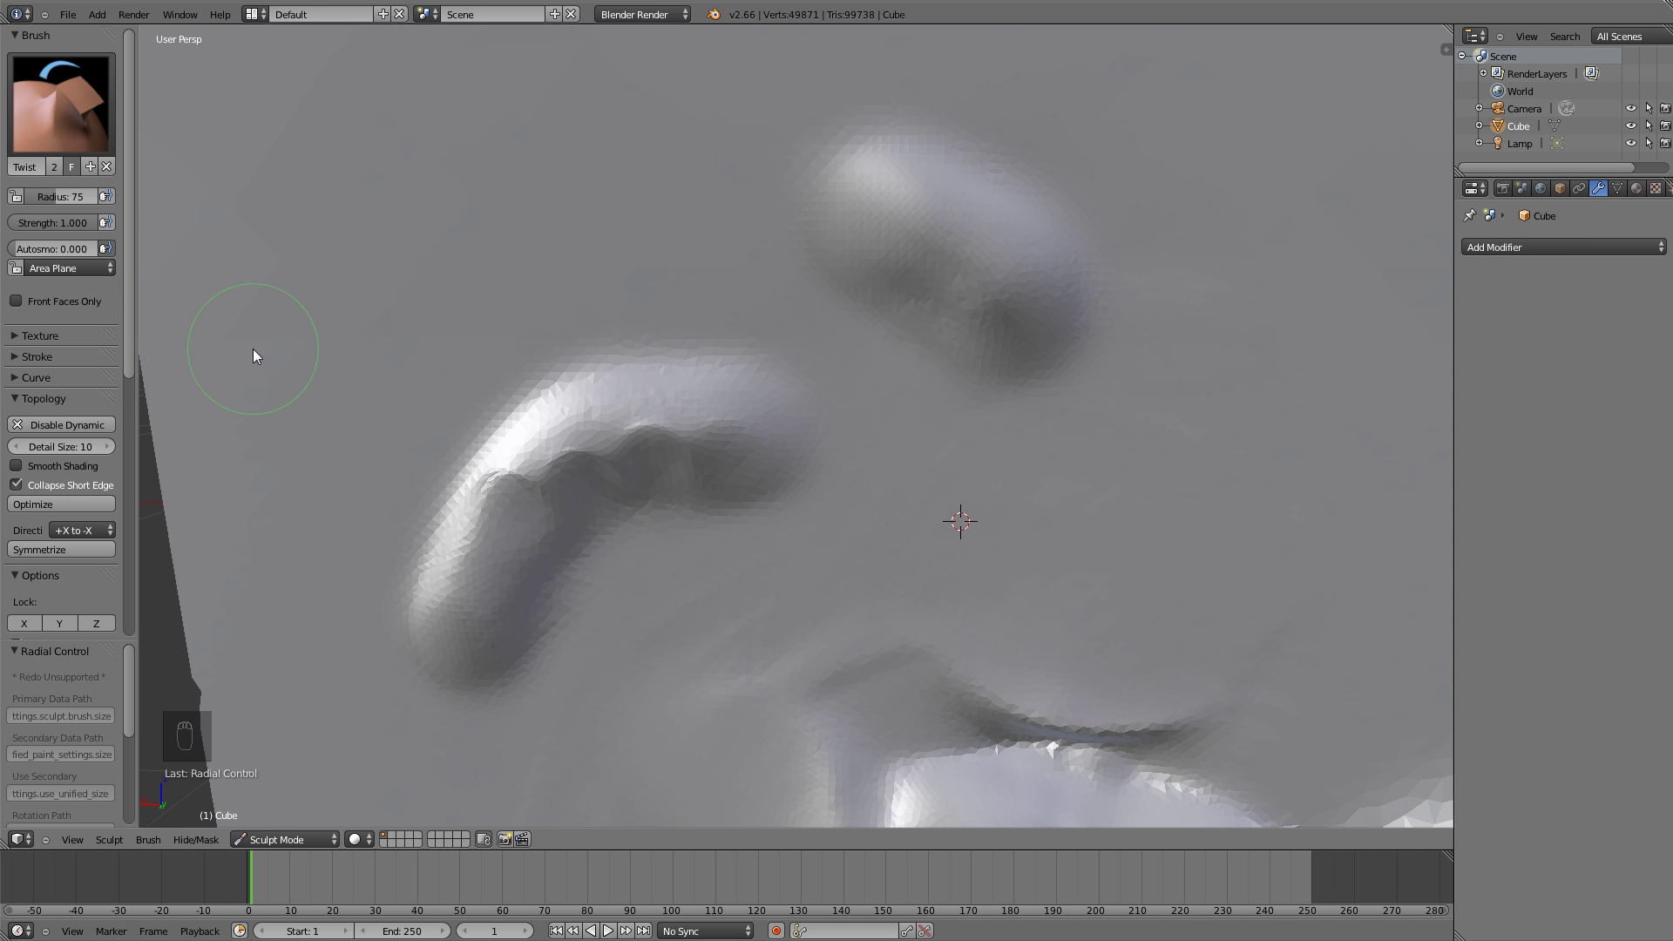
Enlarge the Twist brush radius to 193 and view the whole sculpted cube from afar
{"action": "key", "text": "f"}
{"action": "left_click_drag", "start_coordinate": [906, 427], "coordinate": [987, 509]}
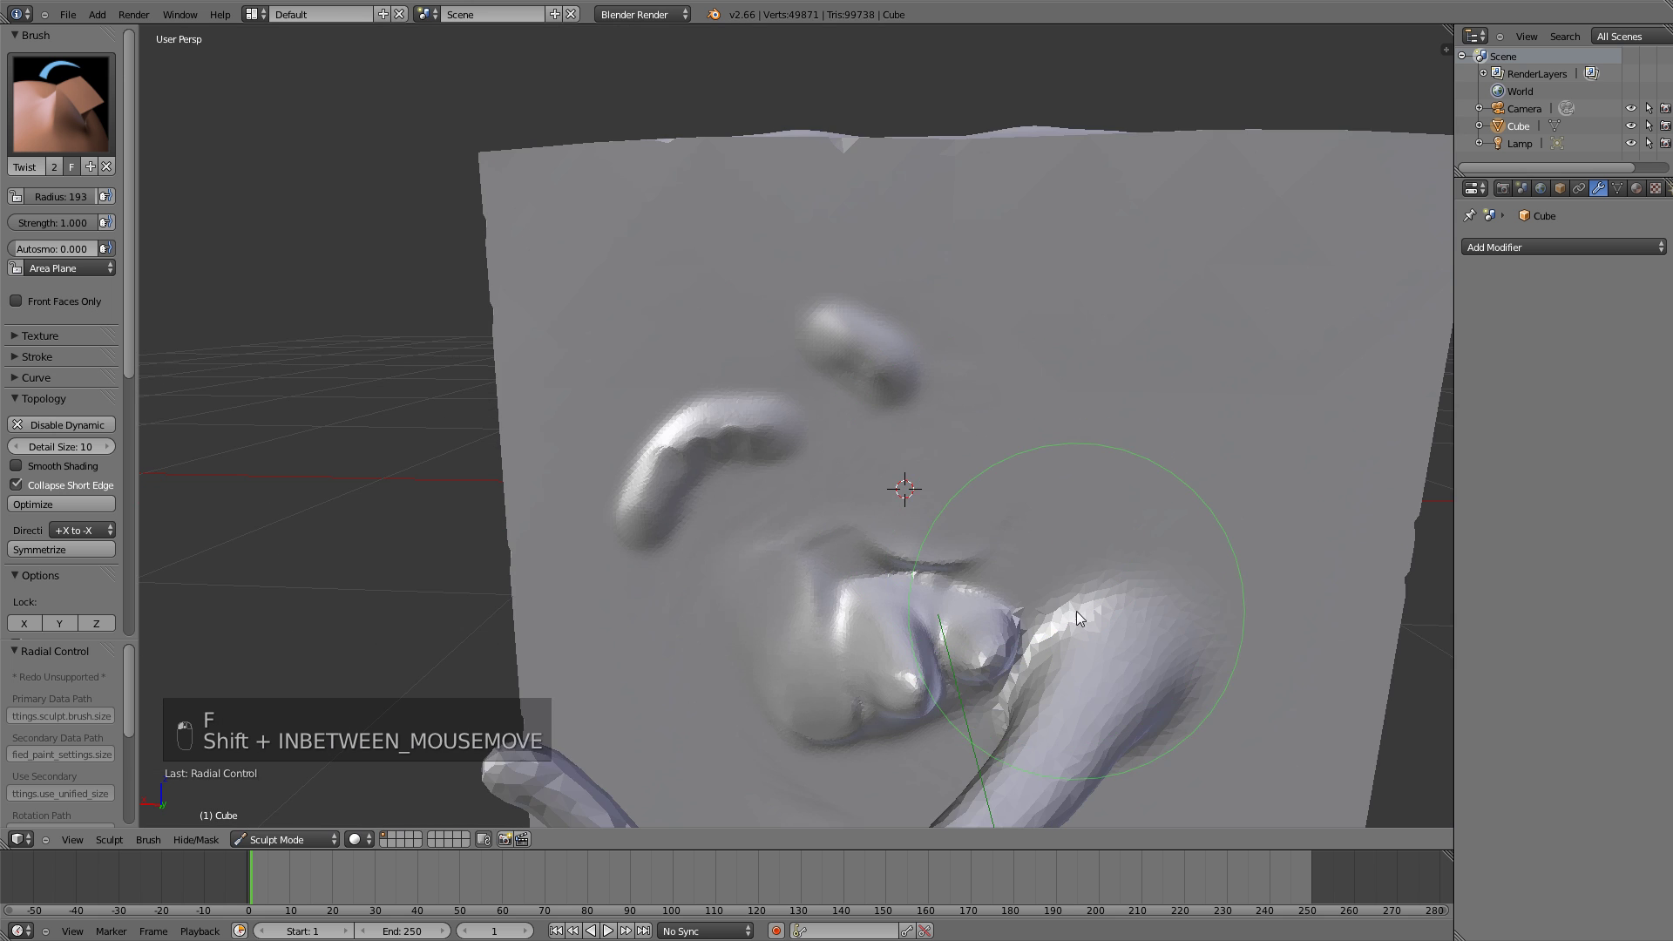
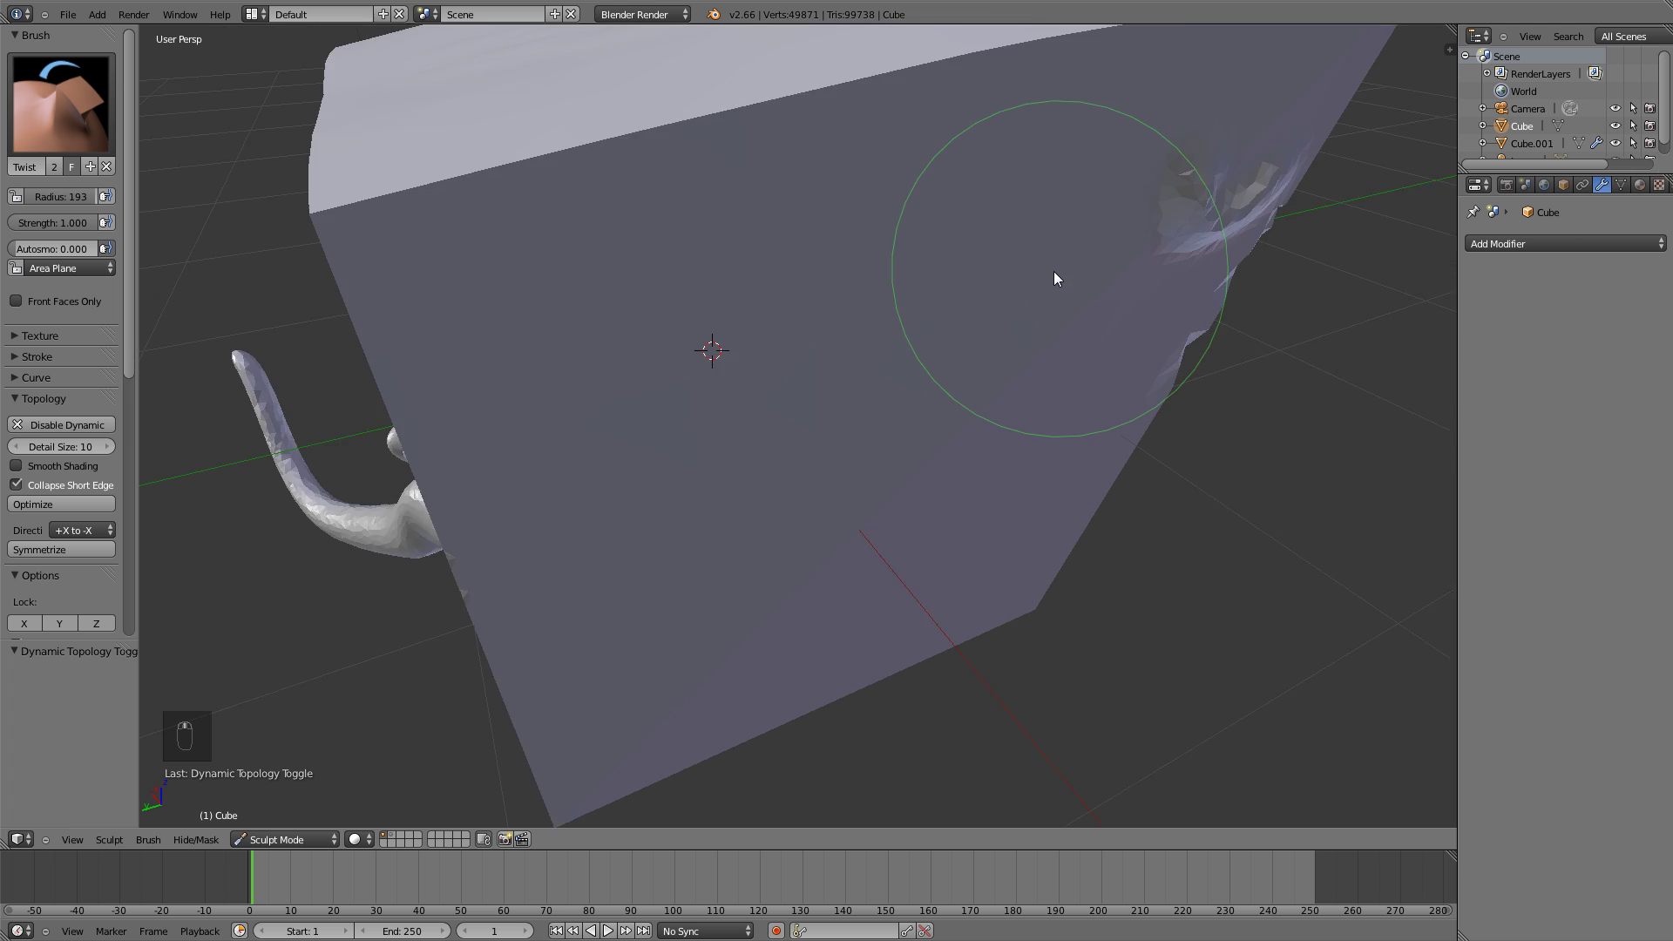
{"action": "left_click_drag", "start_coordinate": [1062, 260], "coordinate": [743, 489]}
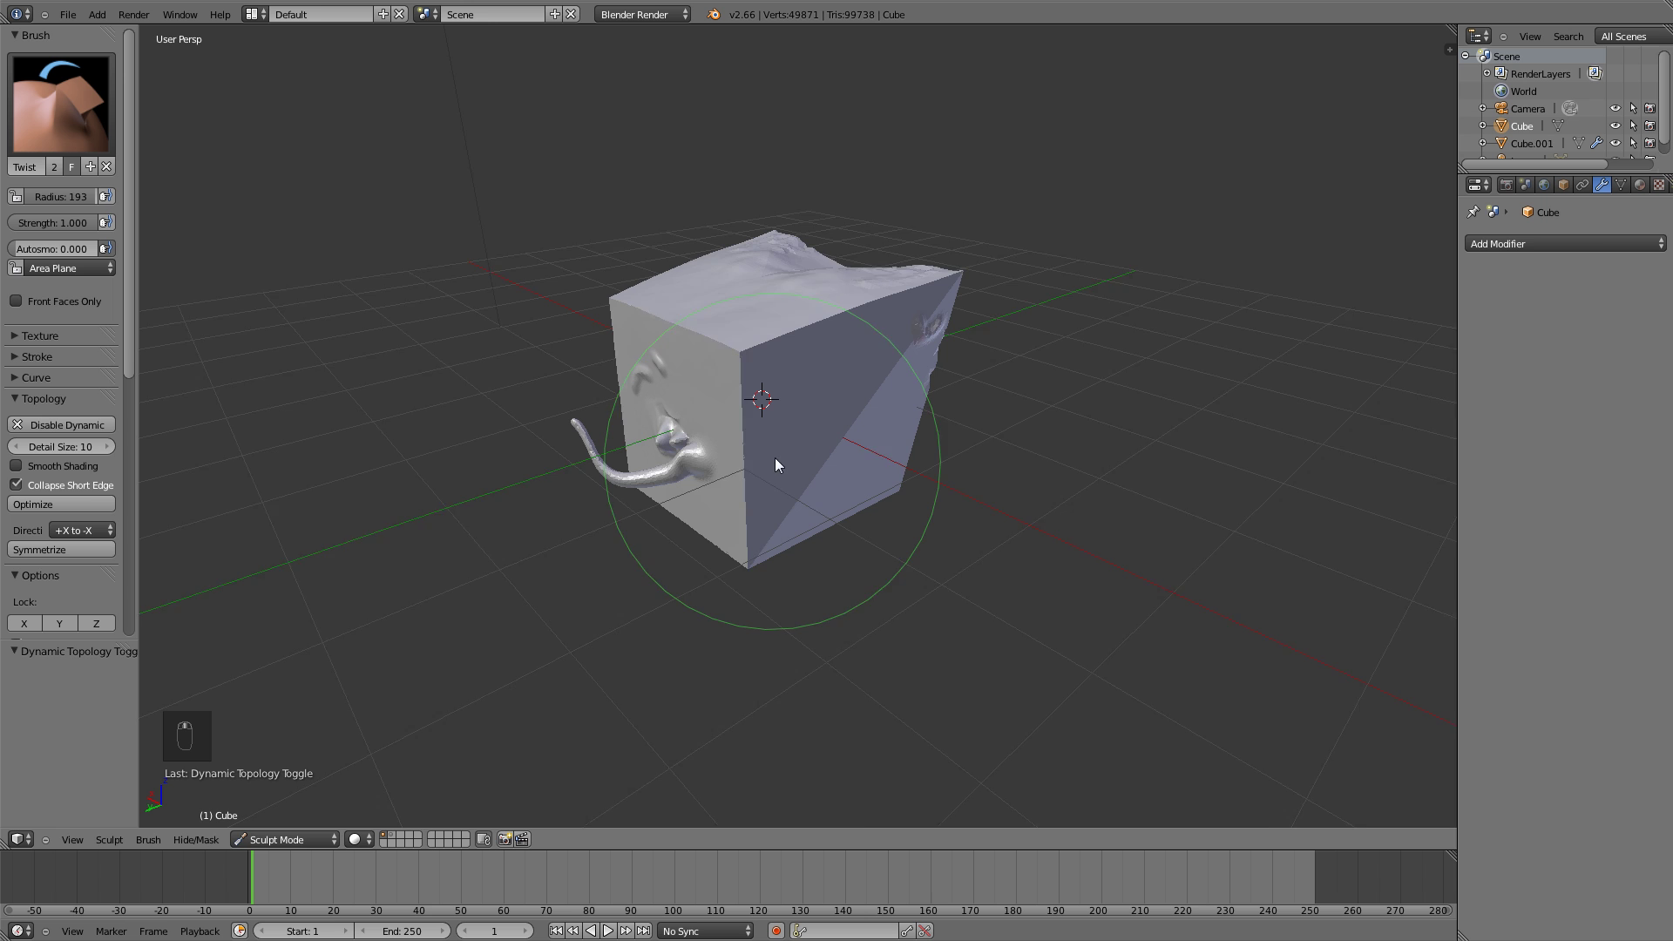
{"action": "middle_click", "coordinate": [567, 622]}
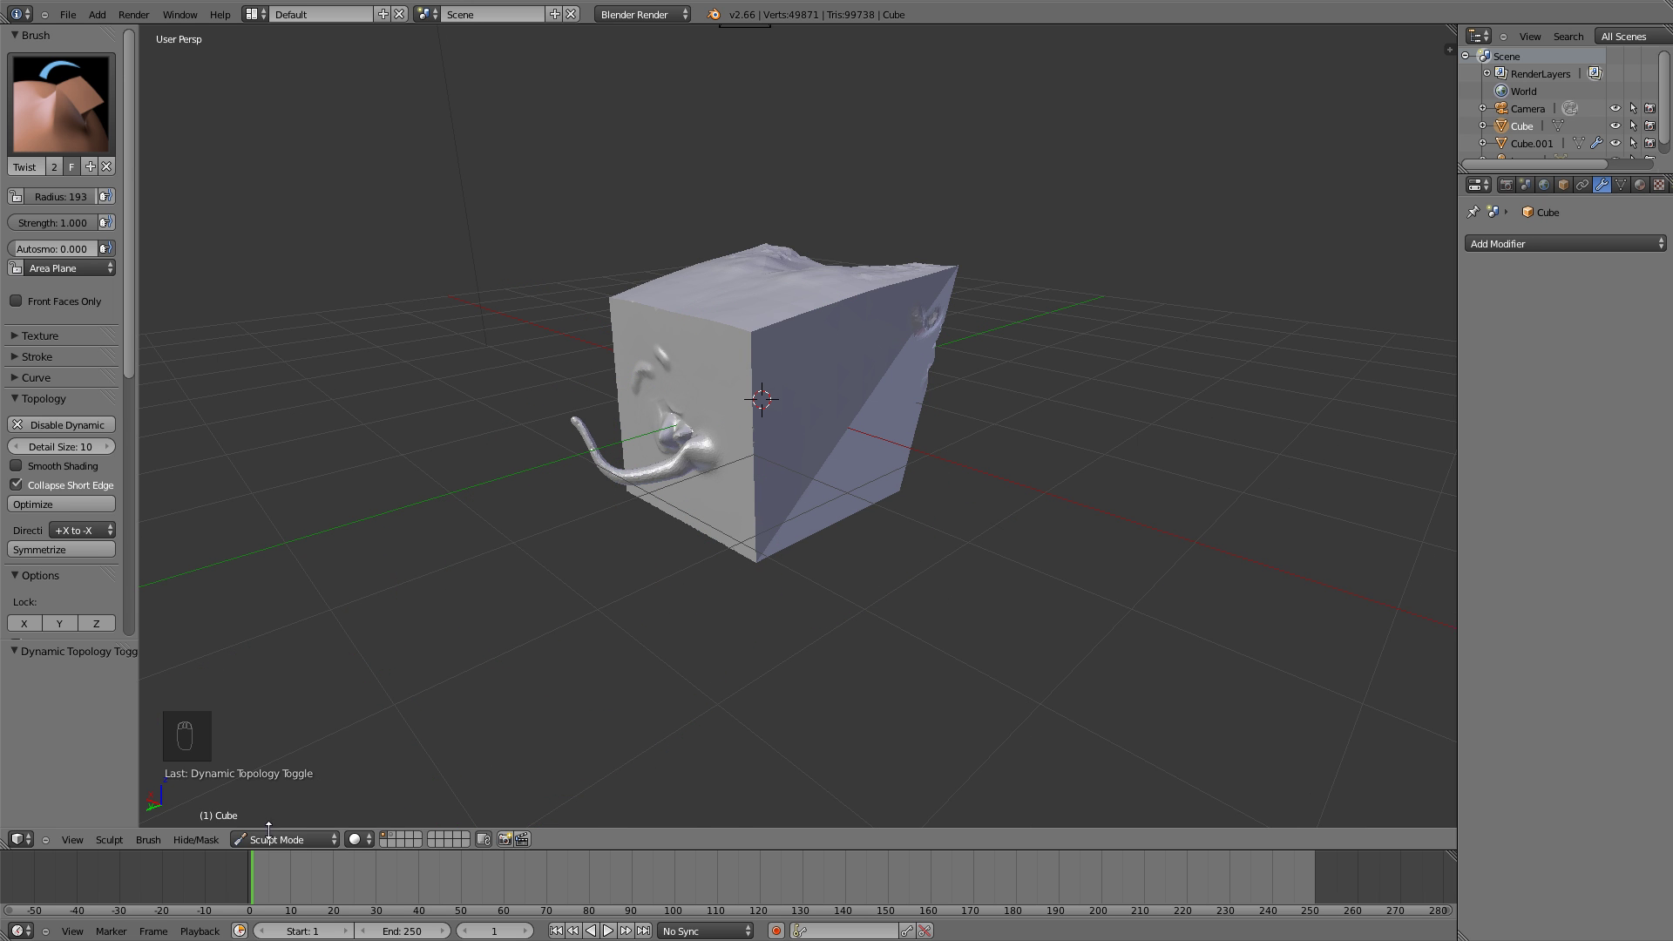
Return to Object Mode and add a new plain cube beside the sculpt
{"action": "key", "text": "x"}
{"action": "left_click", "coordinate": [729, 450]}
{"action": "key", "text": "shift+a"}
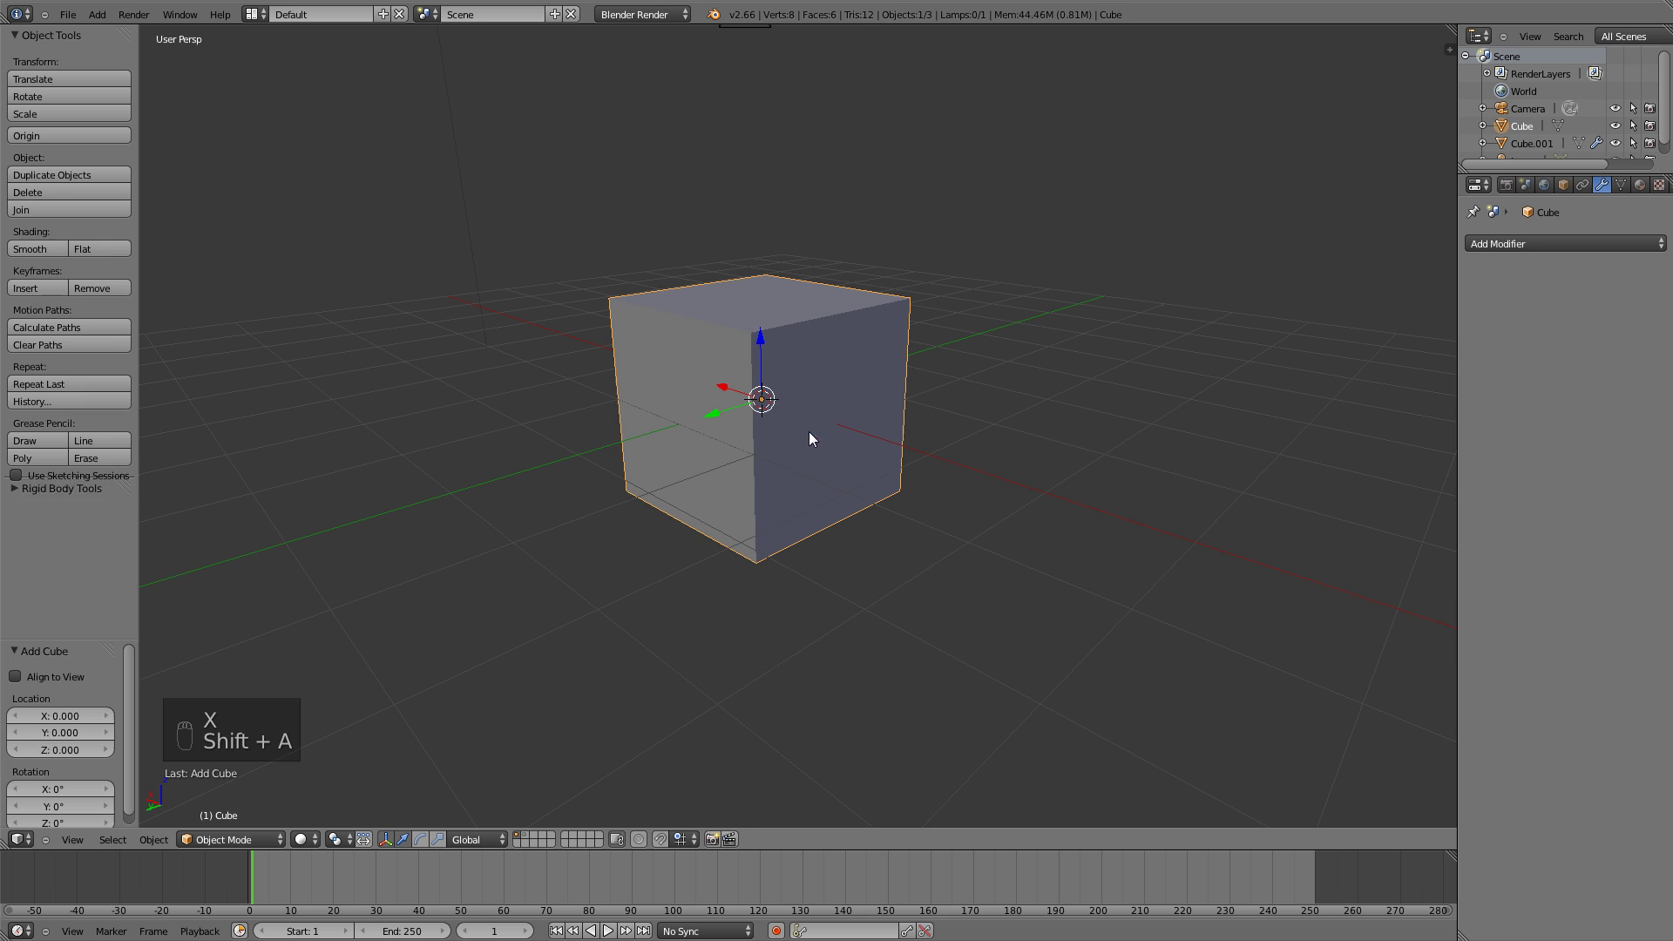
{"action": "left_click_drag", "start_coordinate": [829, 377], "coordinate": [852, 272]}
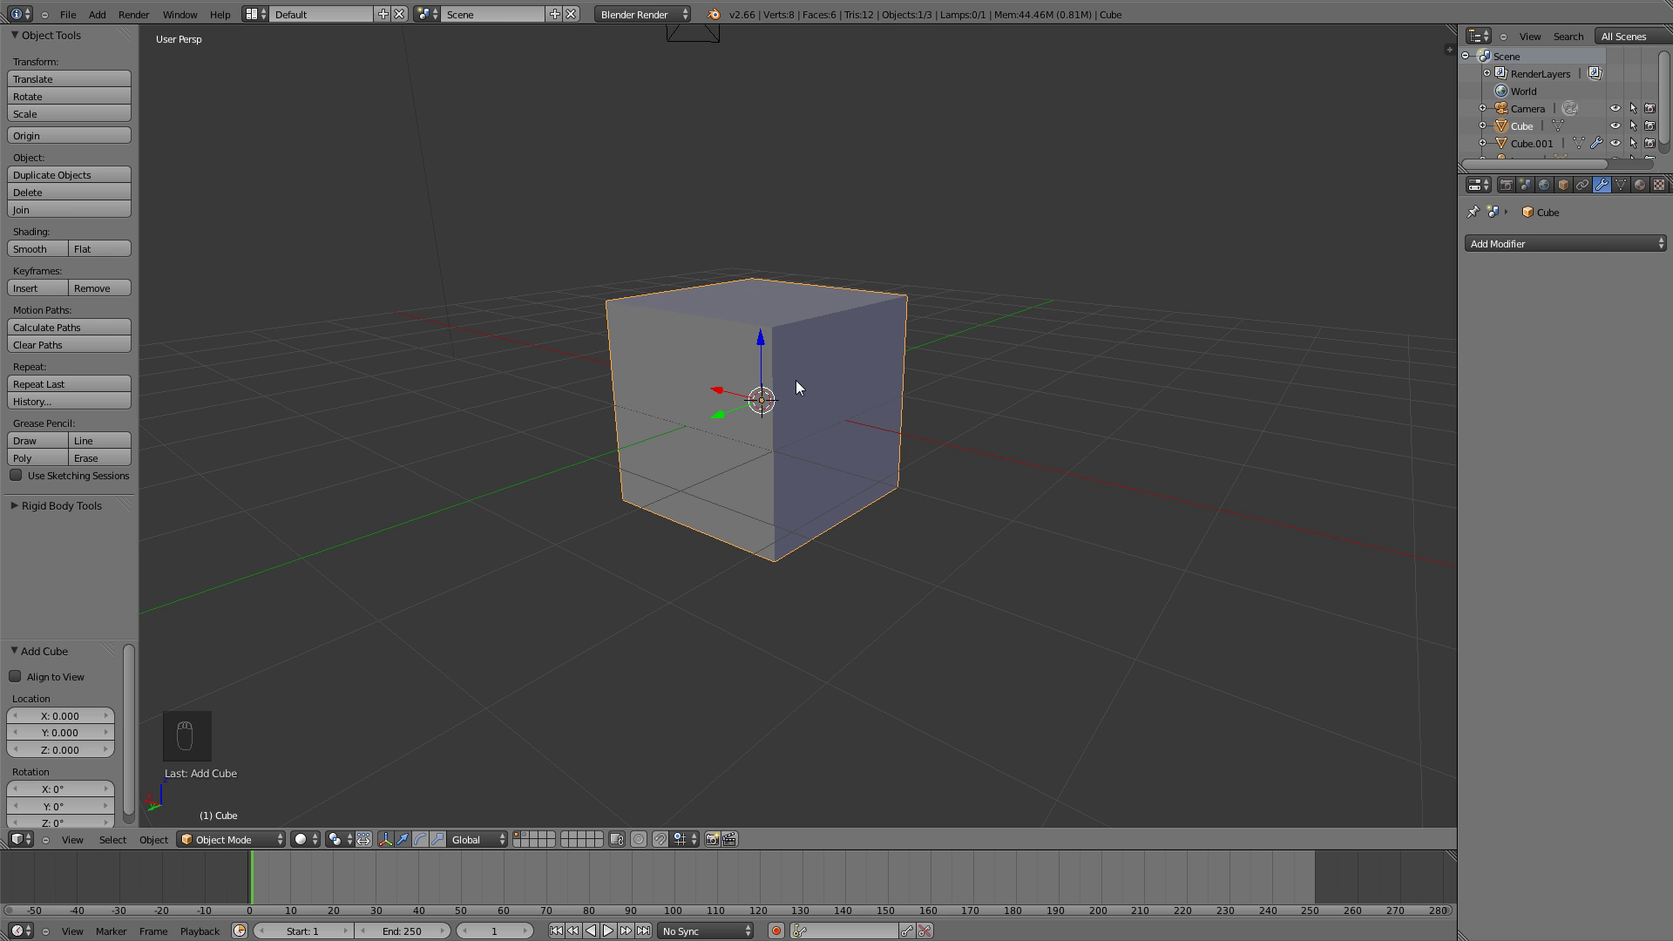
Check the cube in Edit Mode, return to Object Mode and switch to the humanoid's scene layer
{"action": "key", "text": "Tab"}
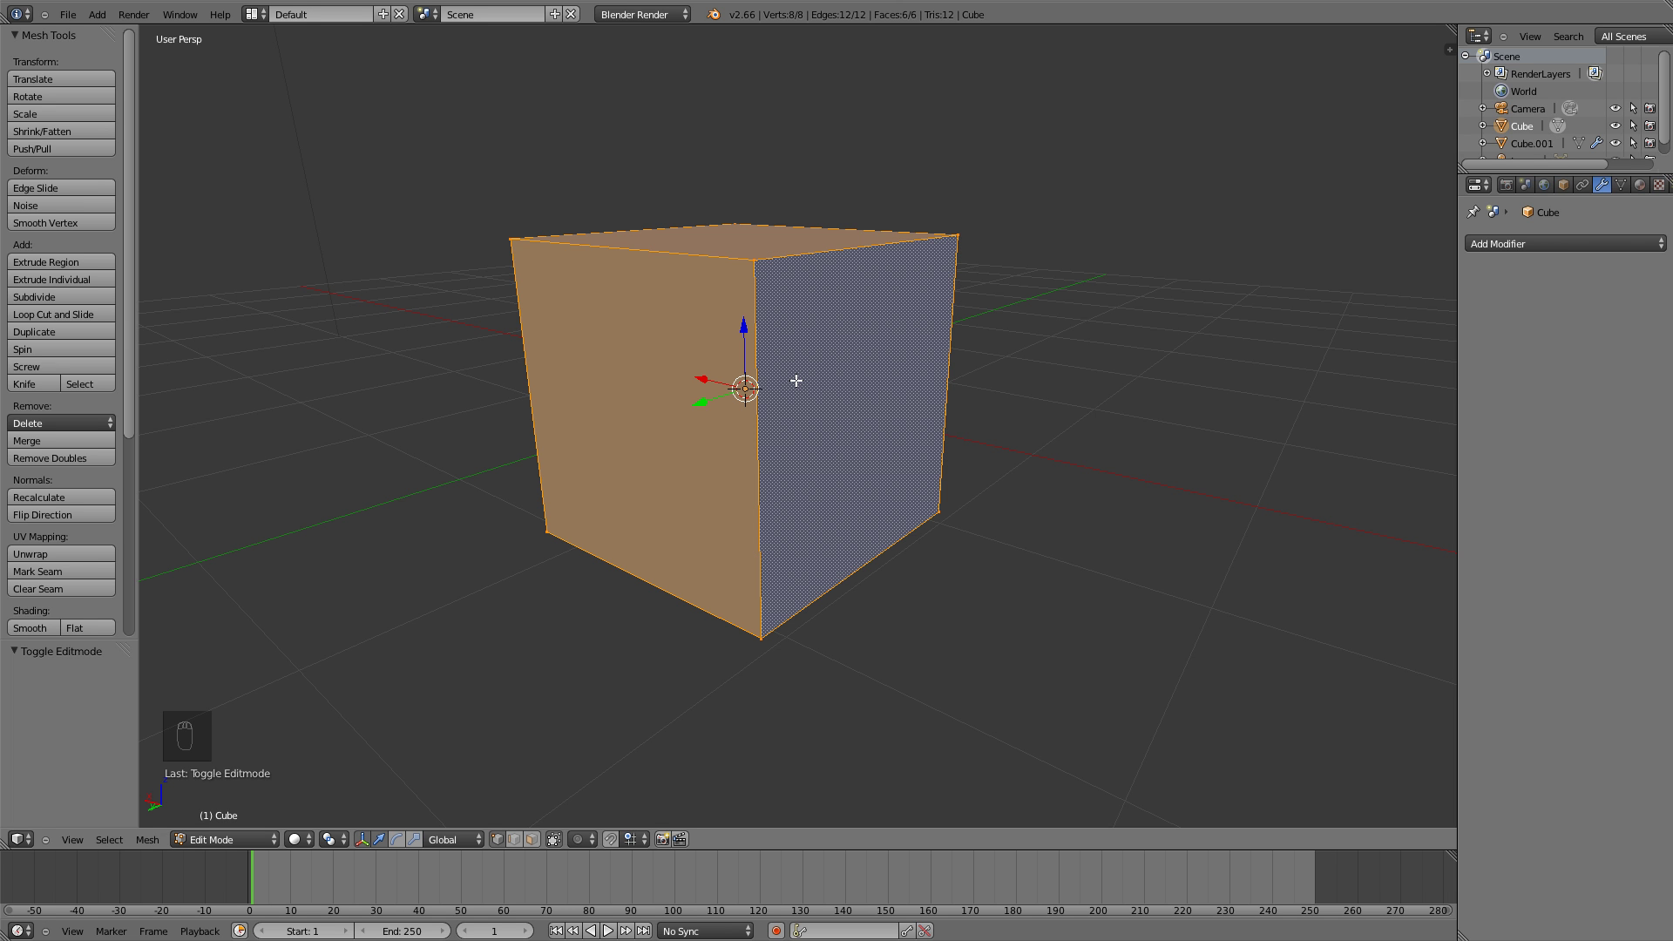
{"action": "key", "text": "Tab"}
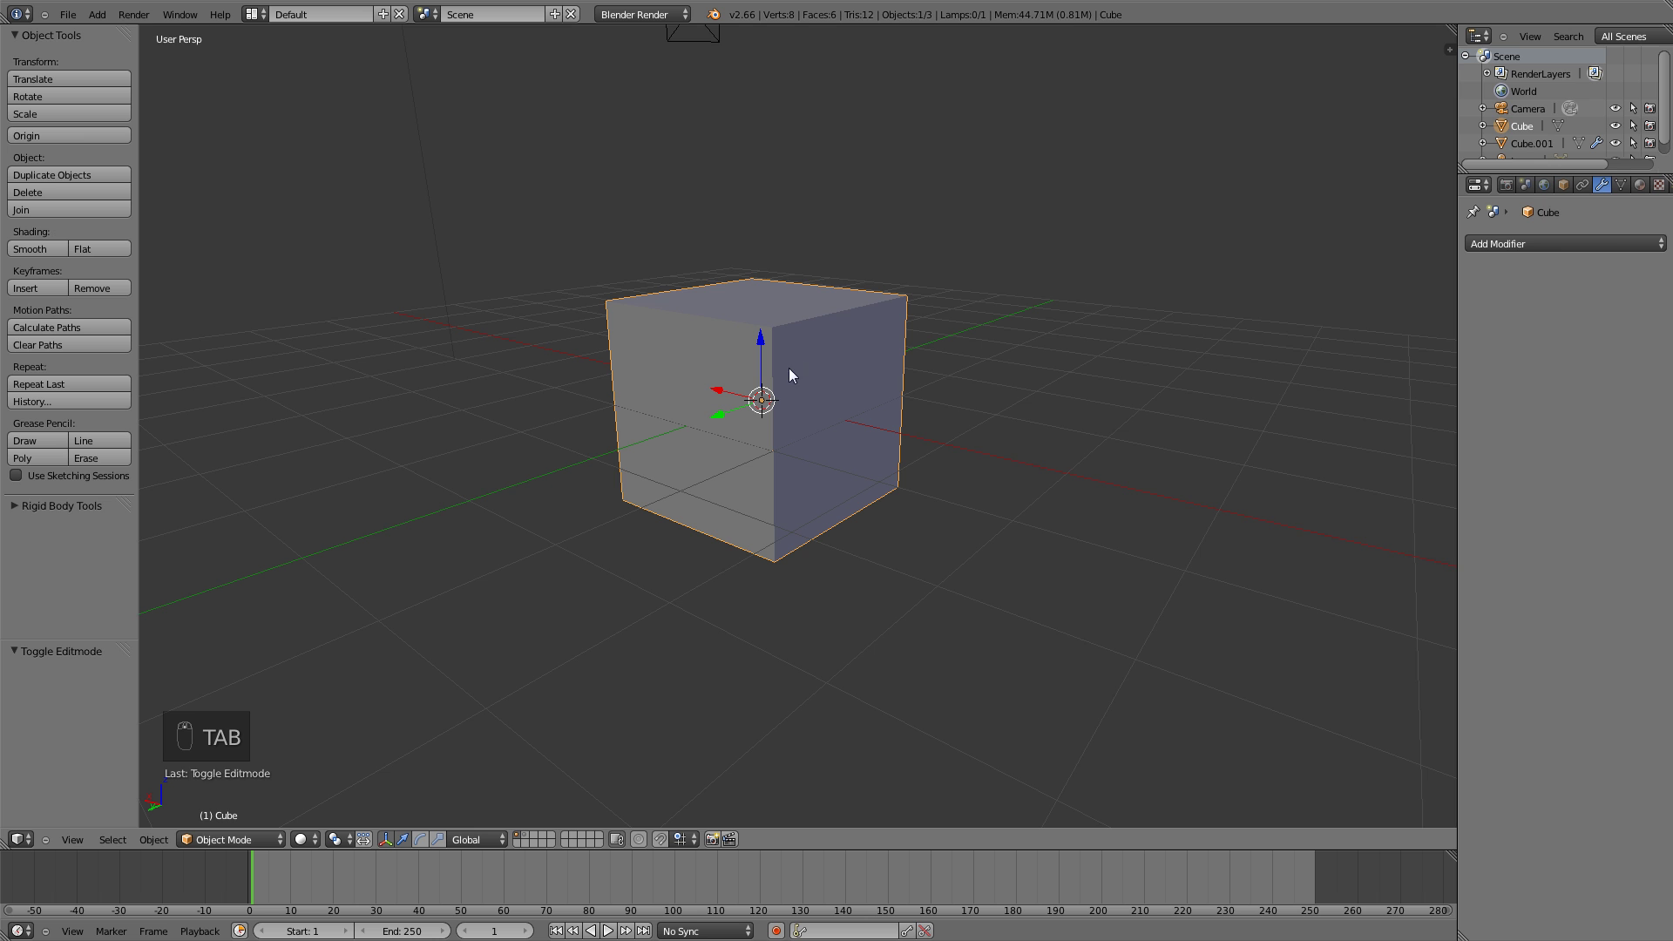
{"action": "middle_click", "coordinate": [791, 383]}
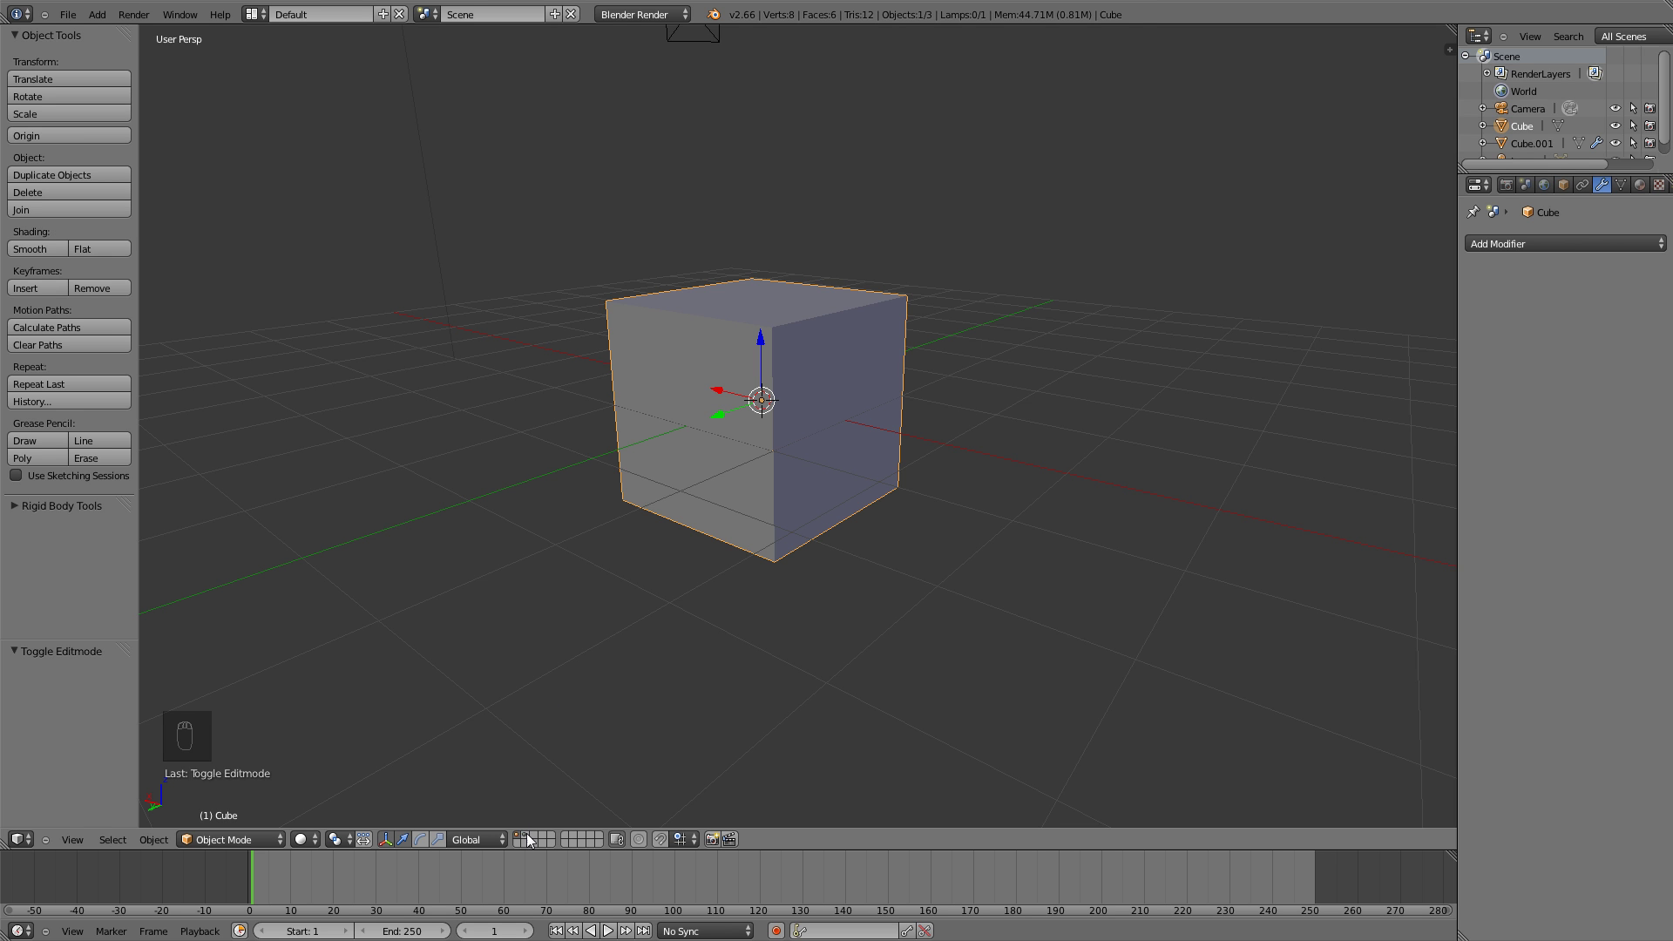
{"action": "middle_click", "coordinate": [534, 841]}
Apply the Skin and Mirror modifiers so Cube.001 becomes a real 208-vertex mesh
{"action": "left_click", "coordinate": [797, 379]}
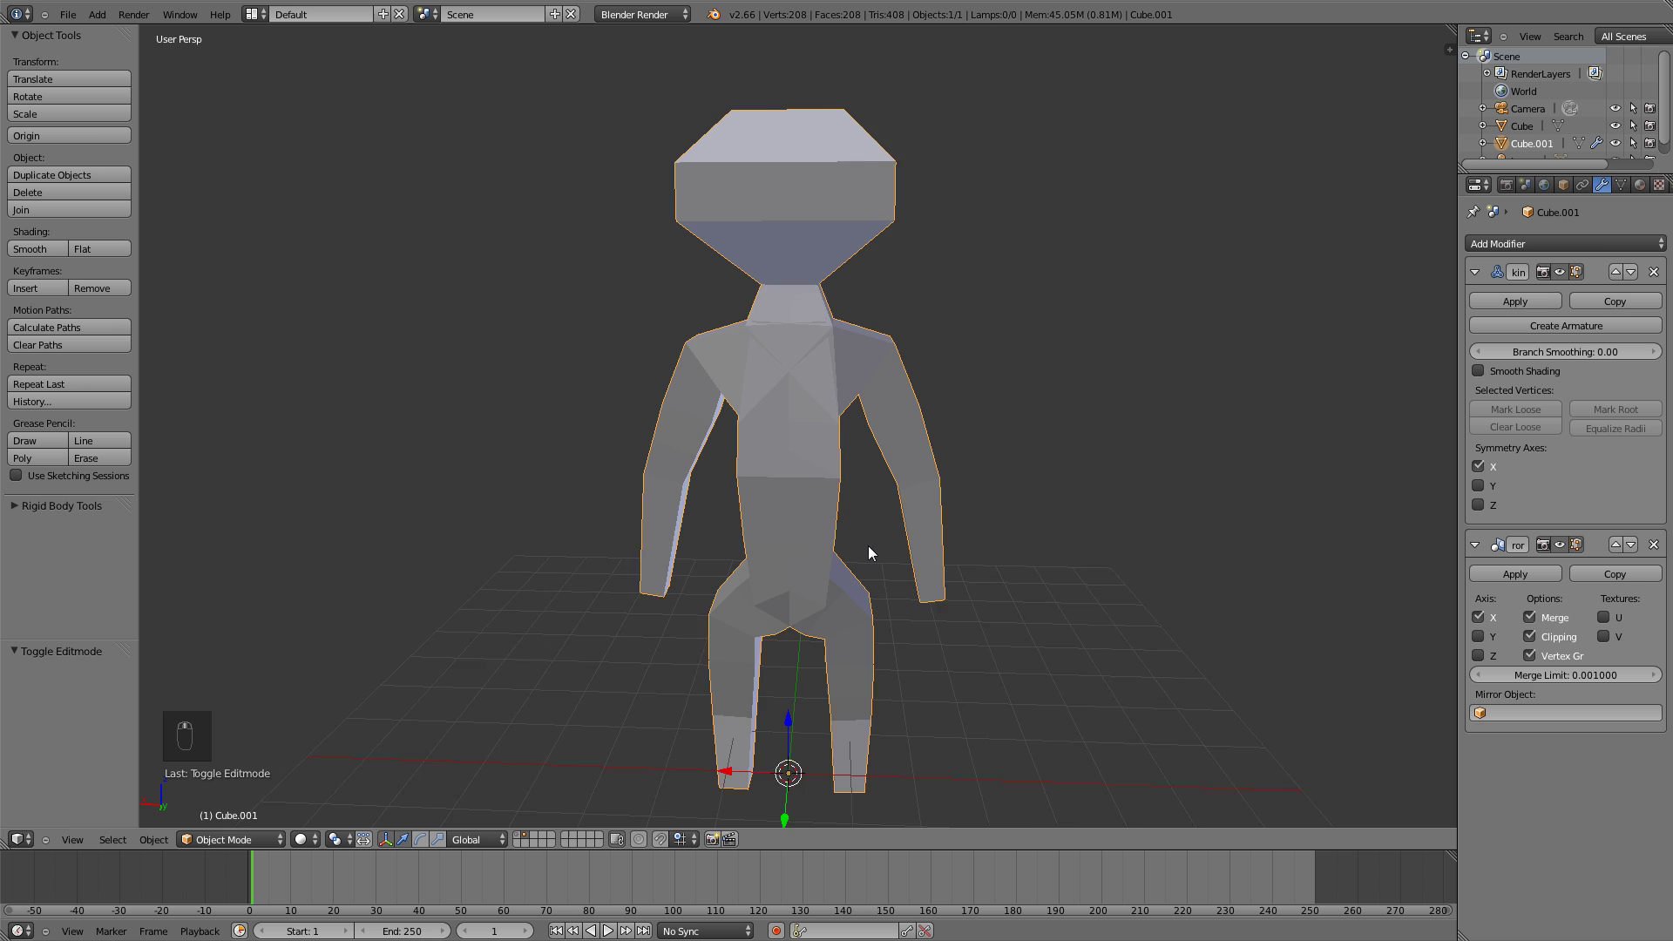
{"action": "left_click_drag", "start_coordinate": [880, 543], "coordinate": [831, 510]}
{"action": "left_click_drag", "start_coordinate": [1492, 297], "coordinate": [828, 453]}
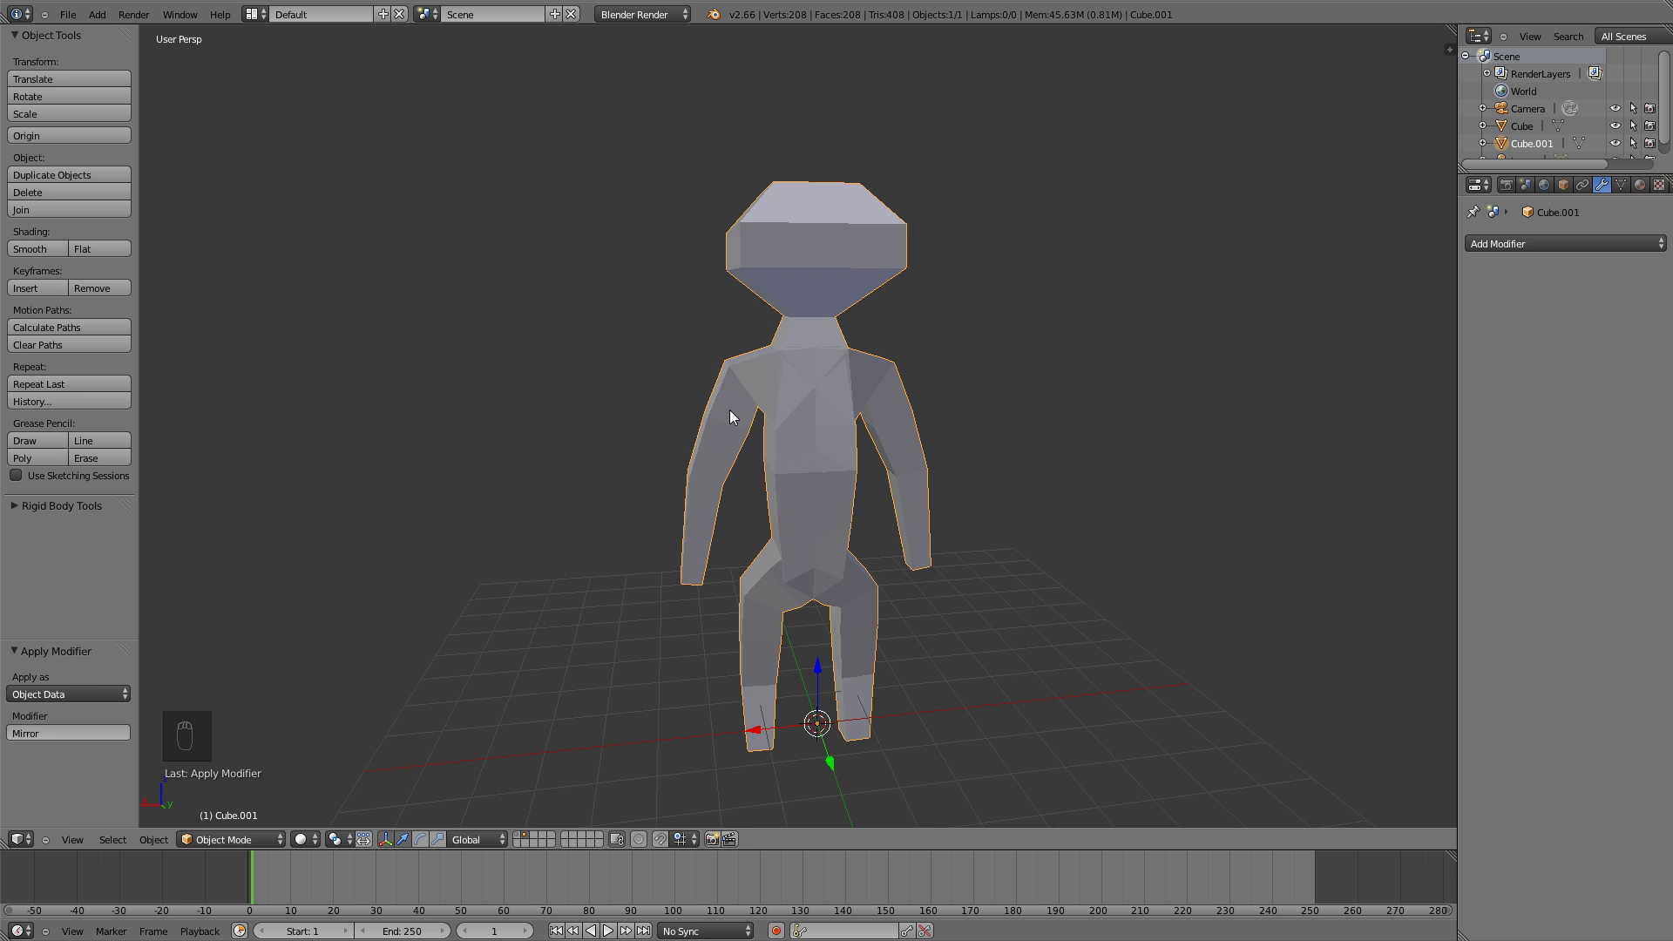
Inspect the applied mesh in Edit Mode with everything deselected, then return to Object Mode
{"action": "key", "text": "Tab"}
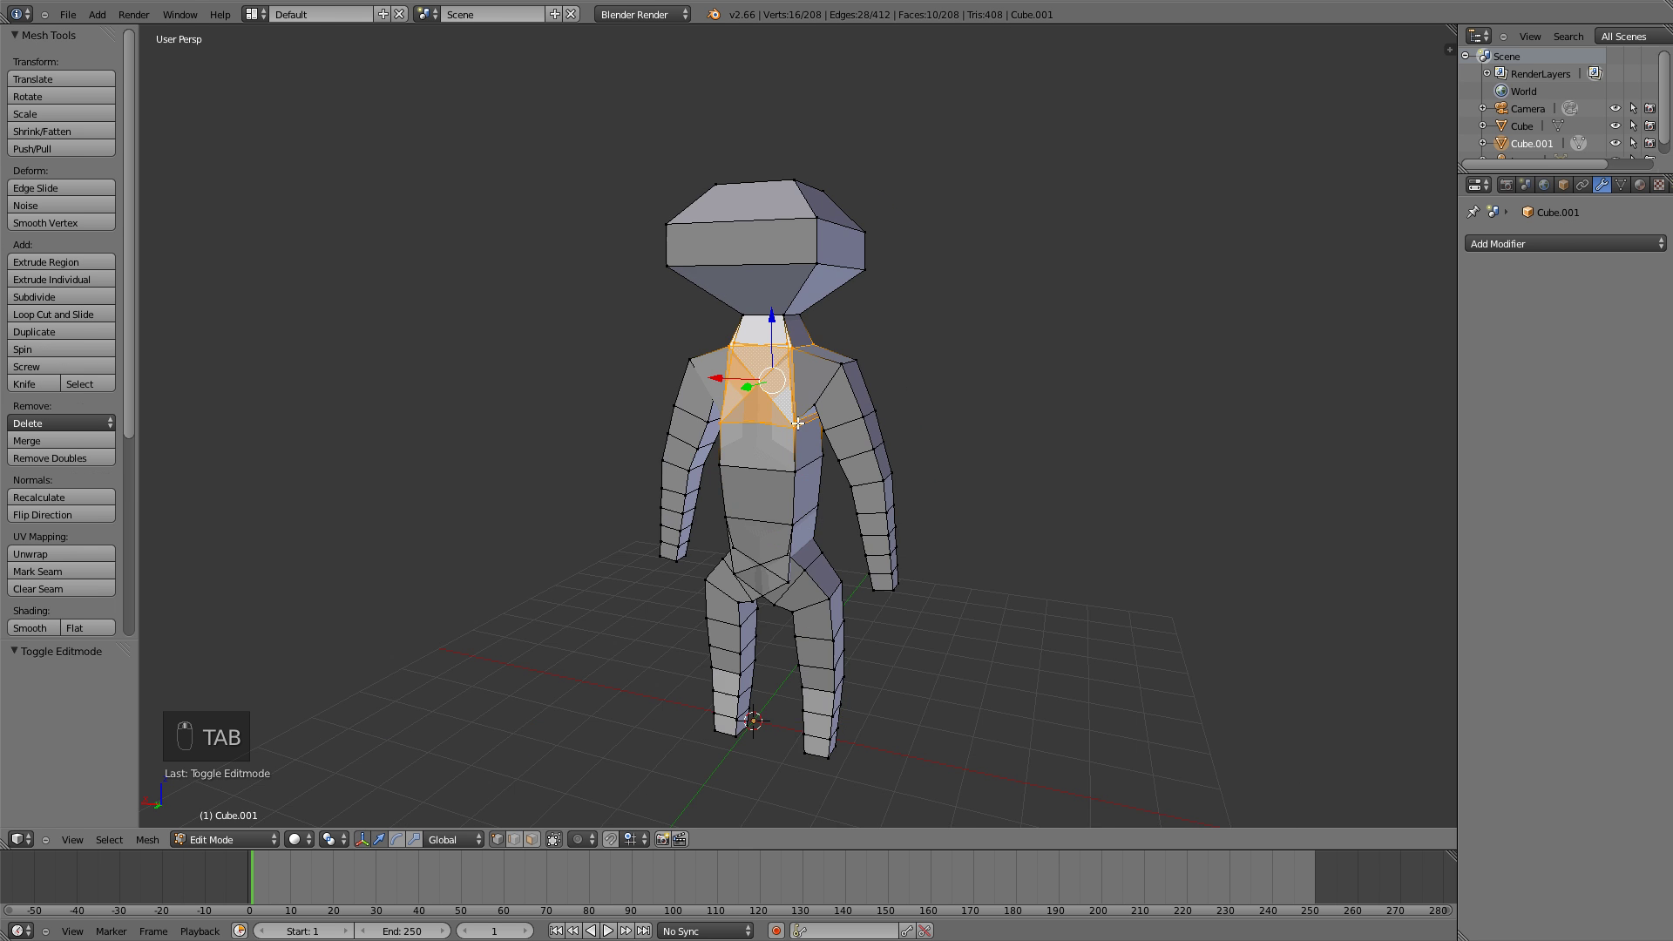
{"action": "key", "text": "a"}
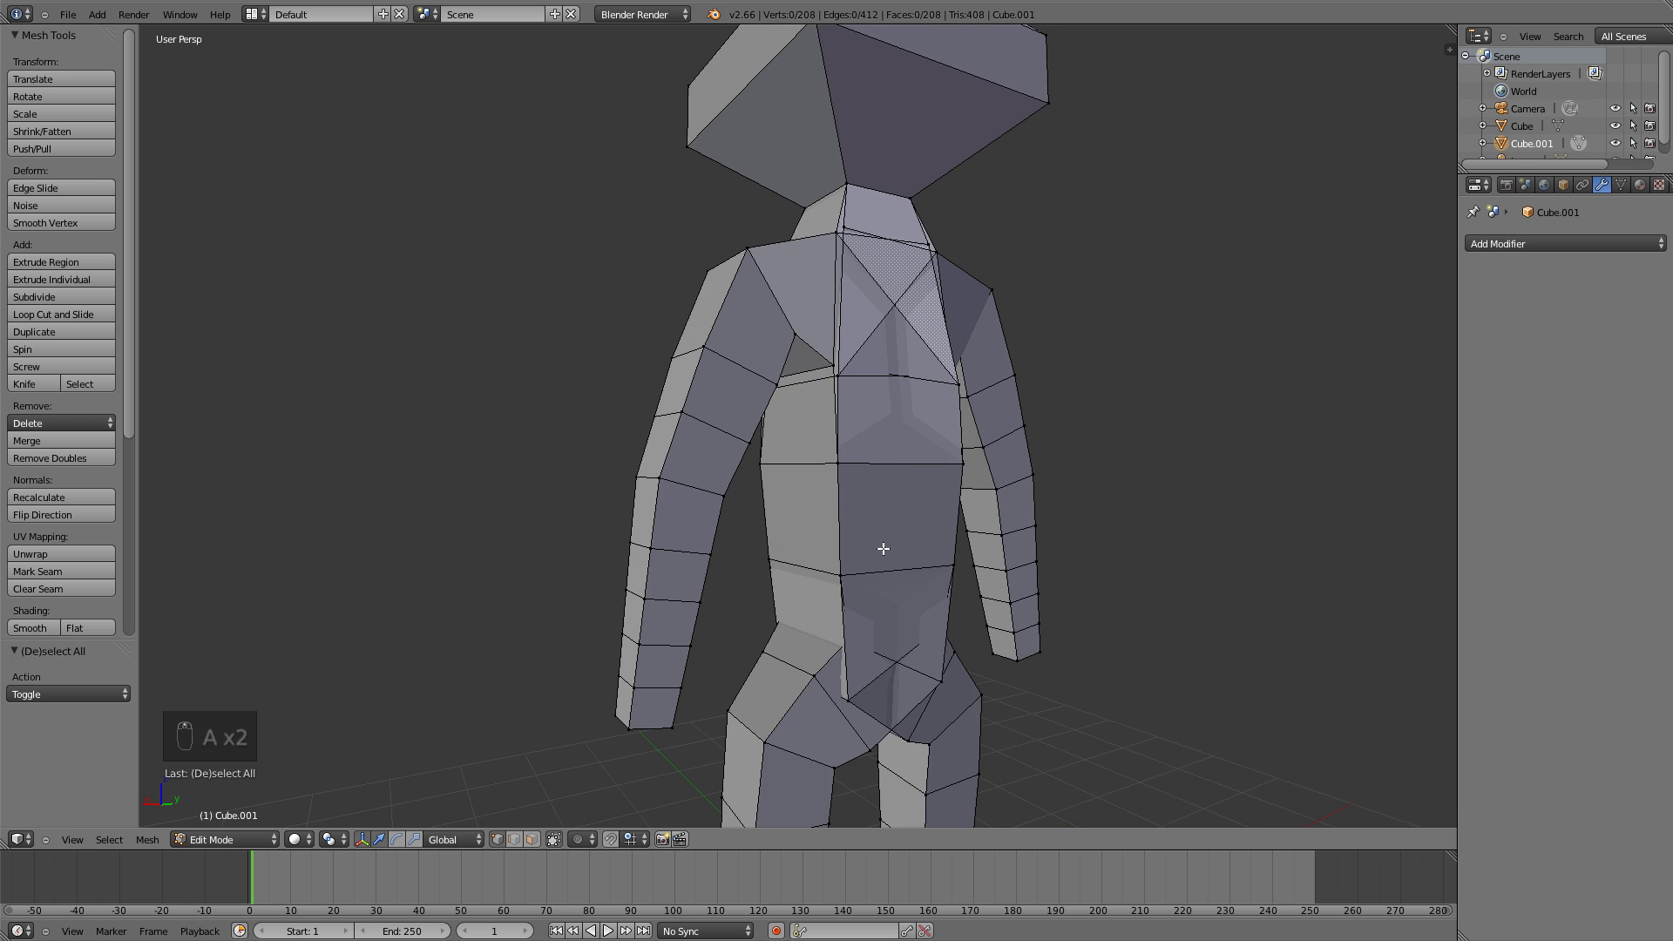
{"action": "middle_click", "coordinate": [970, 398]}
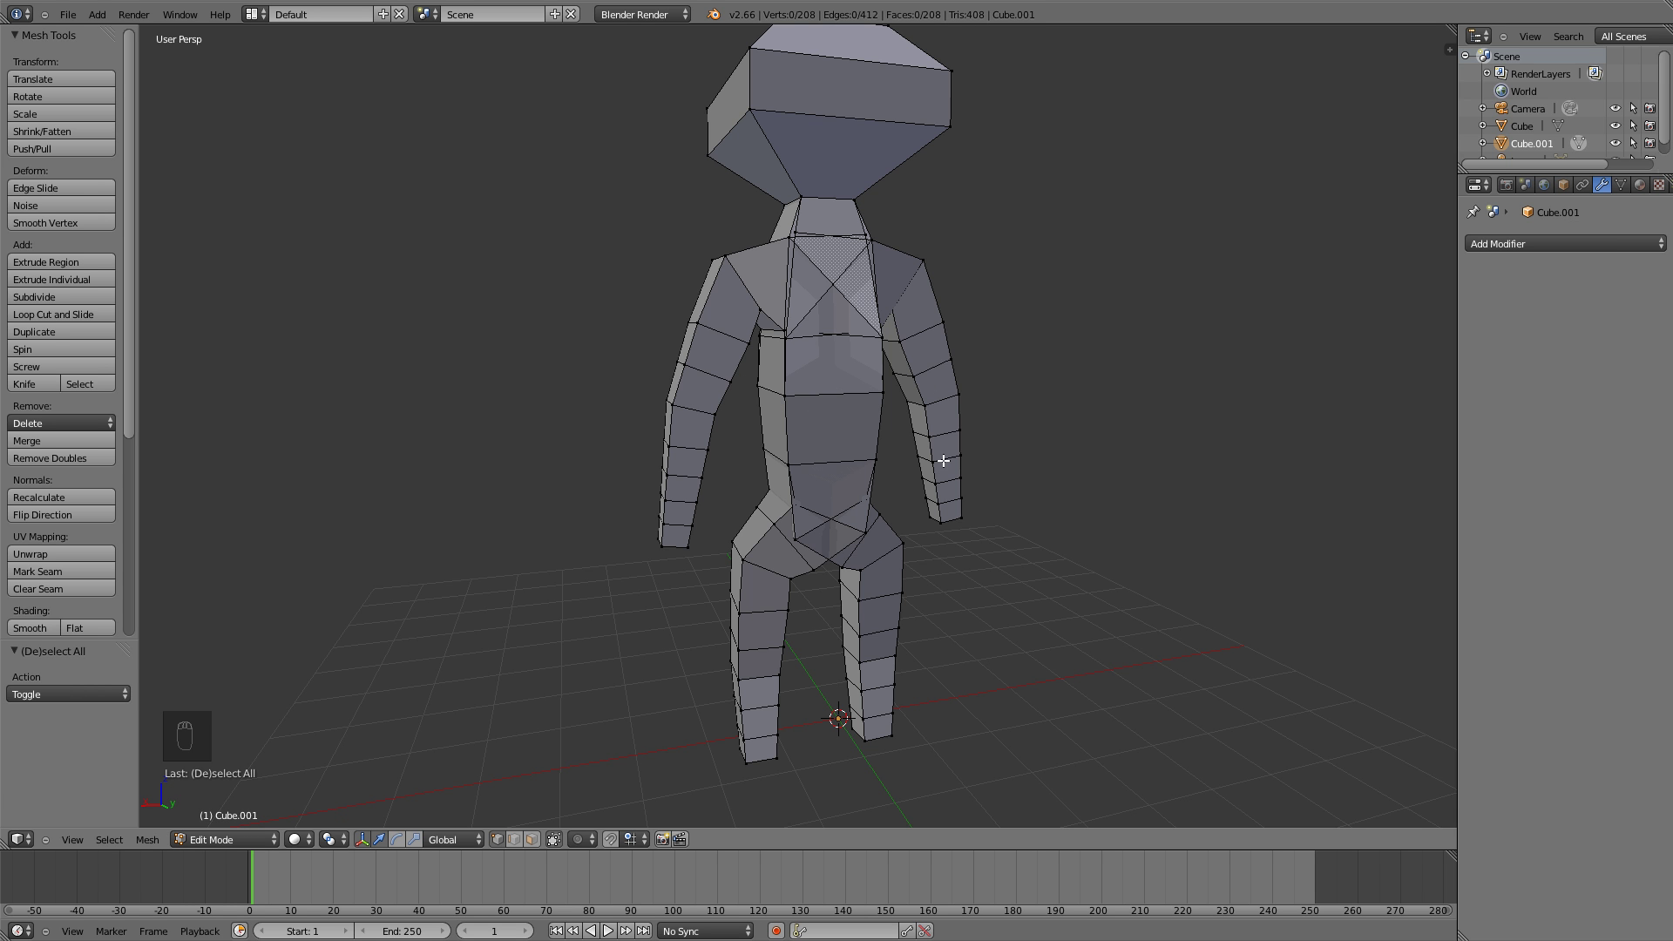
{"action": "left_click_drag", "start_coordinate": [876, 622], "coordinate": [761, 470]}
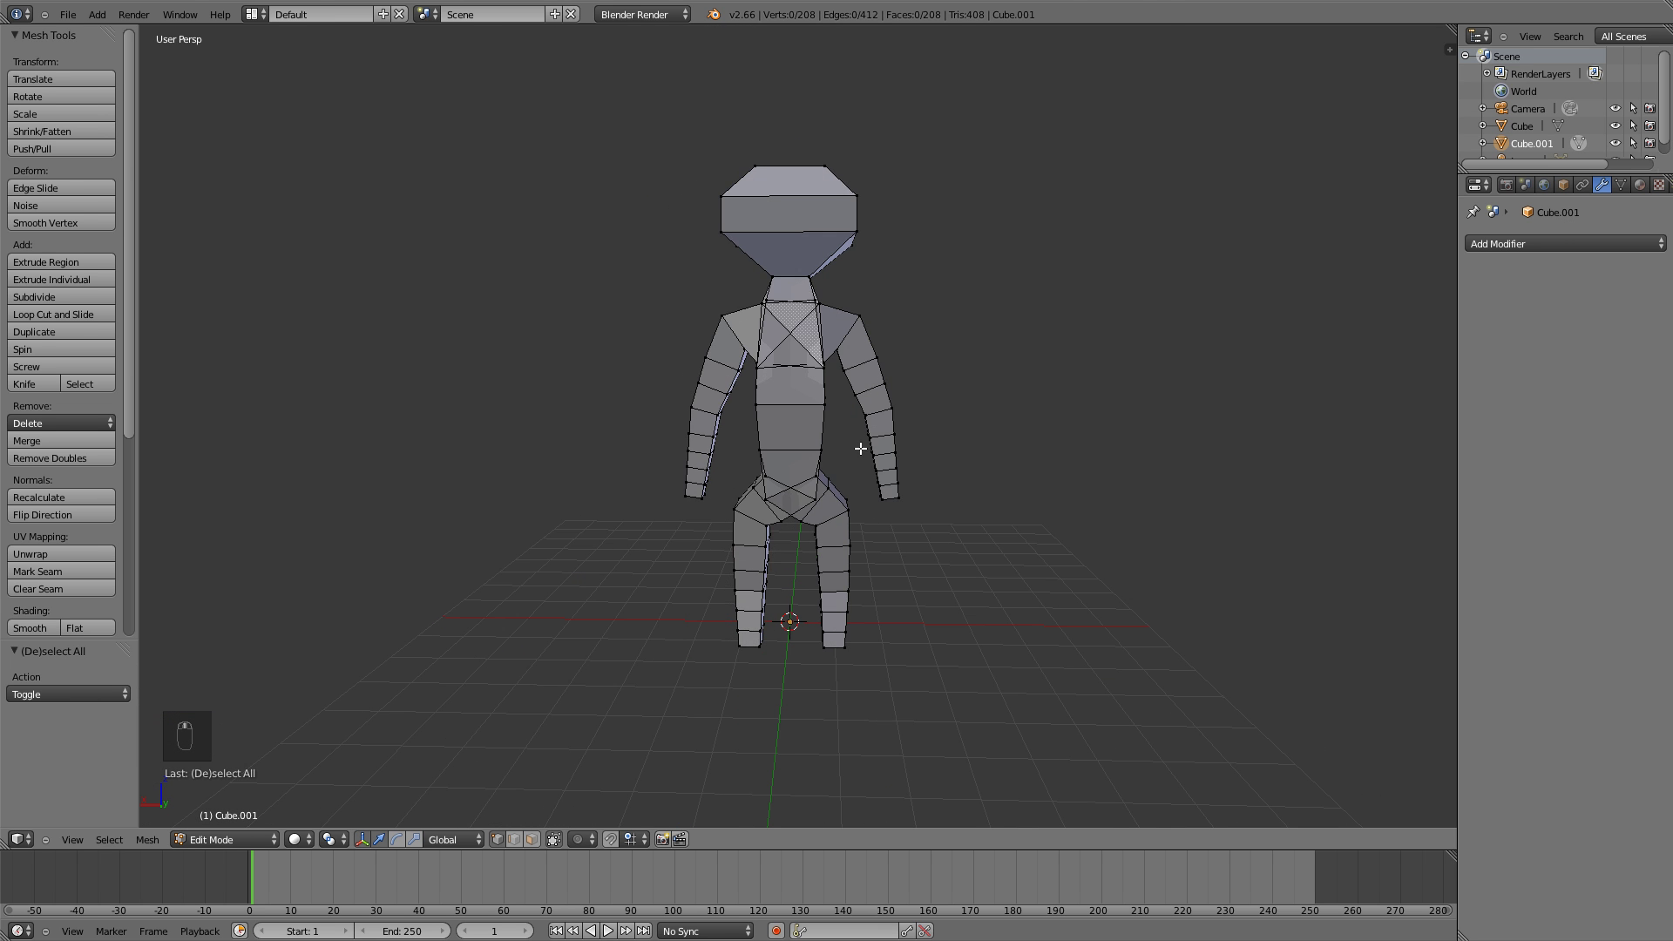
{"action": "key", "text": "Tab"}
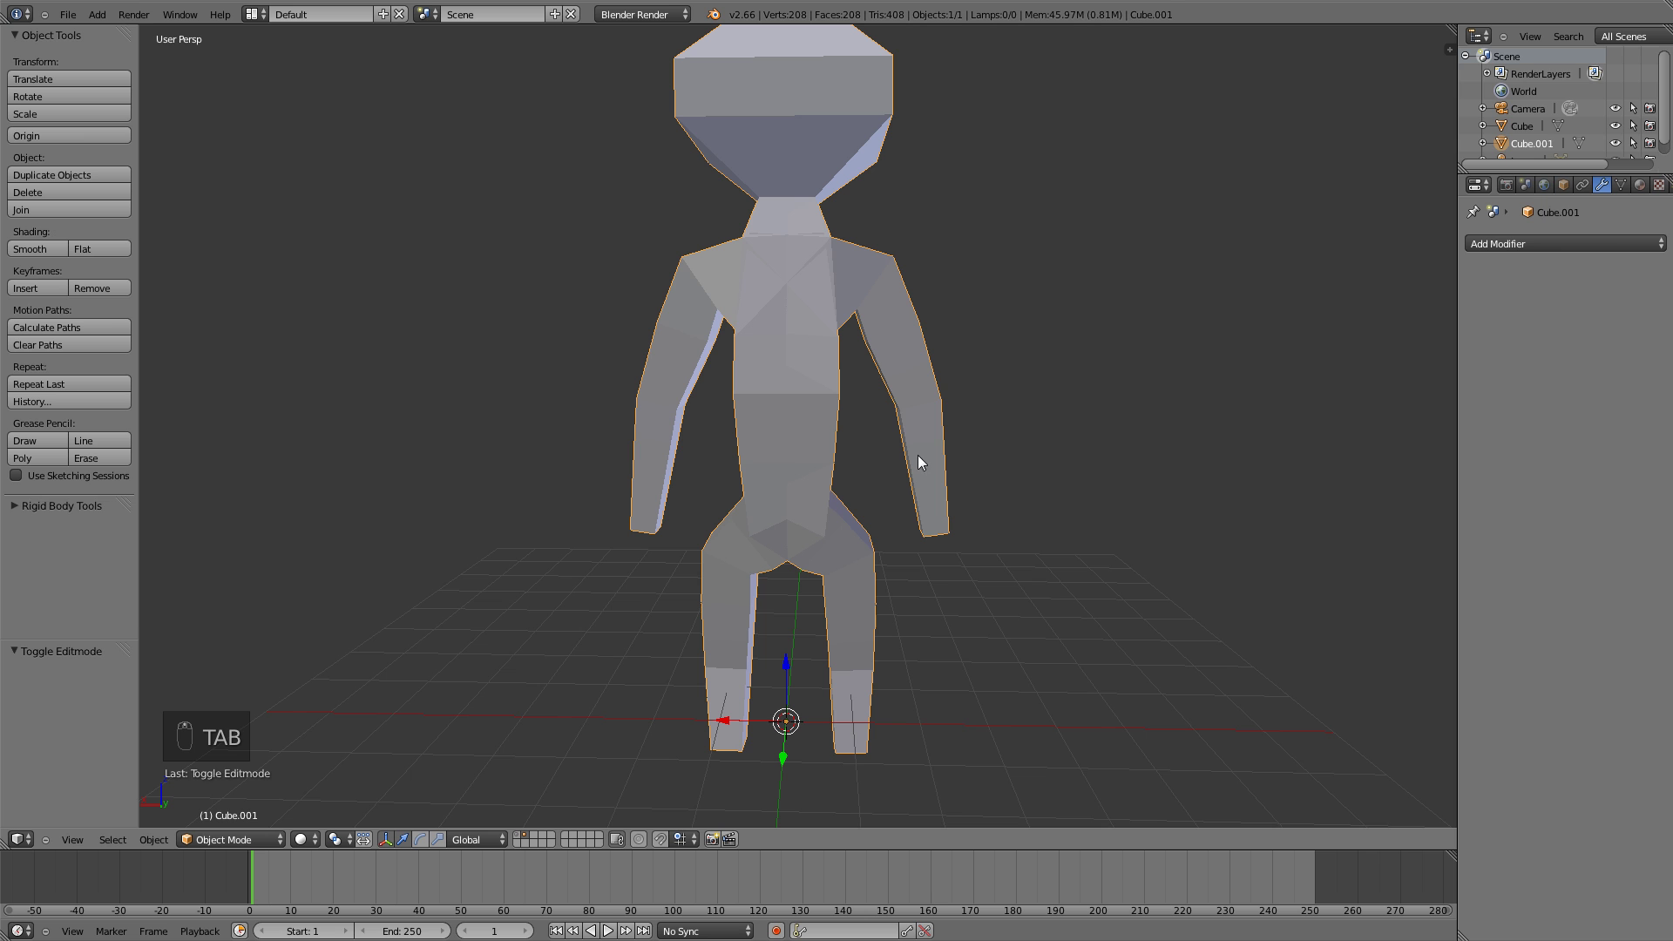
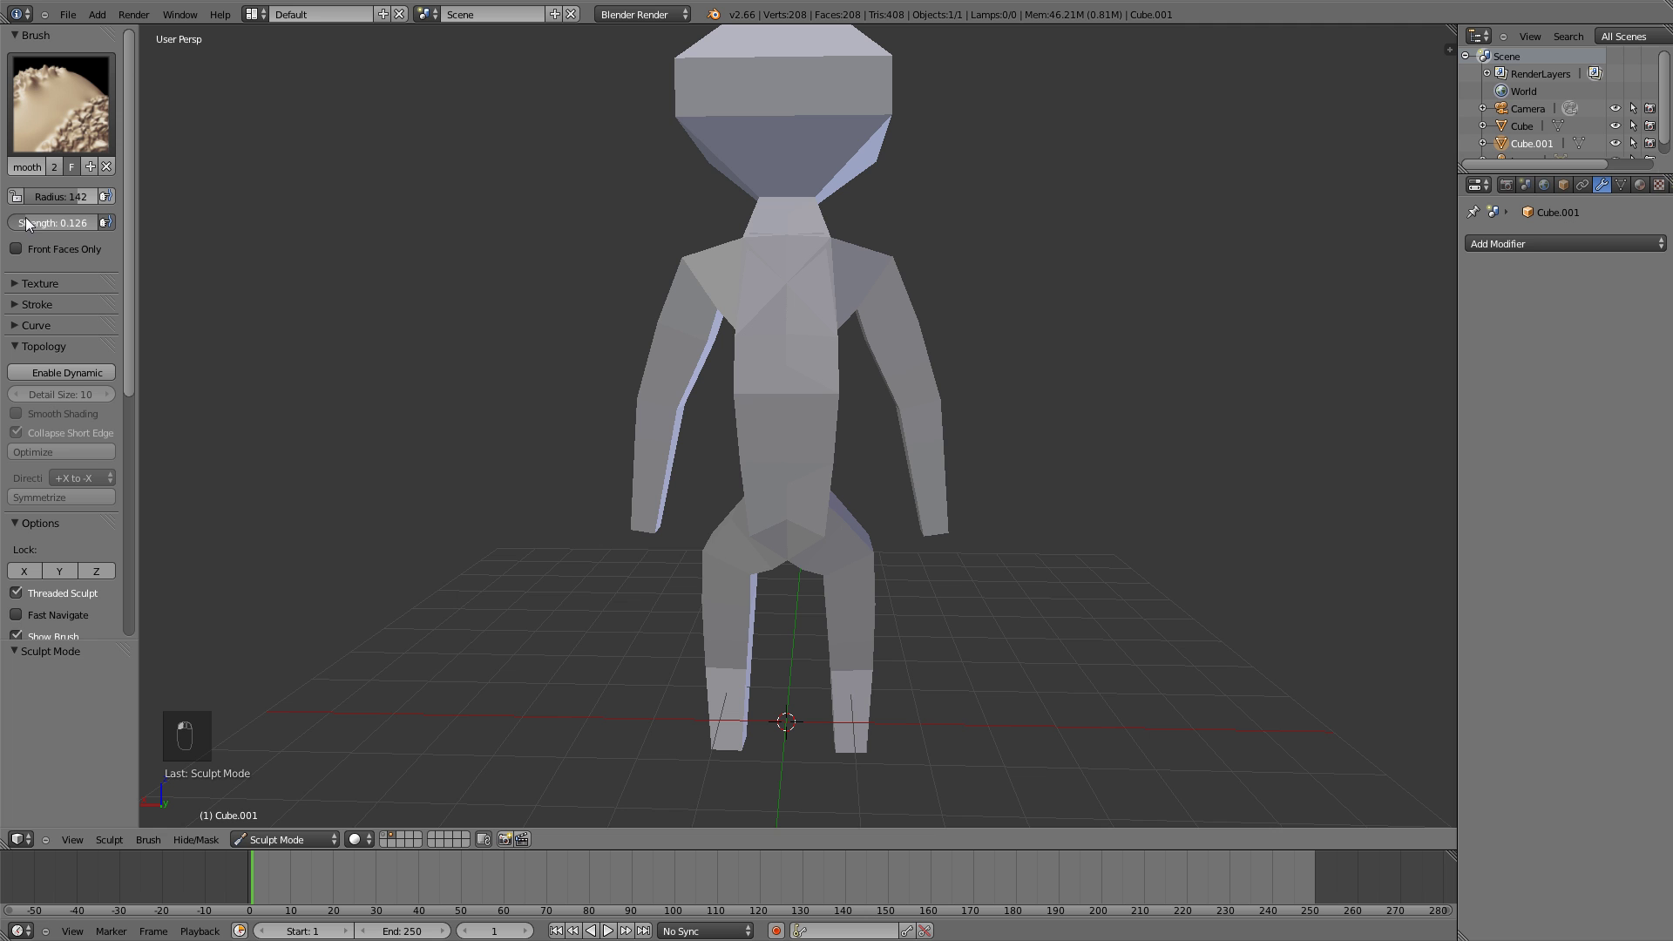
With the Draw brush and X mirror on, build up bumps across the figure's chest
{"action": "key", "text": "d"}
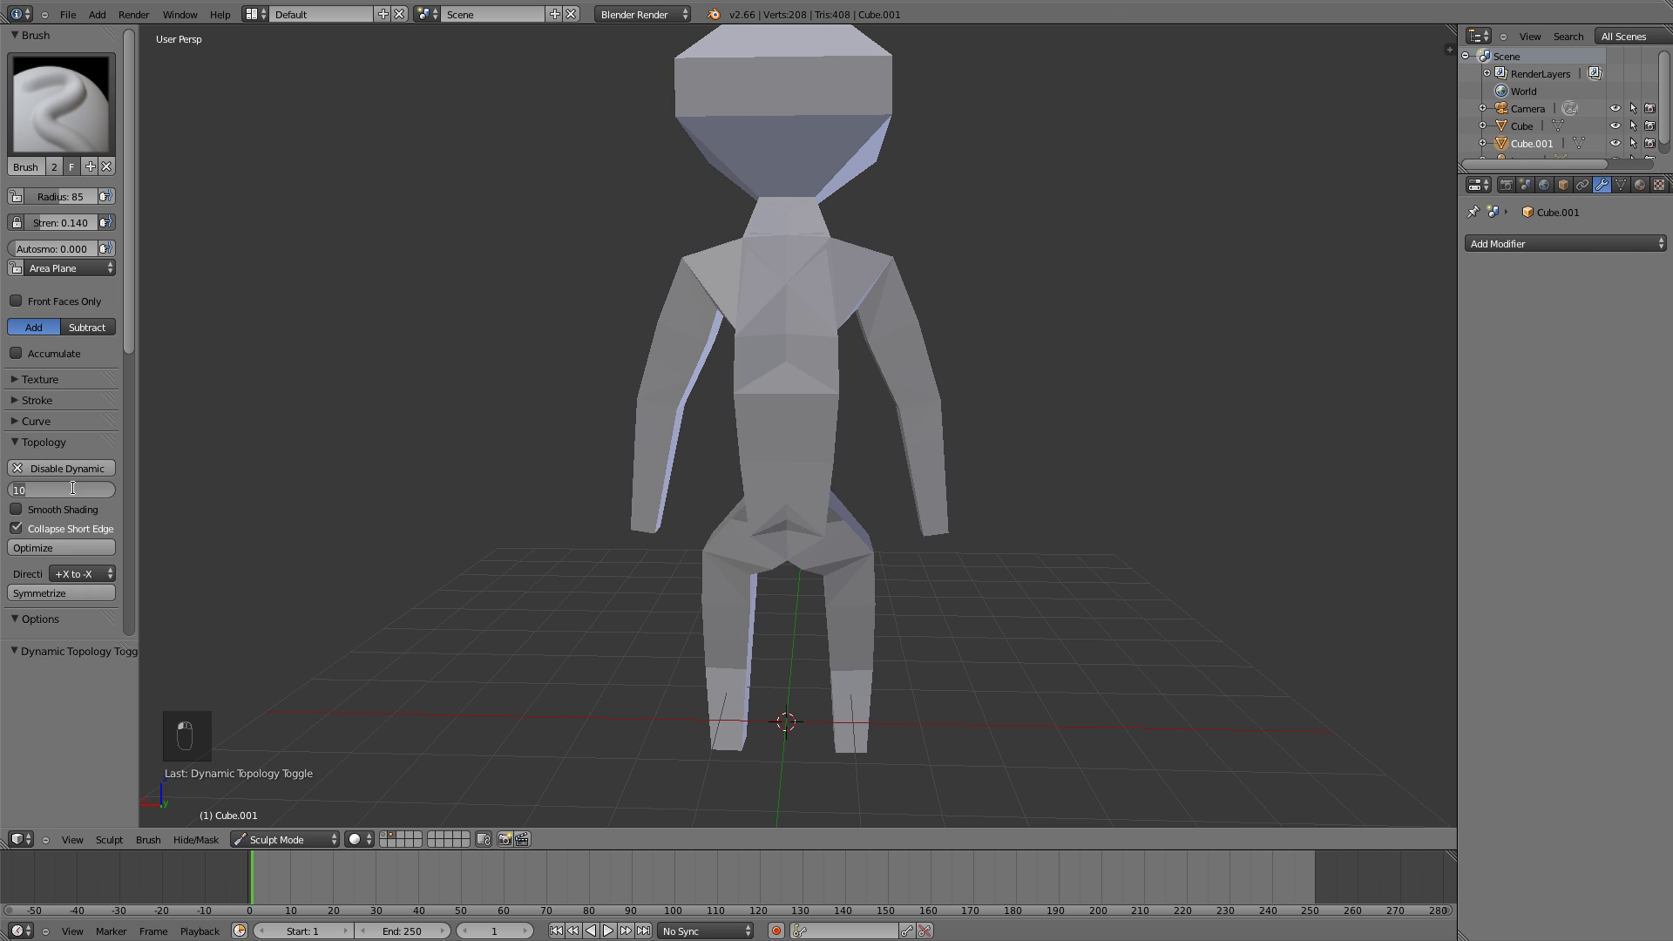
{"action": "middle_click", "coordinate": [980, 337]}
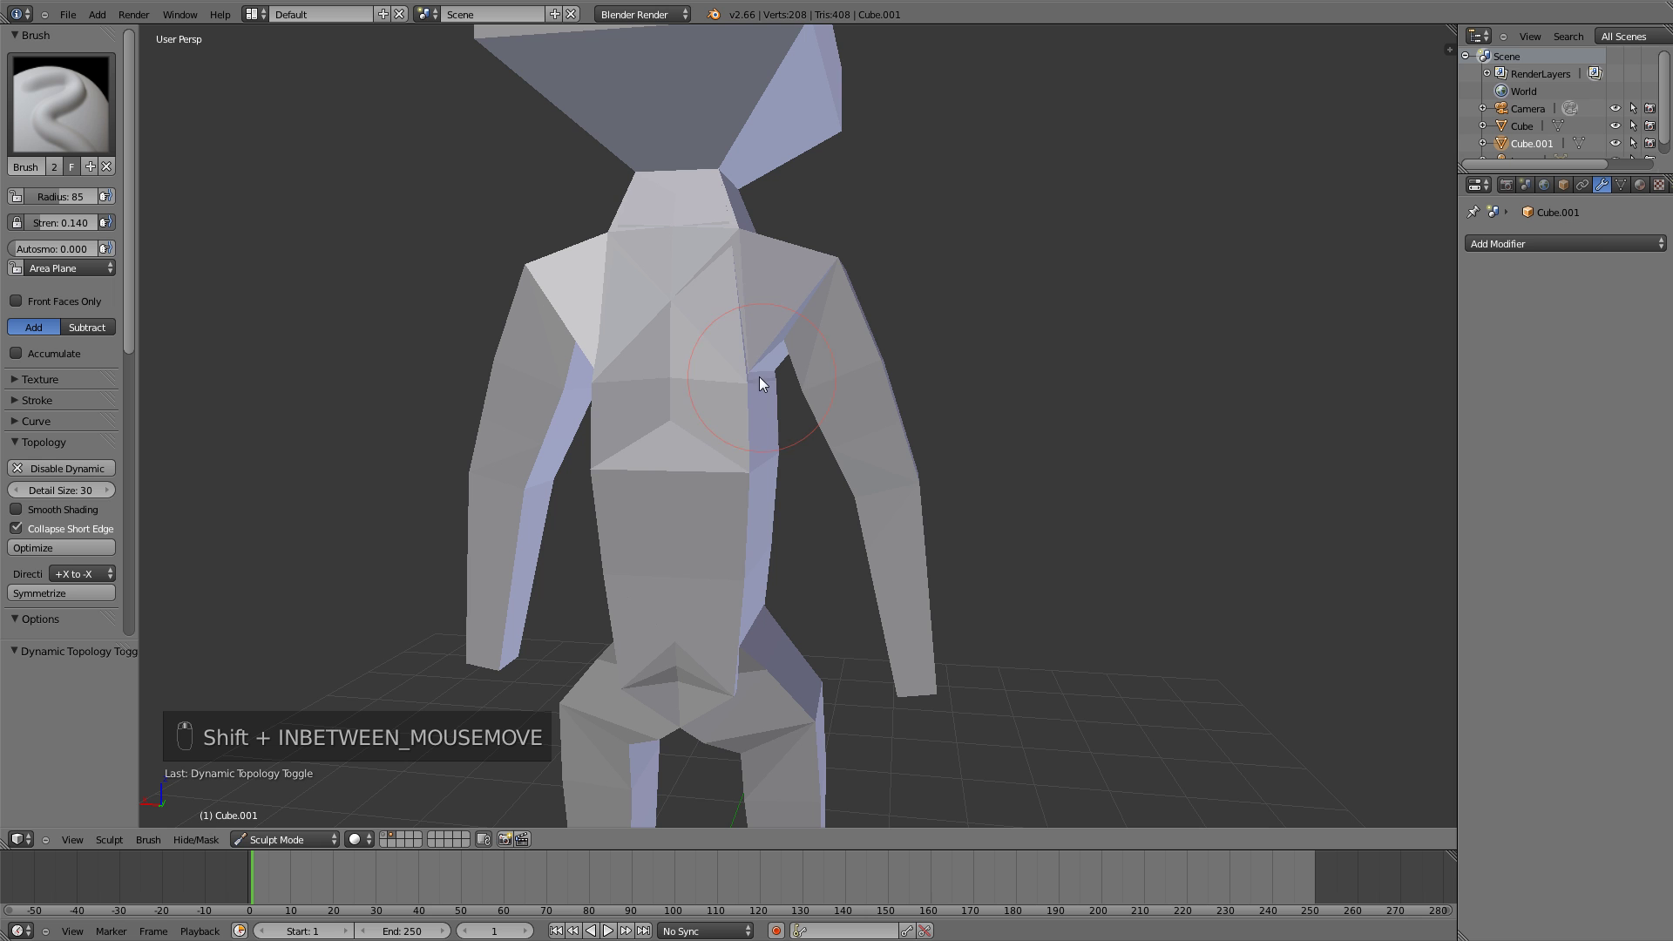
{"action": "left_click_drag", "start_coordinate": [734, 427], "coordinate": [694, 401]}
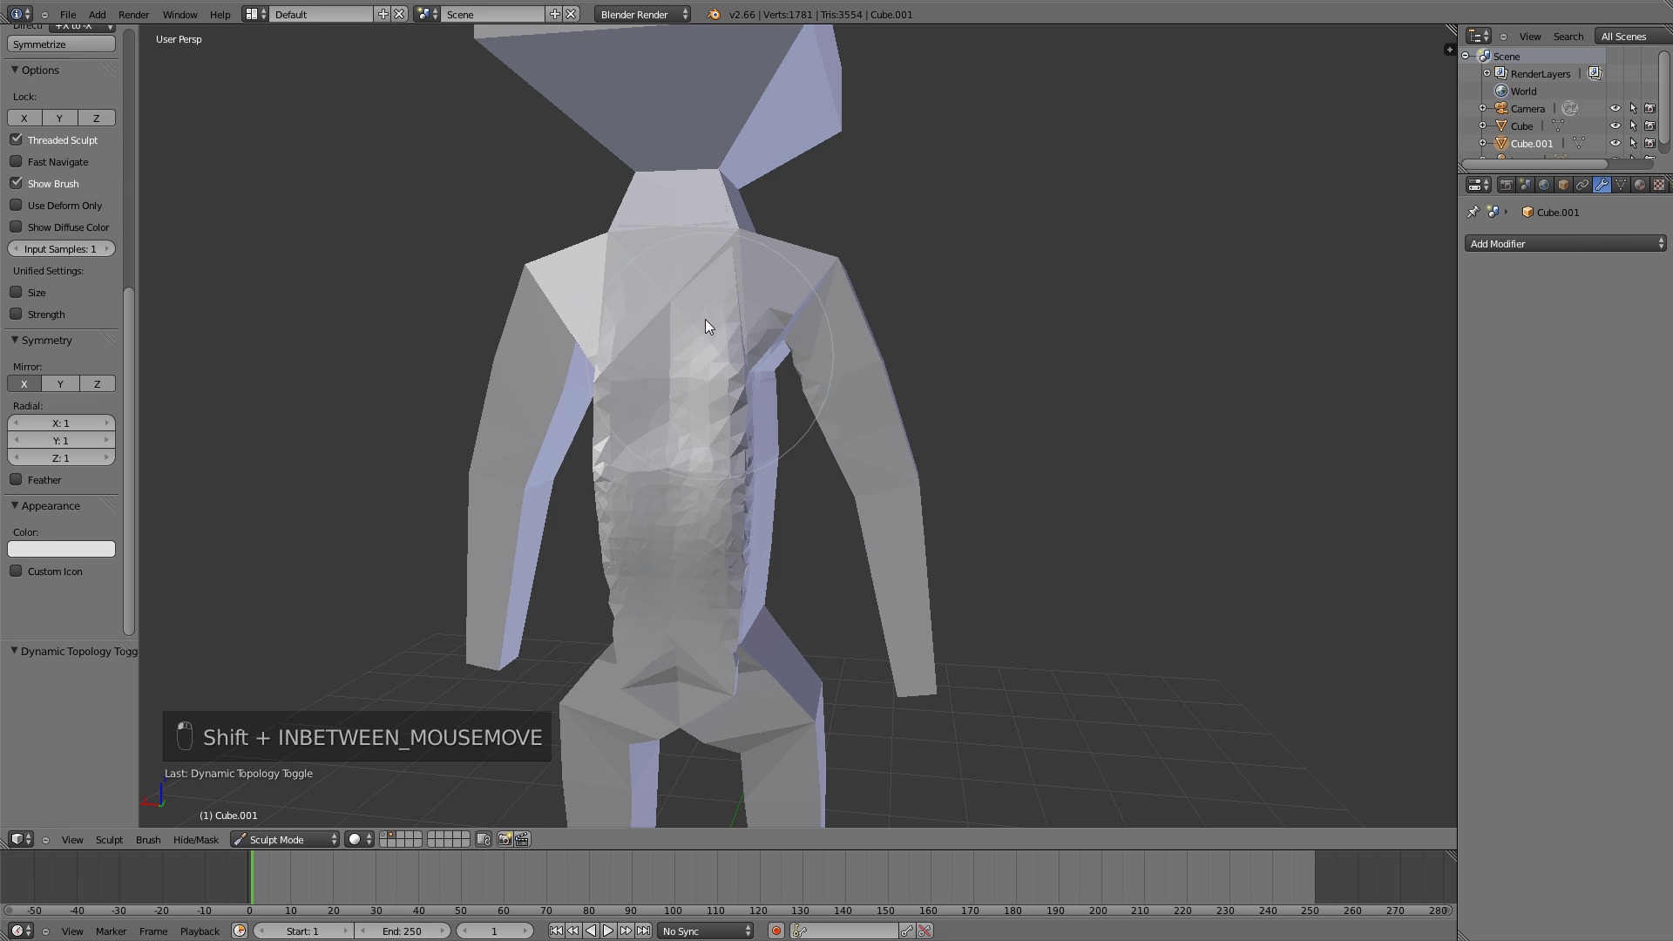